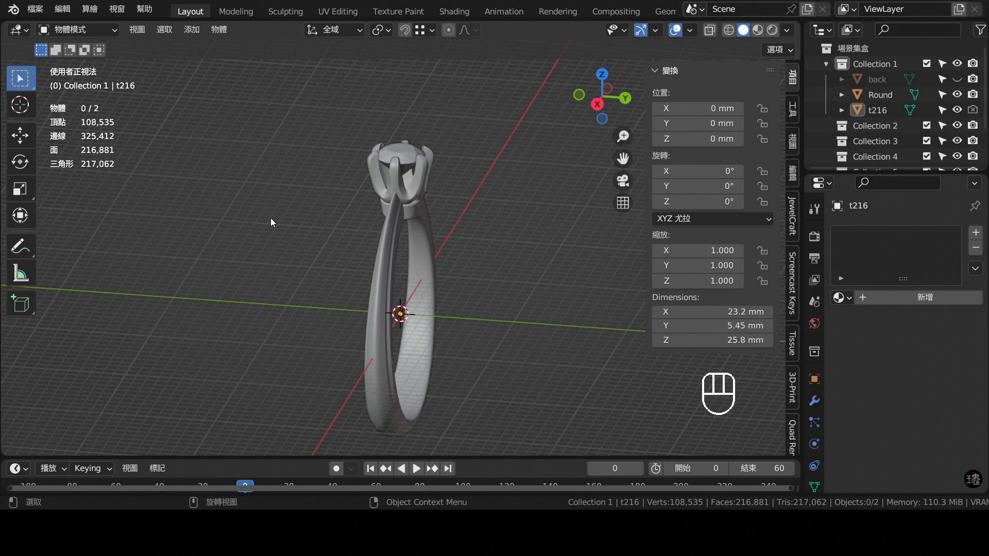
- Hide the finished reference ring and reset the Round diamond's location to the origin, viewed from above
drag(390, 224, 396, 207)
key(KP_1)
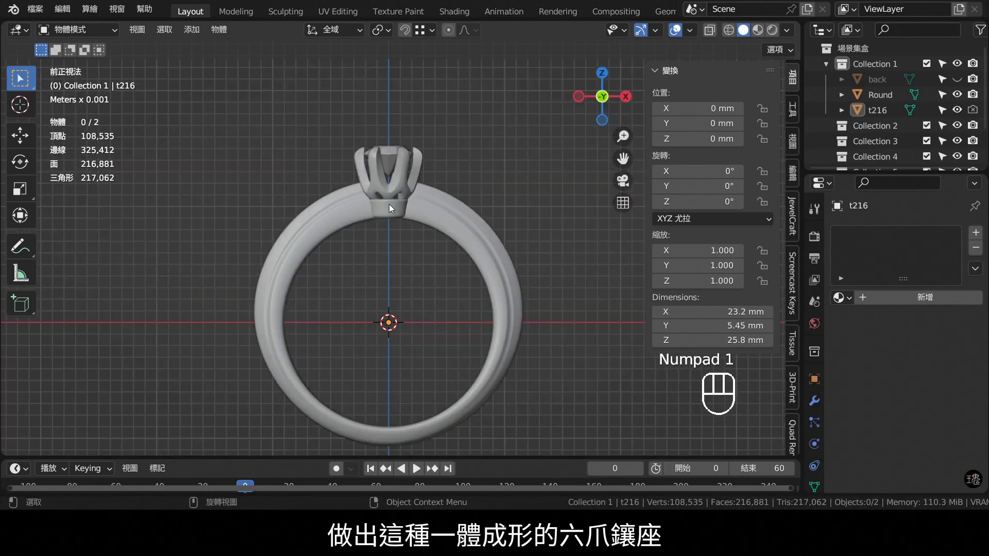
drag(431, 179, 464, 198)
click(963, 113)
key(alt+g)
key(KP_7)
drag(496, 223, 468, 193)
drag(413, 164, 425, 191)
- Add a 12-vertex mesh circle, scale it to the diamond's outline and apply its scale
key(shift+a)
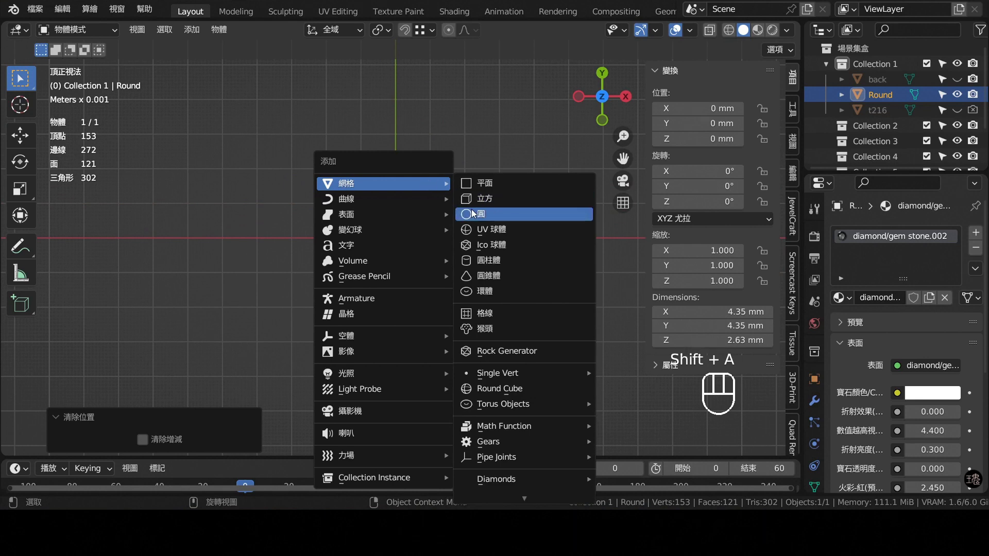
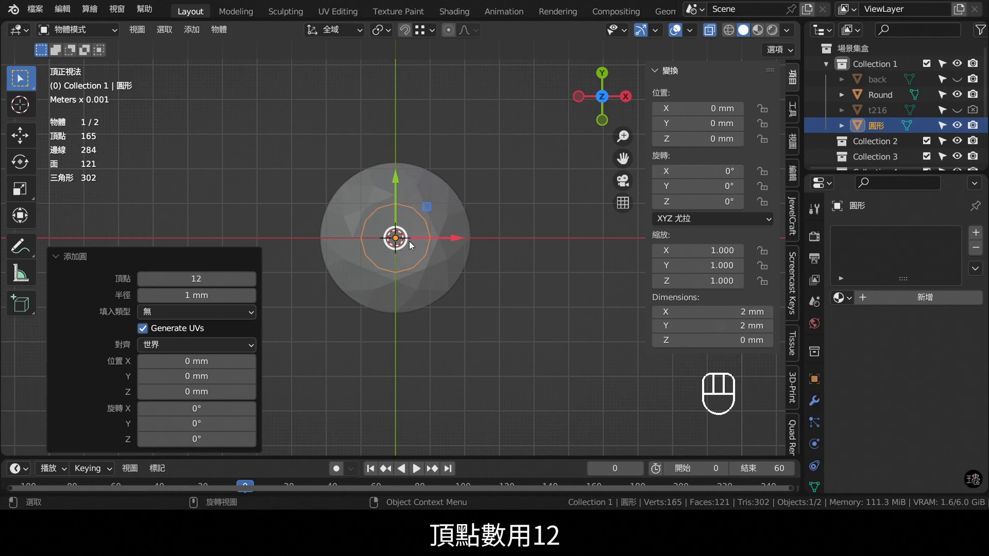
key(s)
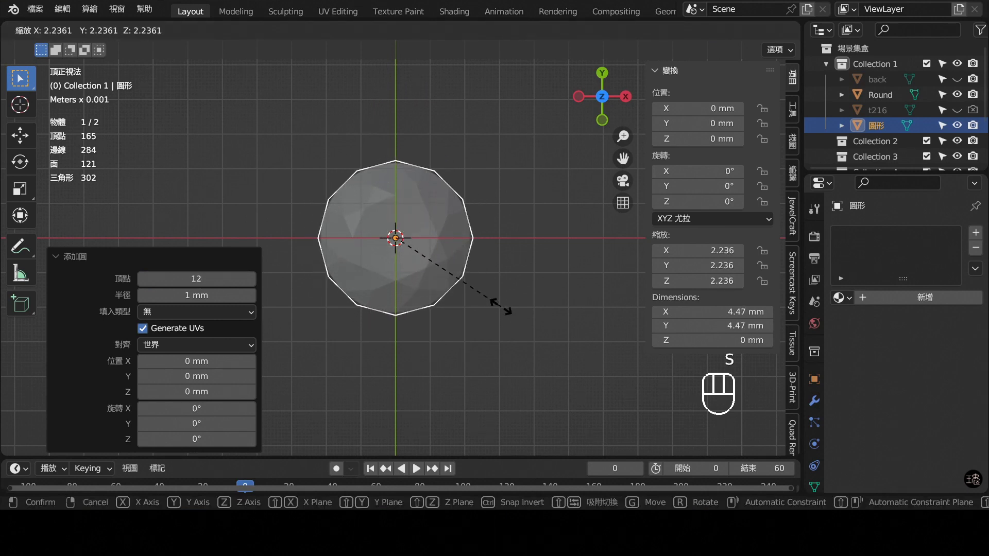
key(ctrl+a)
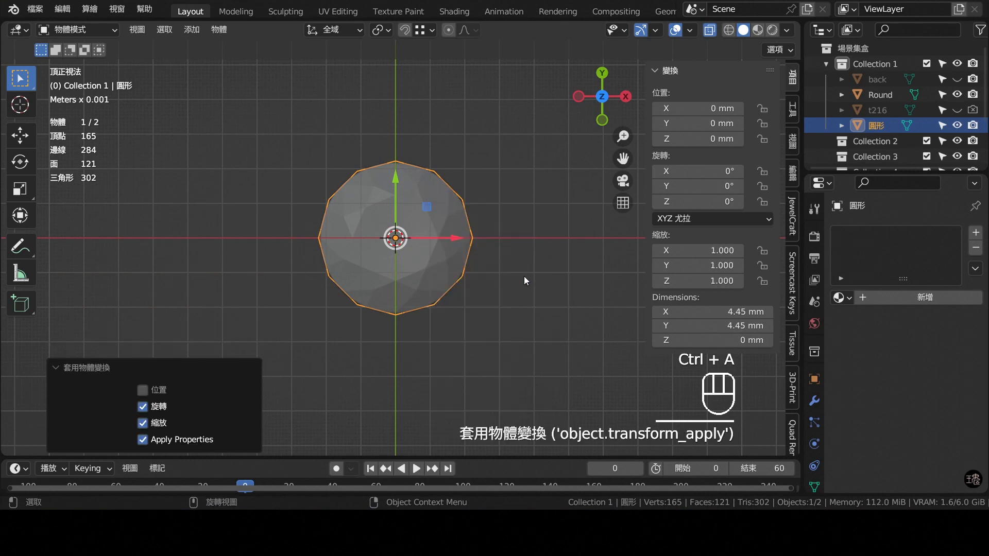
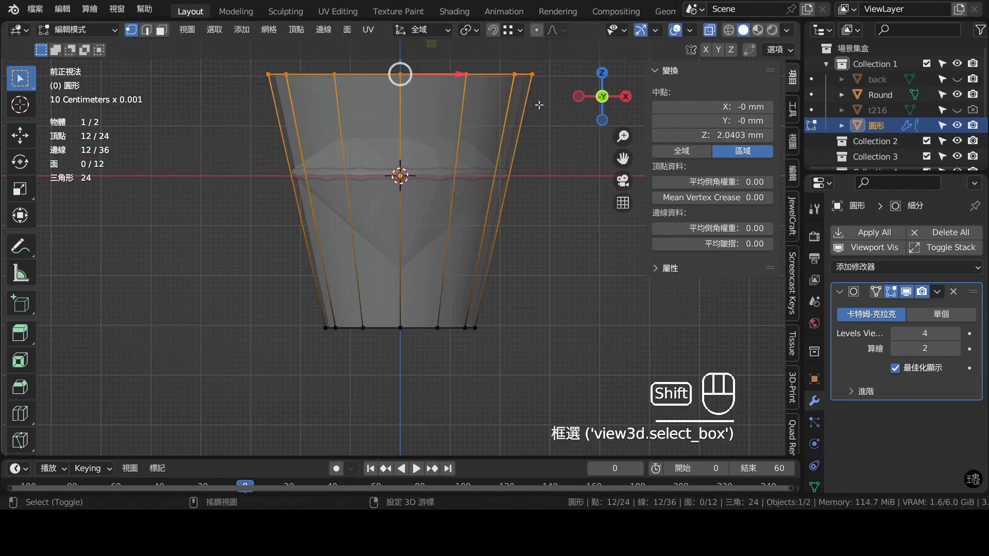
- Extrude all the tube's faces along normals to a 0.9 mm wall thickness
key(s)
middle_click(536, 152)
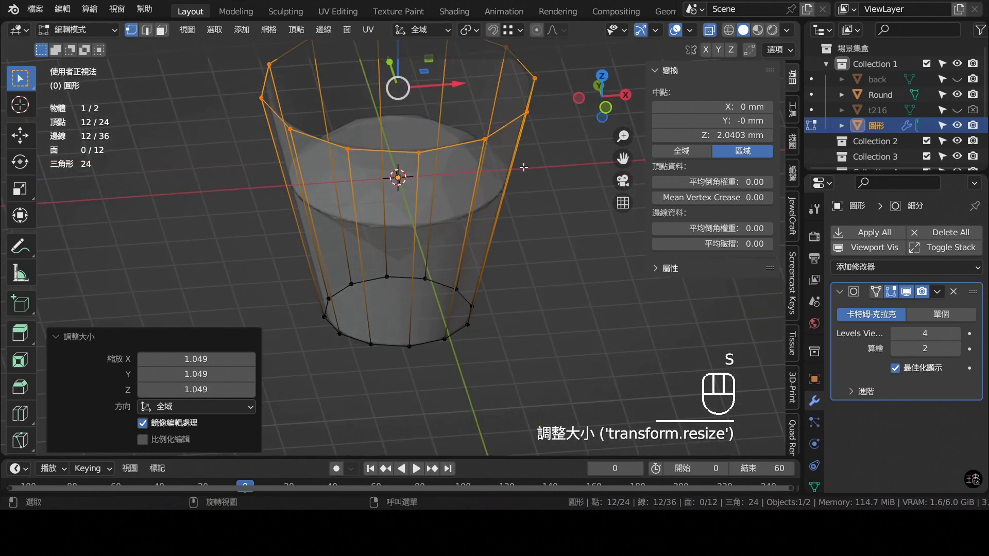
key(a)
key(KP_7)
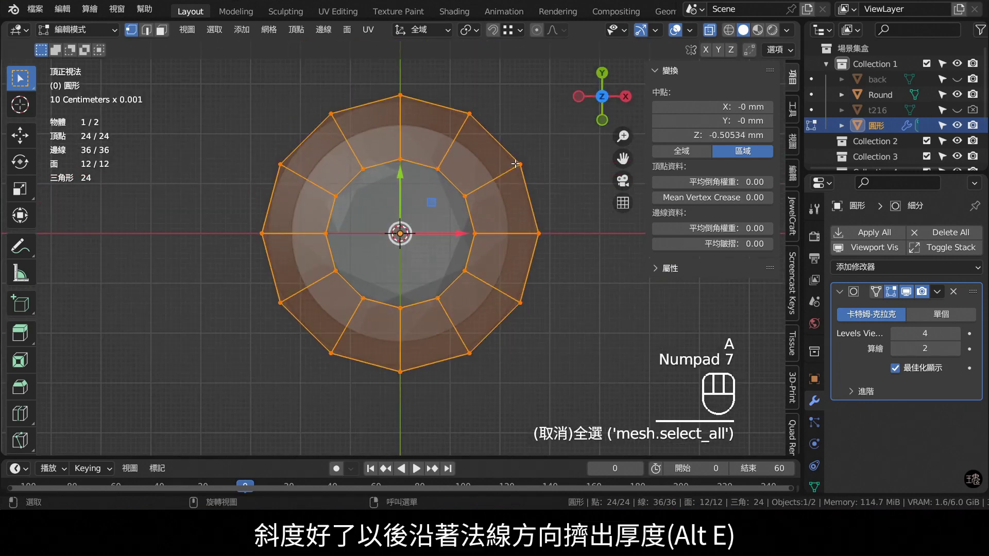
key(alt+e)
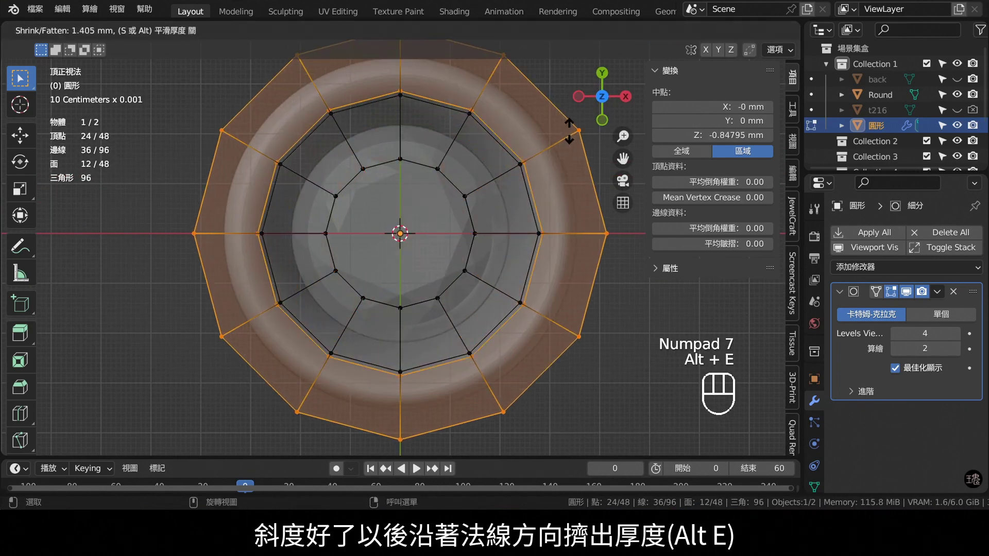
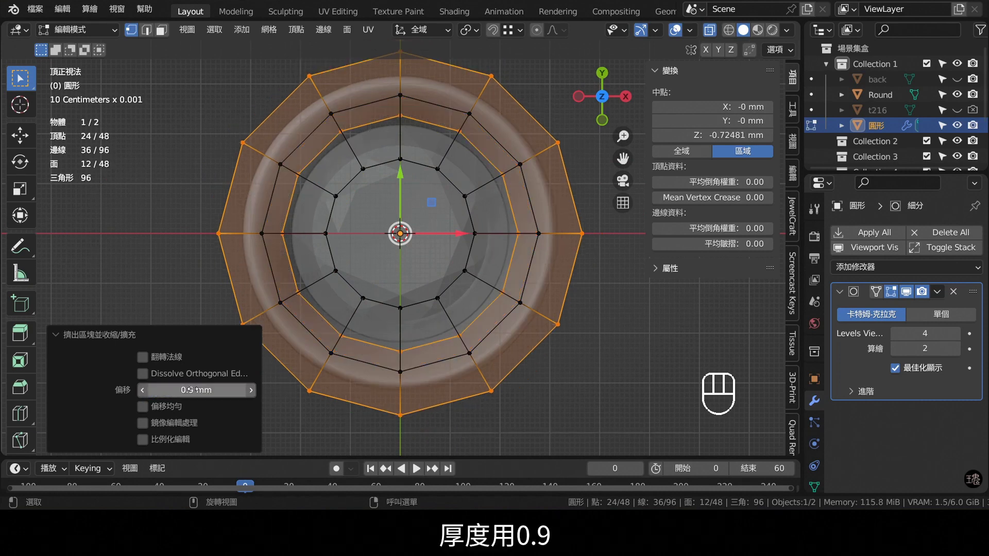
key(KP_1)
drag(352, 266, 361, 187)
- Select the tube's top rim vertices from the front view
key(KP_1)
middle_click(378, 180)
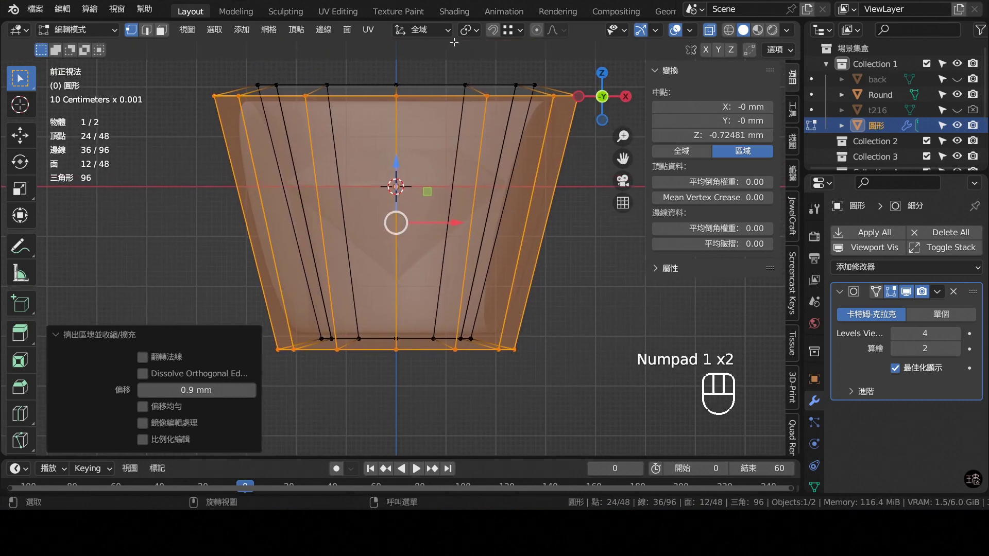
drag(471, 29, 424, 104)
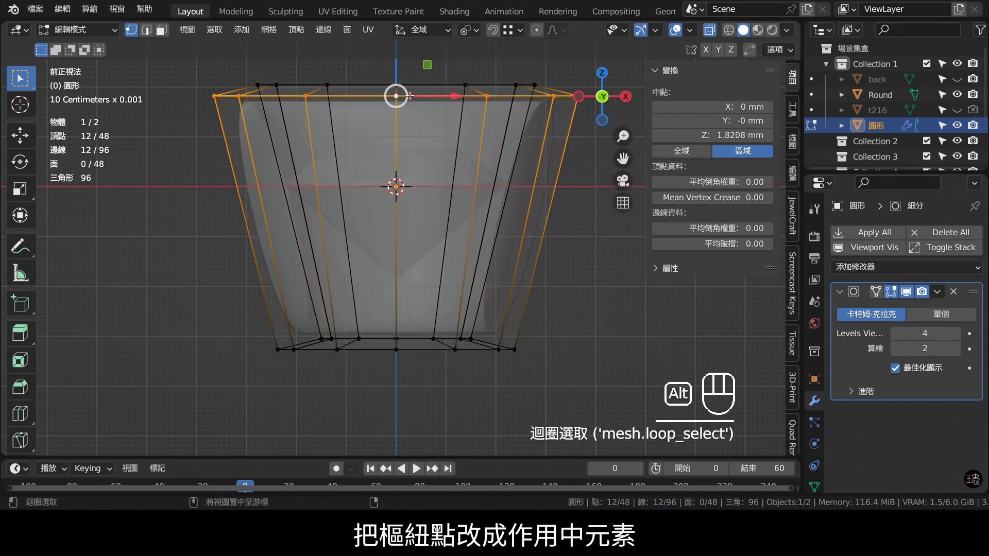
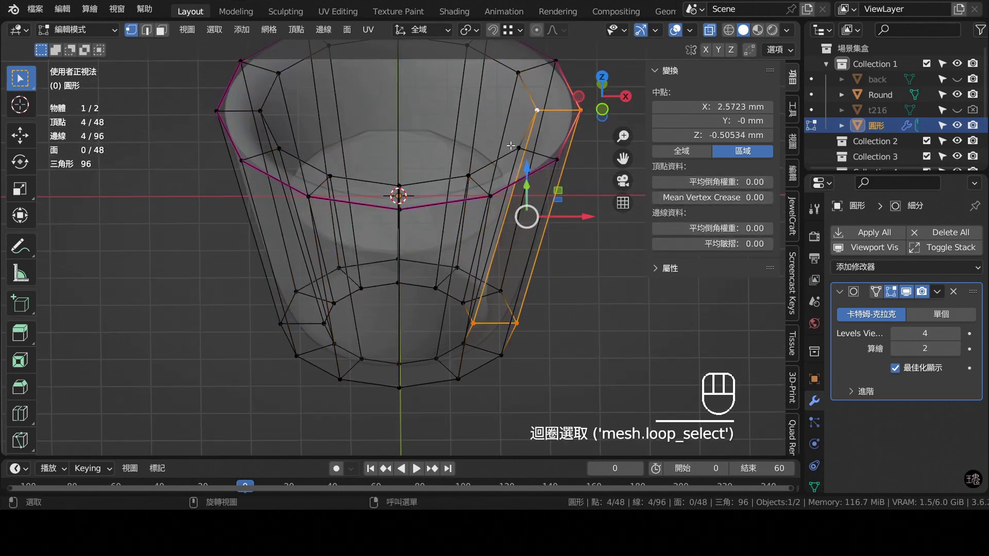
- Select the rim edge loops so they can be creased to stay sharp
click(502, 160)
click(490, 152)
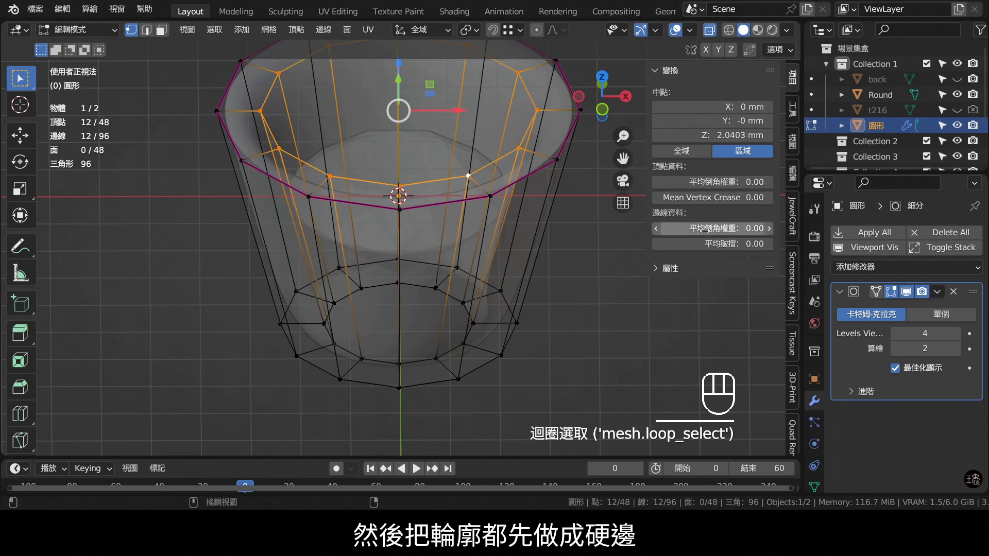
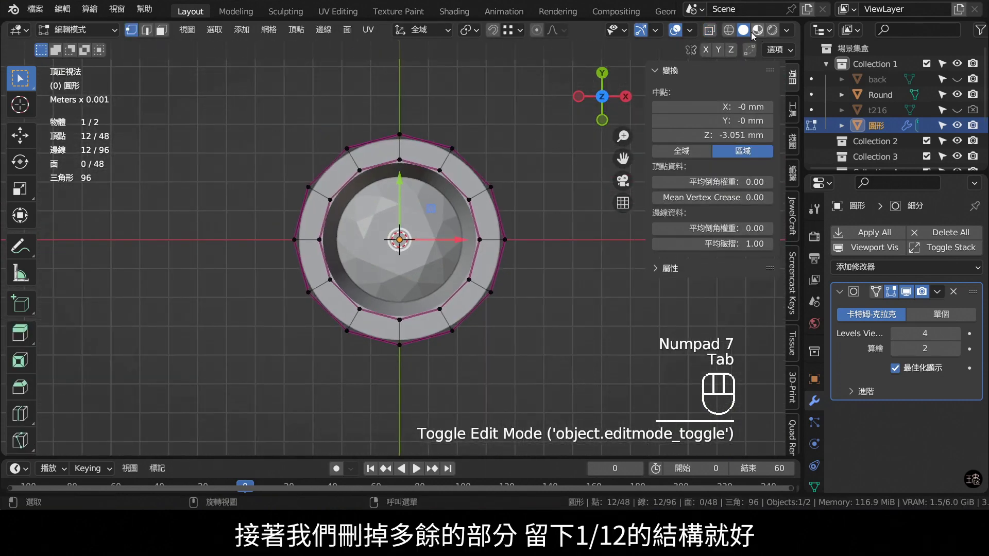
- Delete all tube vertices except a single one-twelfth slice
click(711, 34)
drag(418, 396, 389, 361)
key(x)
click(357, 238)
key(x)
key(x)
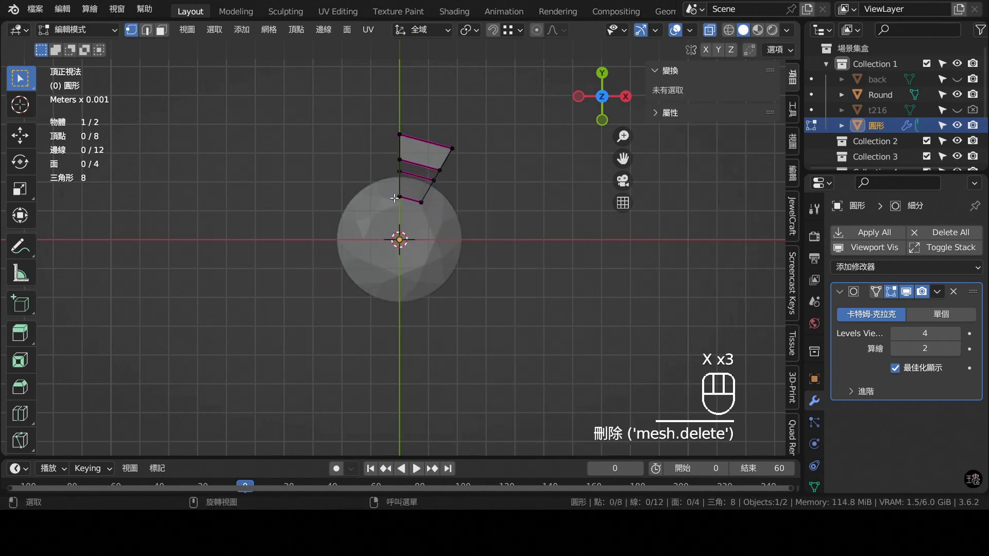
- Put a Mirror modifier with Clipping first in the stack and add an Array modifier to the slice
drag(868, 273, 883, 221)
drag(974, 408, 950, 363)
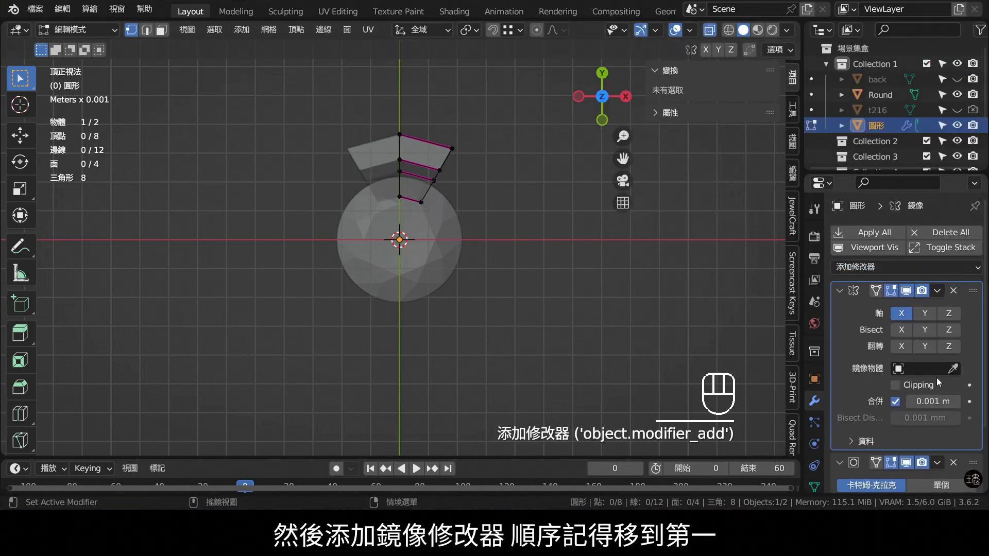
click(910, 386)
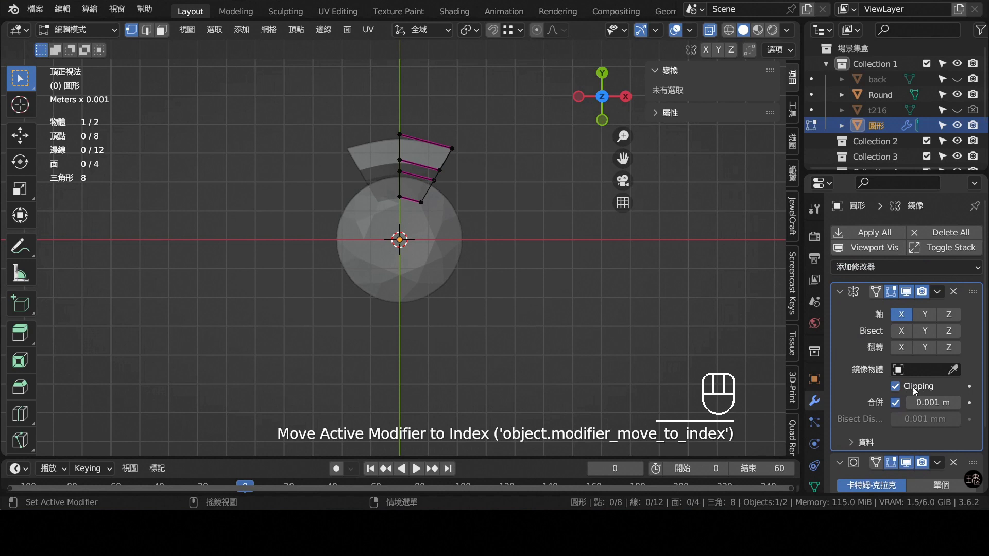
middle_click(575, 294)
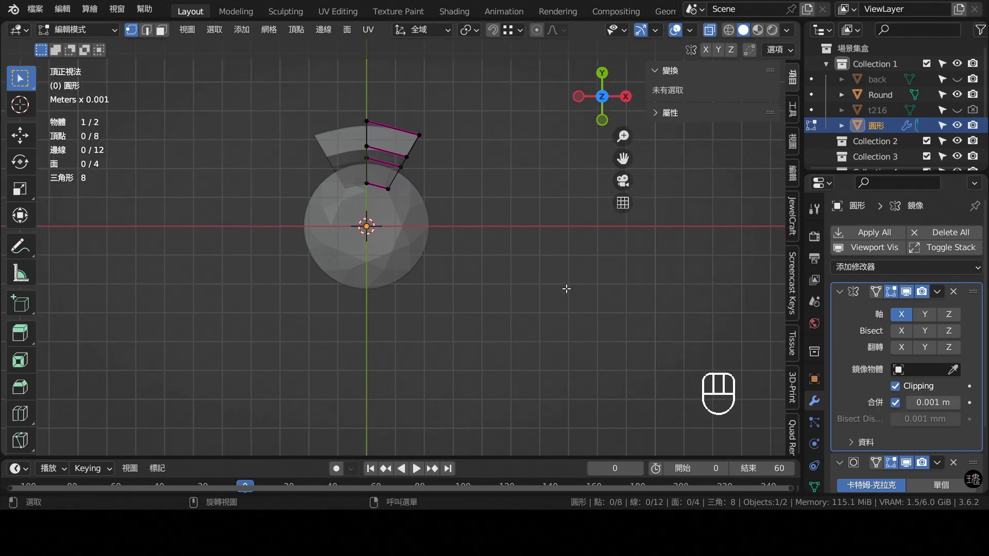
click(912, 386)
drag(869, 270, 670, 78)
key(Tab)
click(539, 268)
- Add an Empty as the Array's object offset with count 6 and move the Array above Subdivision
key(shift+a)
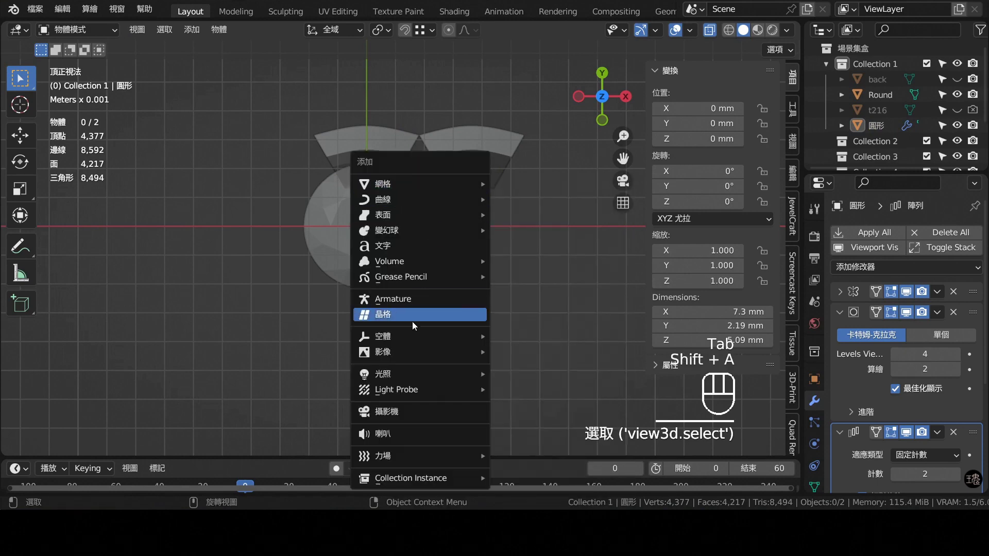
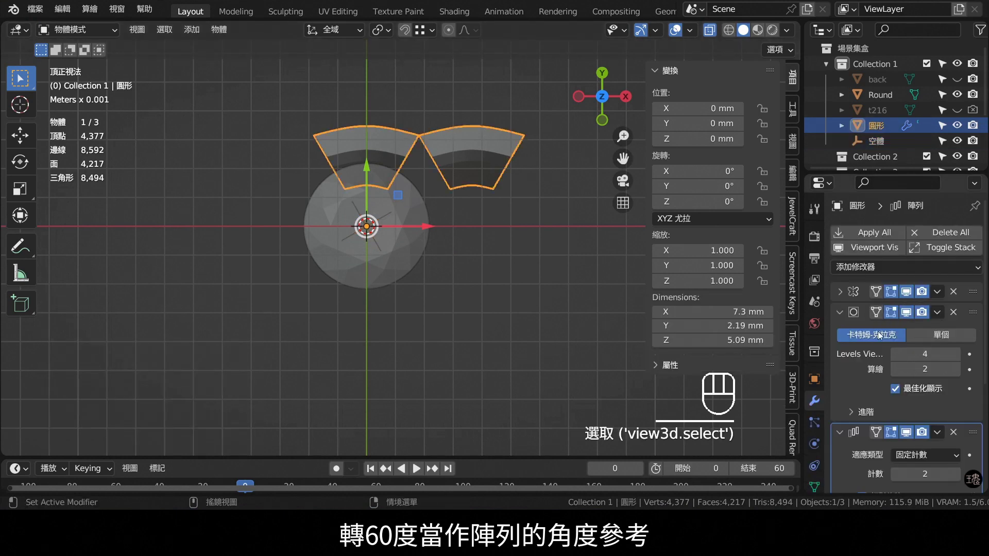
drag(976, 428, 955, 361)
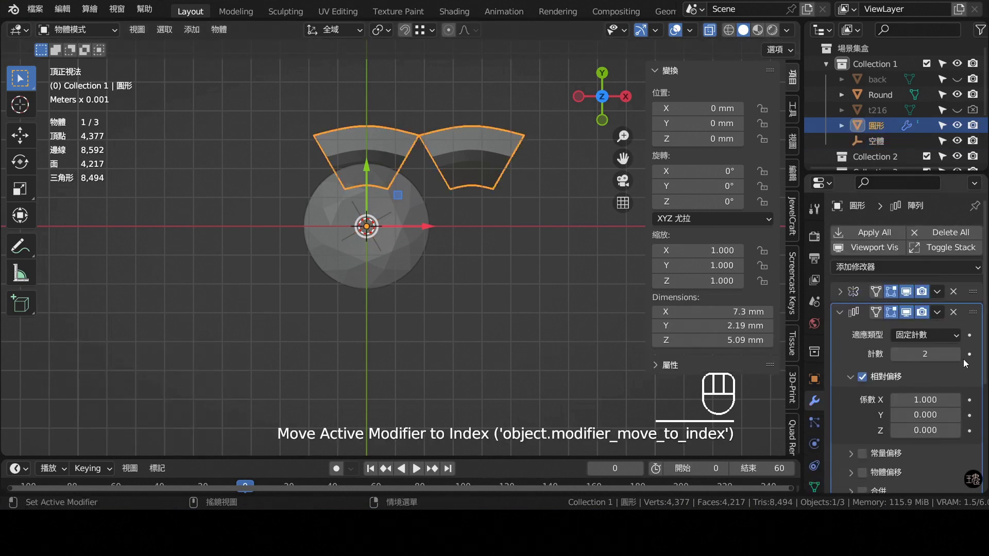
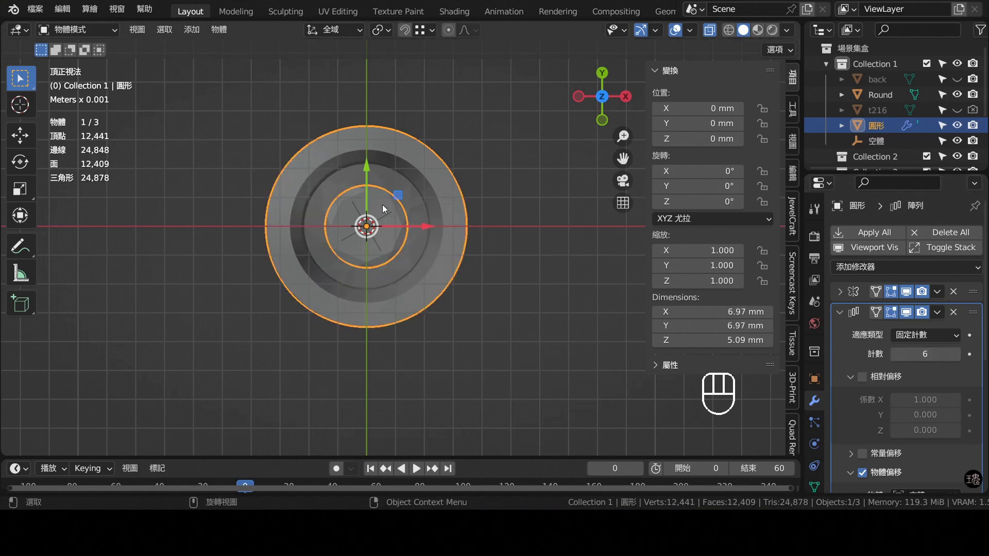
key(Tab)
- Inspect the closed six-part ring from front and back and select slice vertices for editing
drag(470, 232, 437, 105)
drag(403, 166, 421, 169)
key(KP_1)
drag(430, 210, 441, 218)
click(340, 295)
click(398, 258)
click(533, 306)
drag(434, 146, 428, 200)
key(KP_1)
key(ctrl+KP_1)
drag(454, 186, 472, 147)
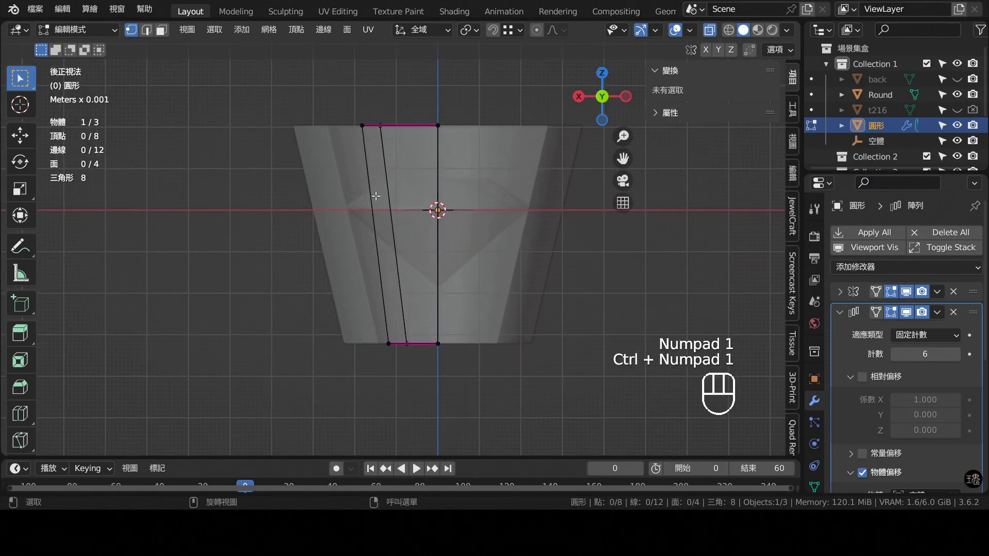
- Knife-cut a new structure line across the slice after undoing a test edge slide
drag(424, 252, 425, 248)
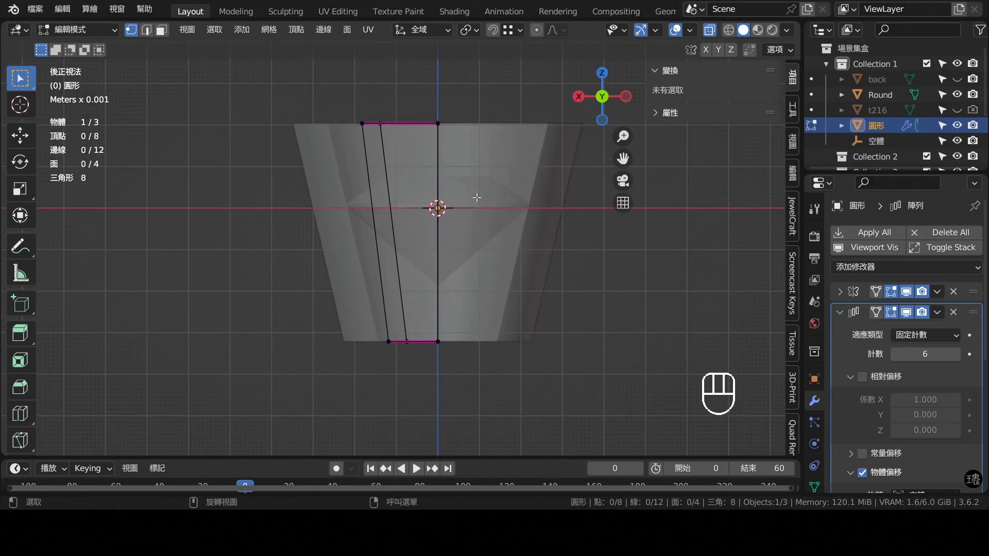
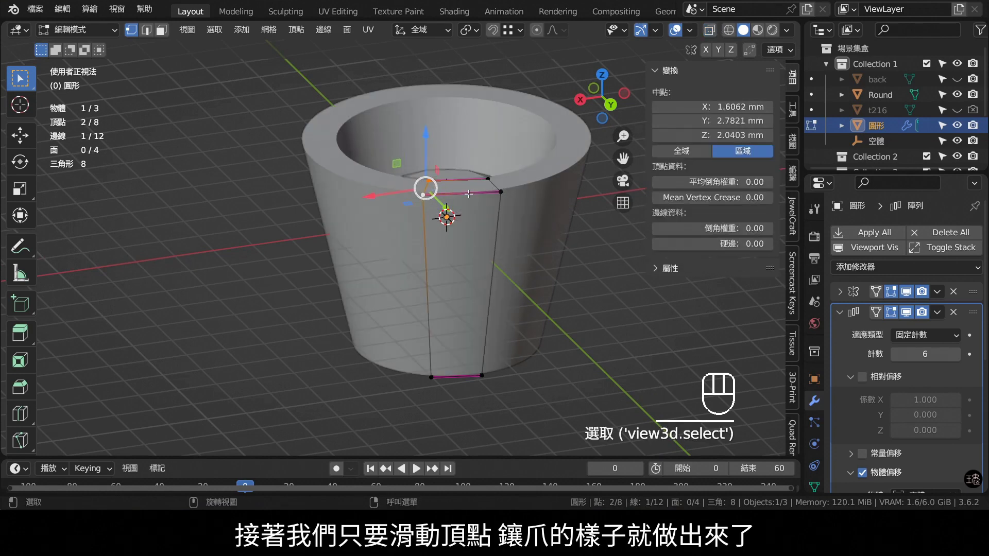
key(g)
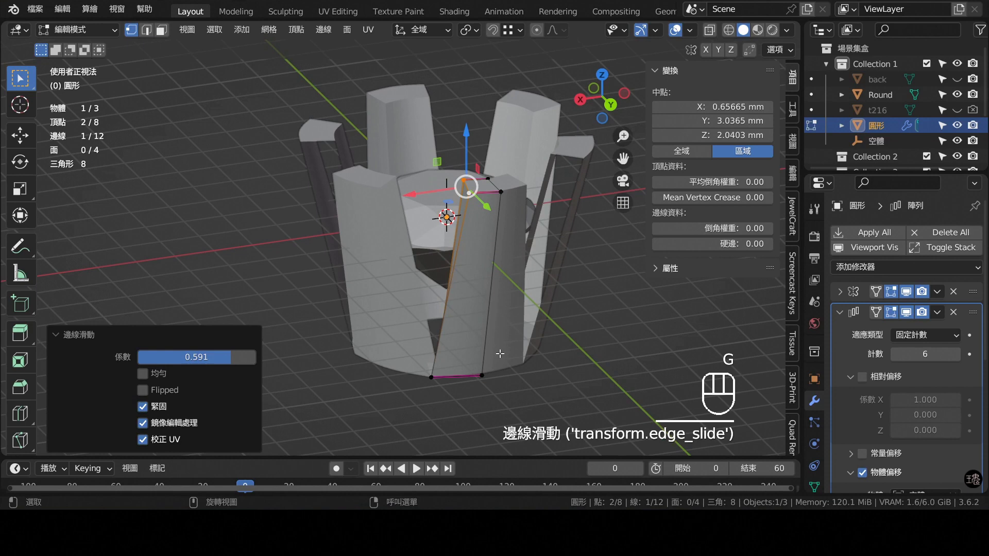
key(ctrl+z)
key(KP_1)
key(ctrl+KP_1)
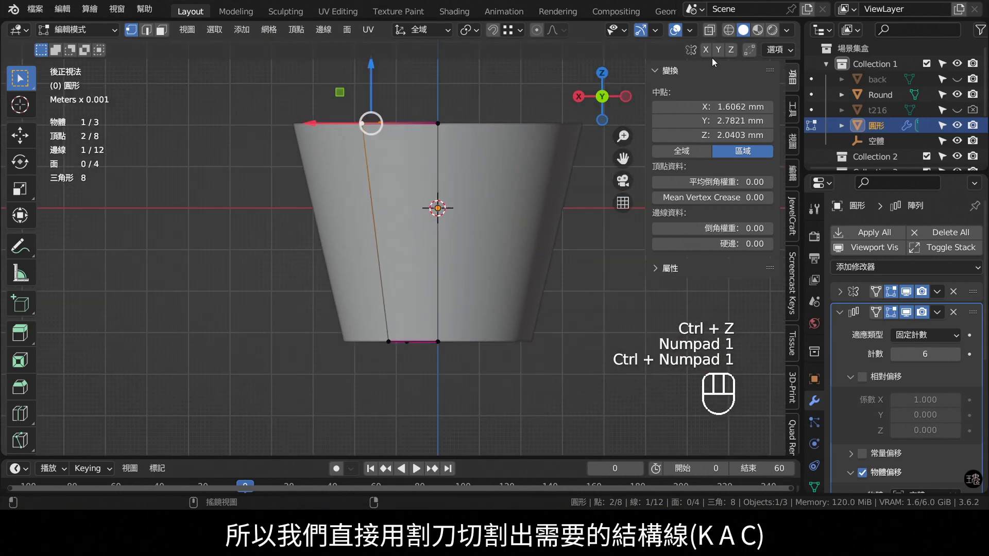
click(714, 34)
key(k)
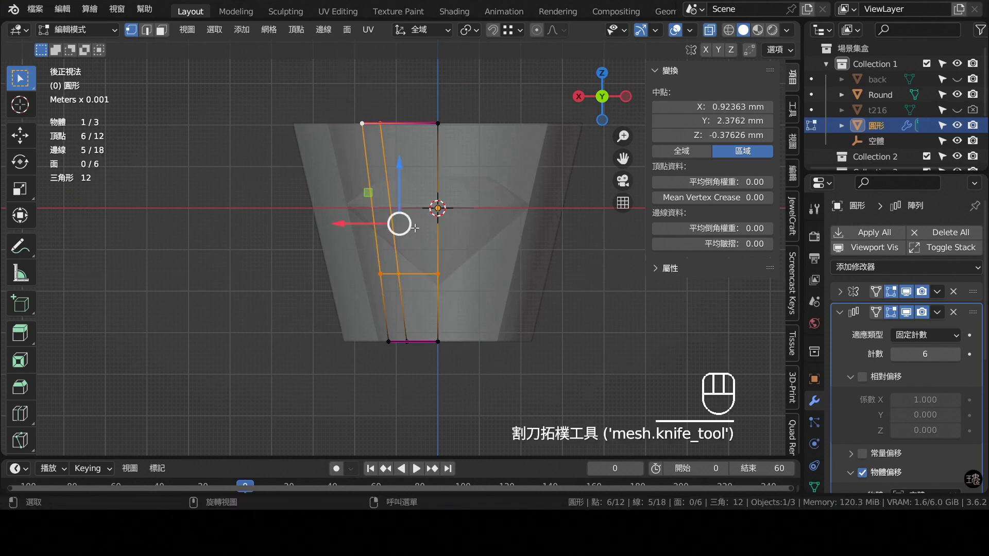
- Edge-slide the top vertex down to open the notch between prongs
drag(385, 125, 406, 162)
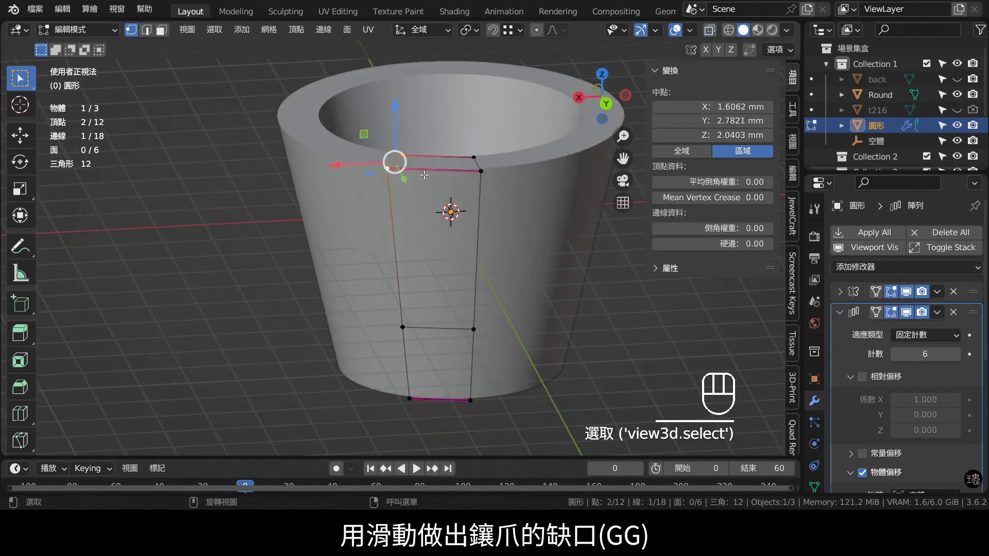
key(g)
key(g)
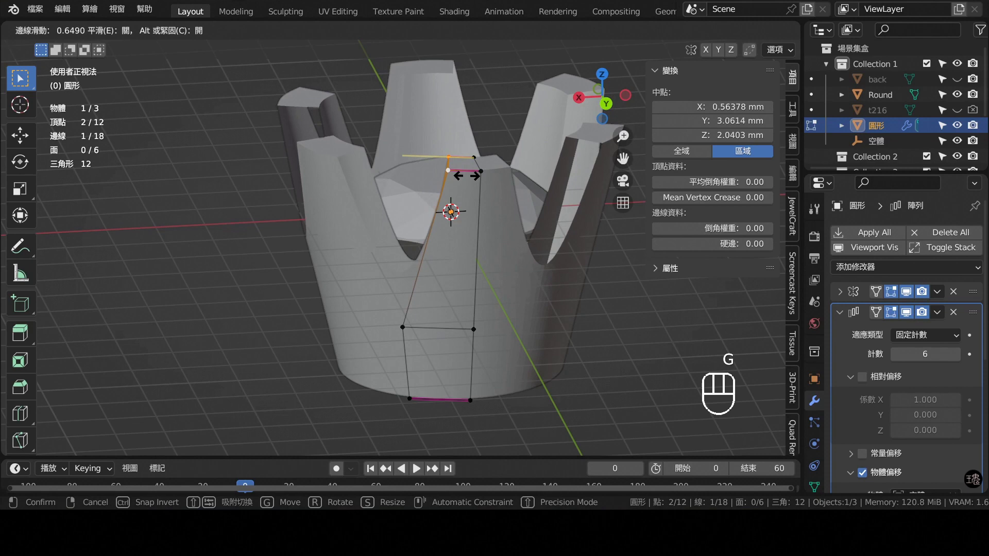
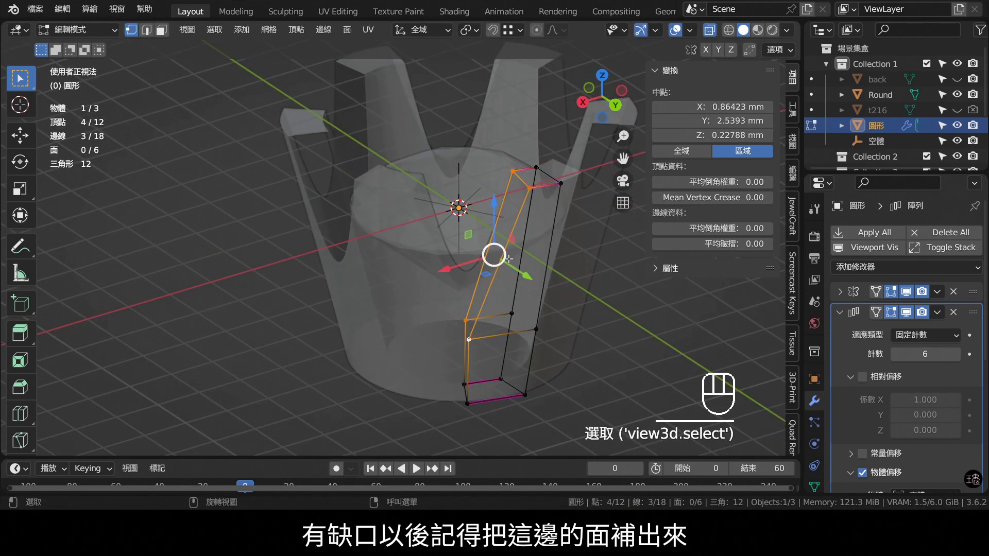
- Fill the gap in the prong profile with a new face and add an edge loop across the prong
key(f)
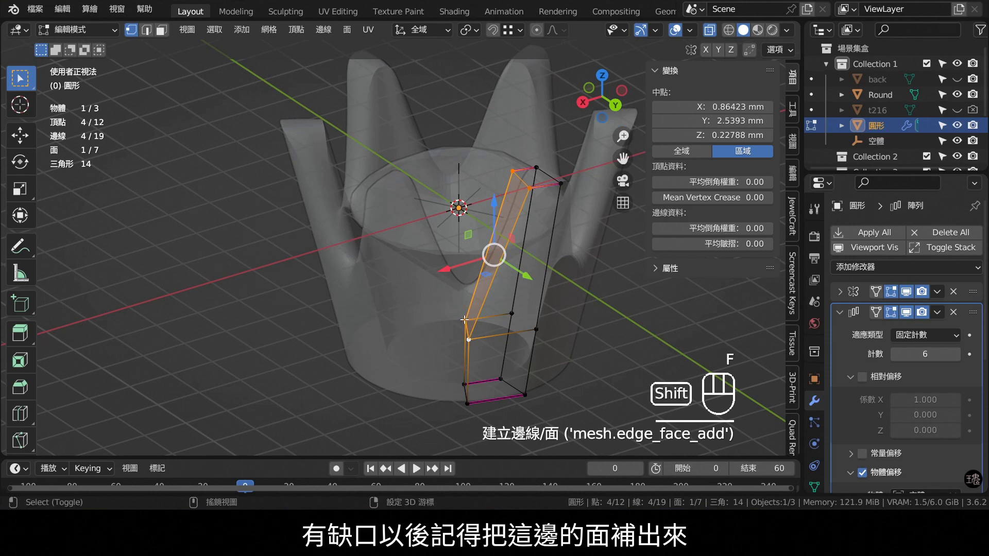
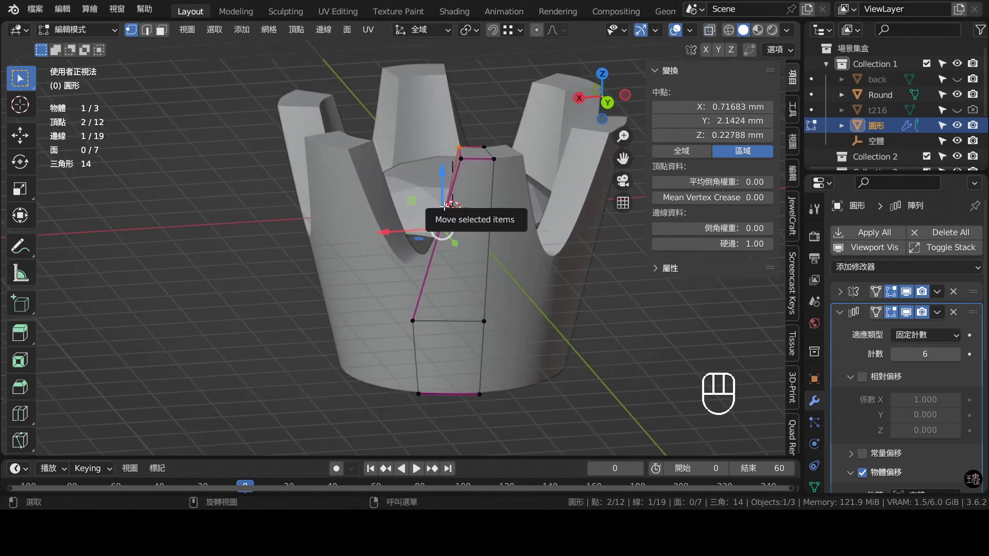
key(KP_1)
key(ctrl+KP_1)
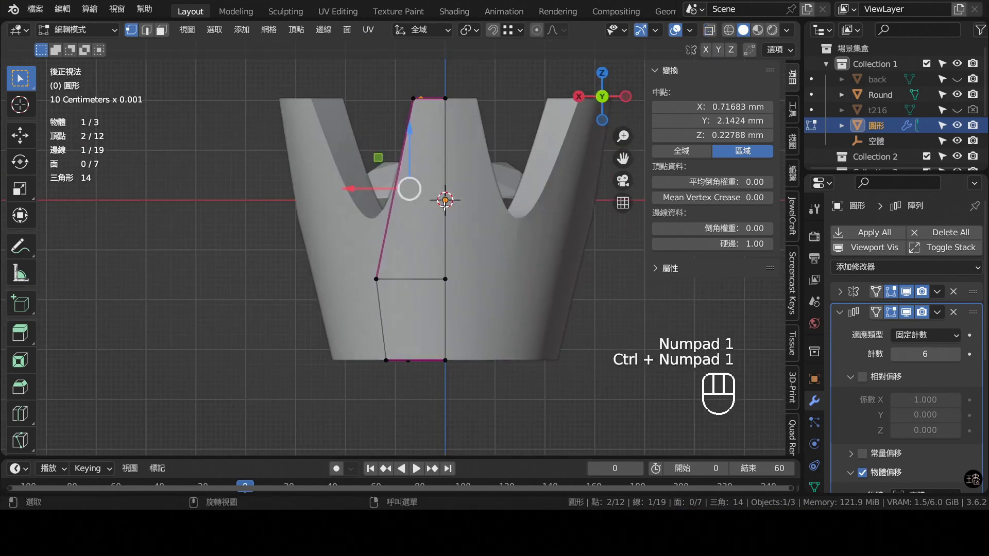
key(ctrl+r)
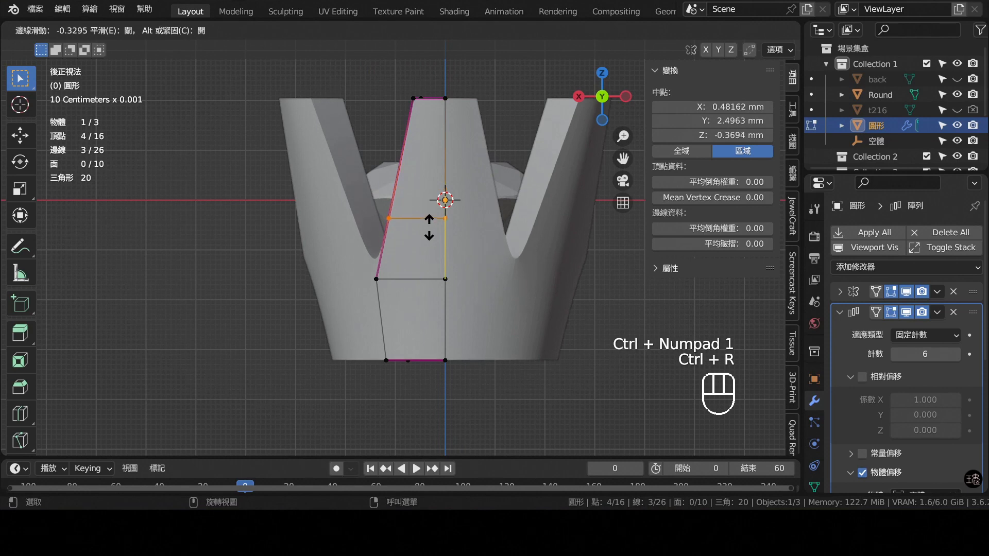
drag(467, 174, 466, 206)
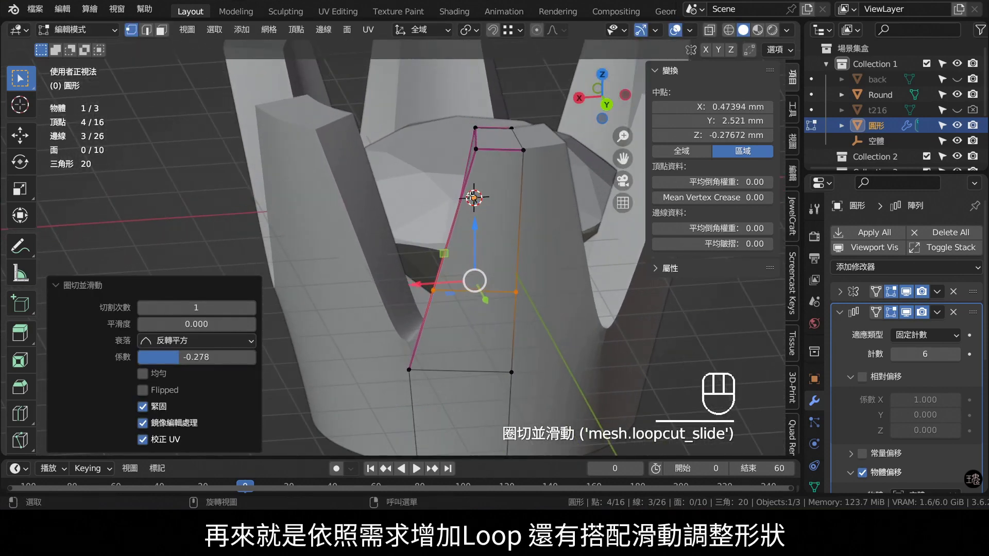
drag(479, 160, 459, 239)
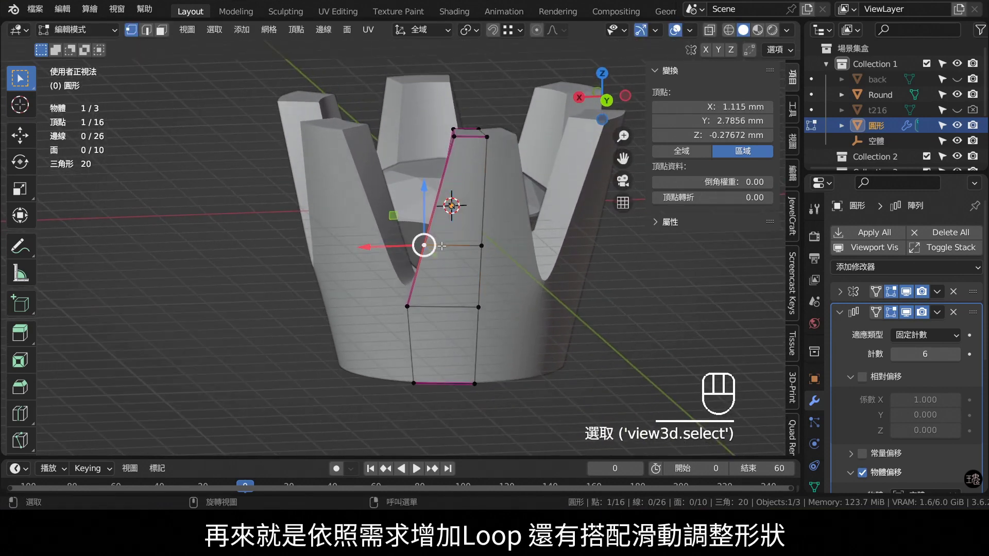
- Slide the top corner, tip and profile vertices along their edges to taper the prong
key(g)
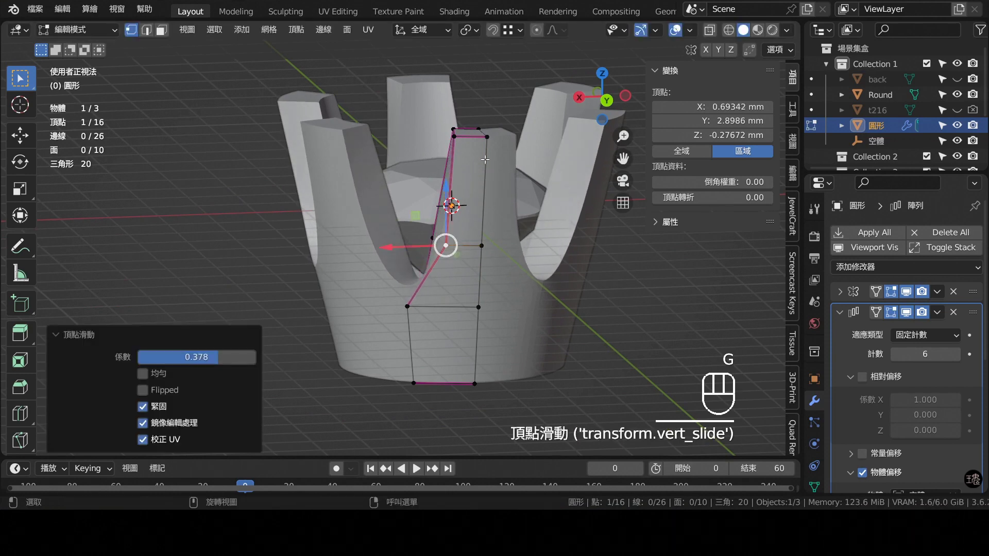
key(g)
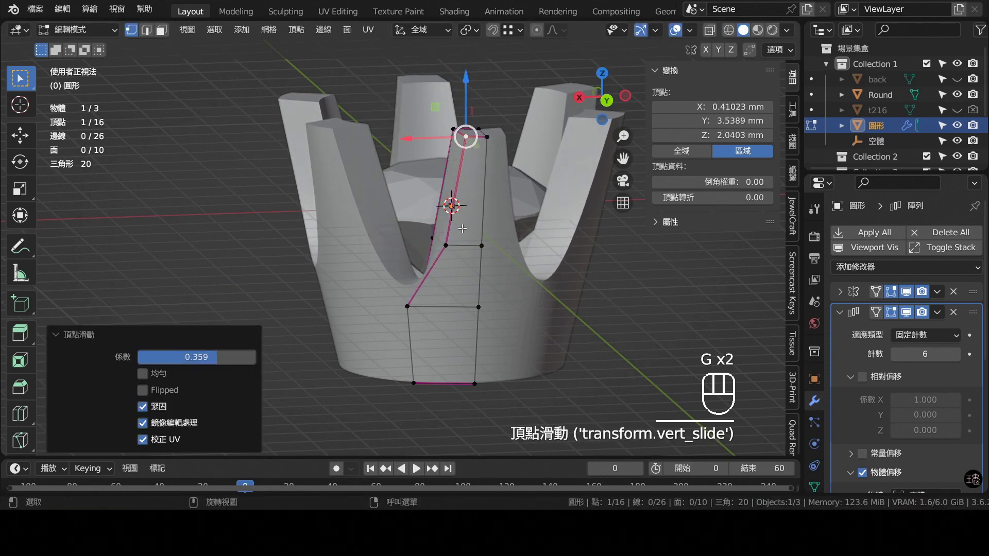
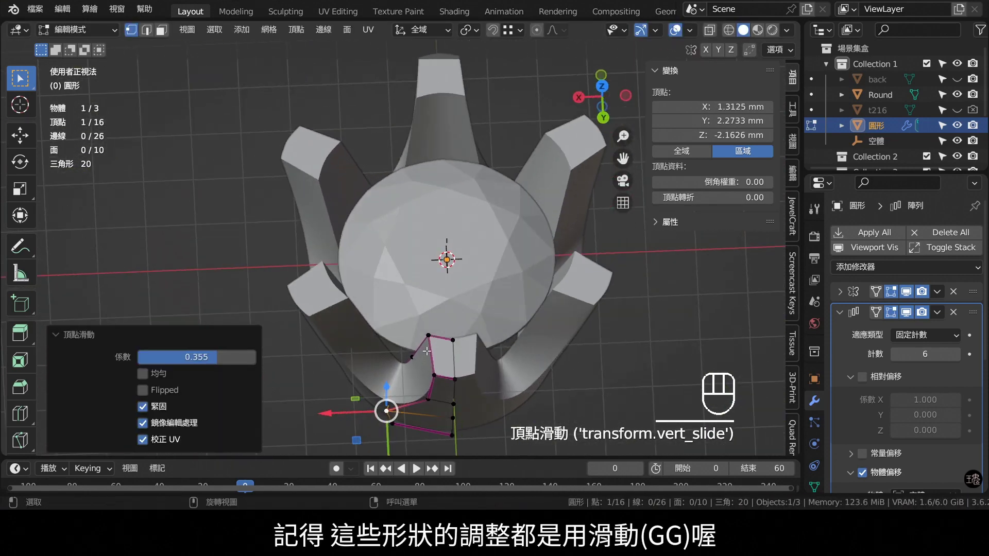
key(g)
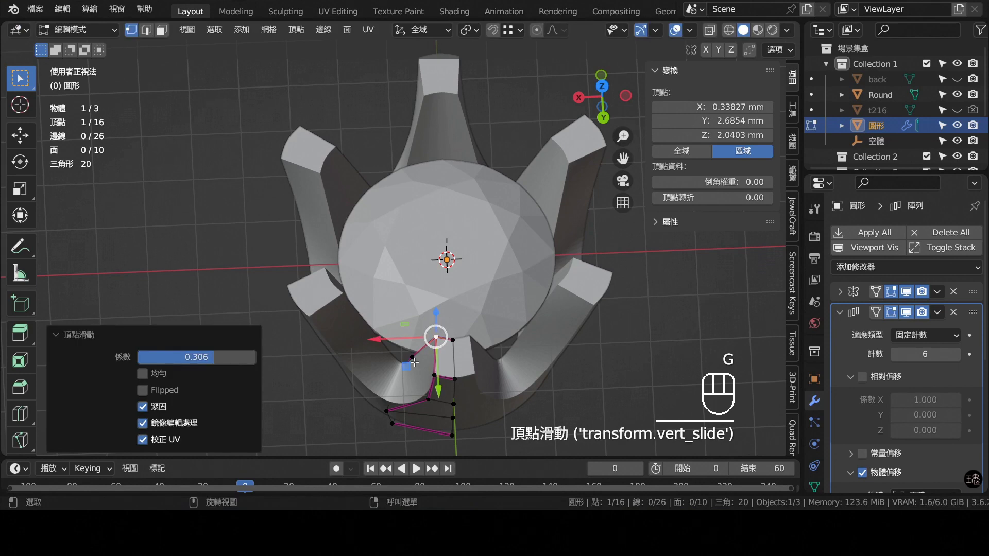
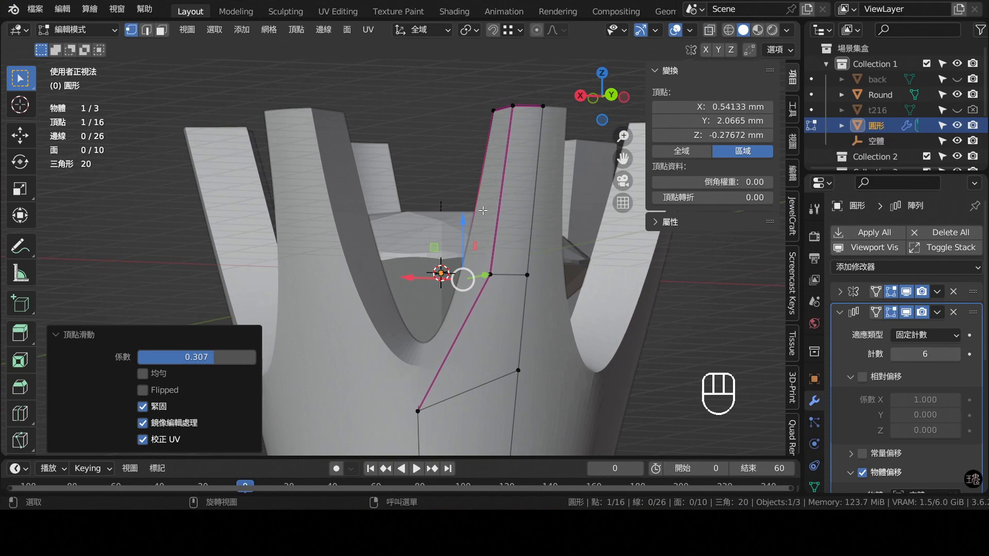
key(g)
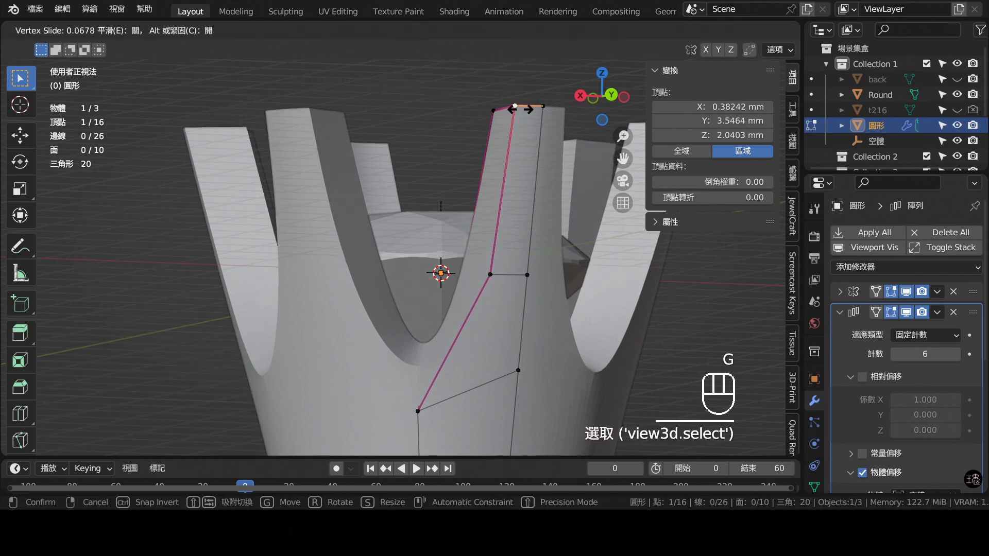
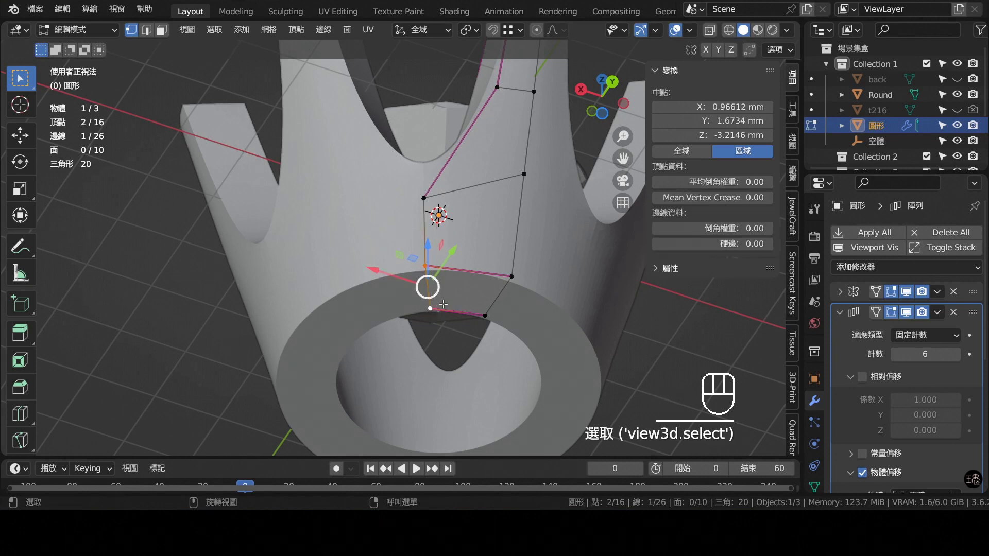
key(g)
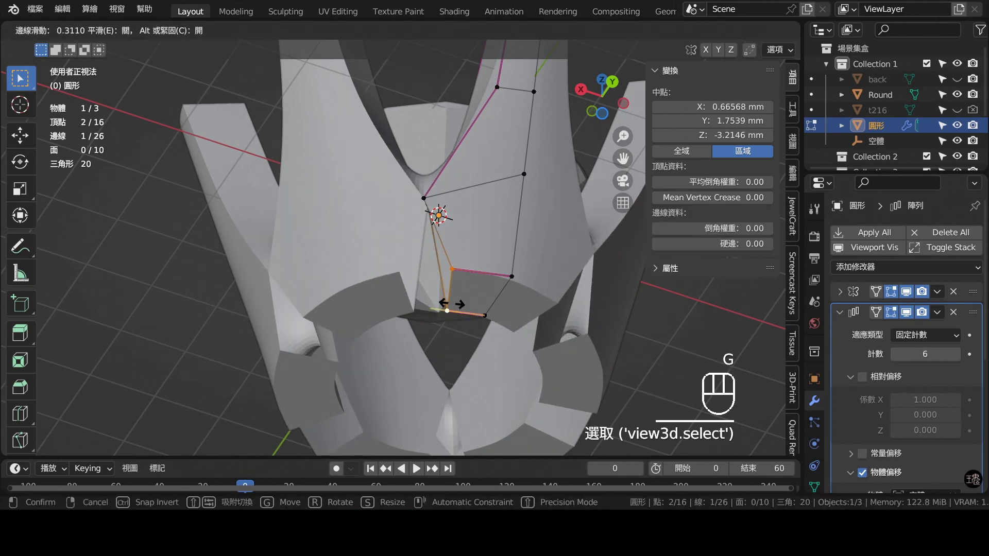
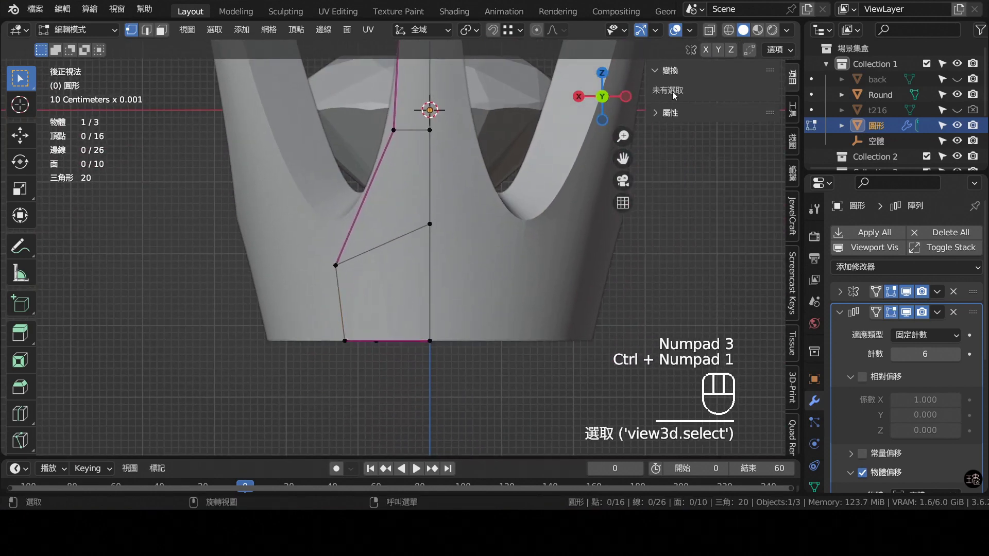
- With X-ray on, knife-cut a structure line across the lower profile and slide its new vertex
click(711, 45)
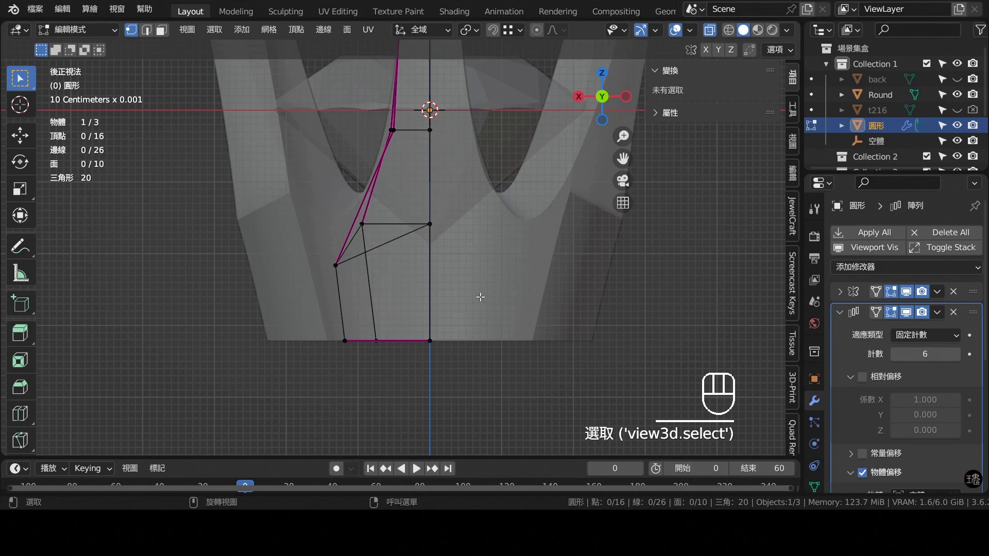
key(k)
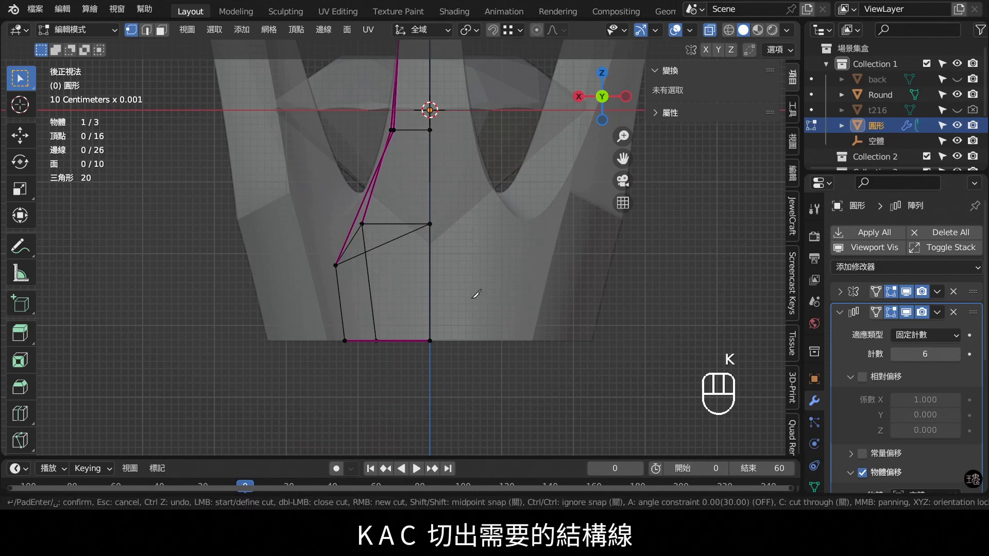
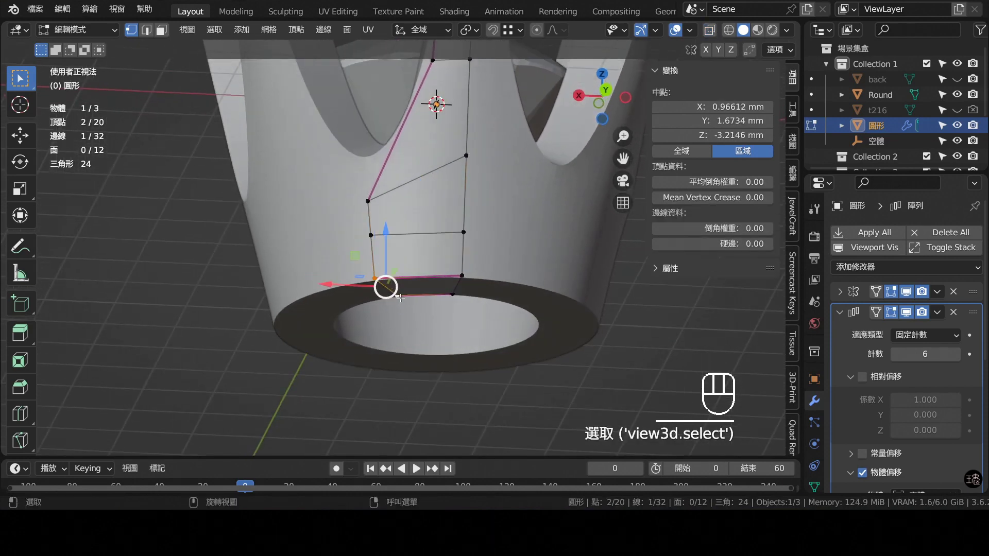
key(g)
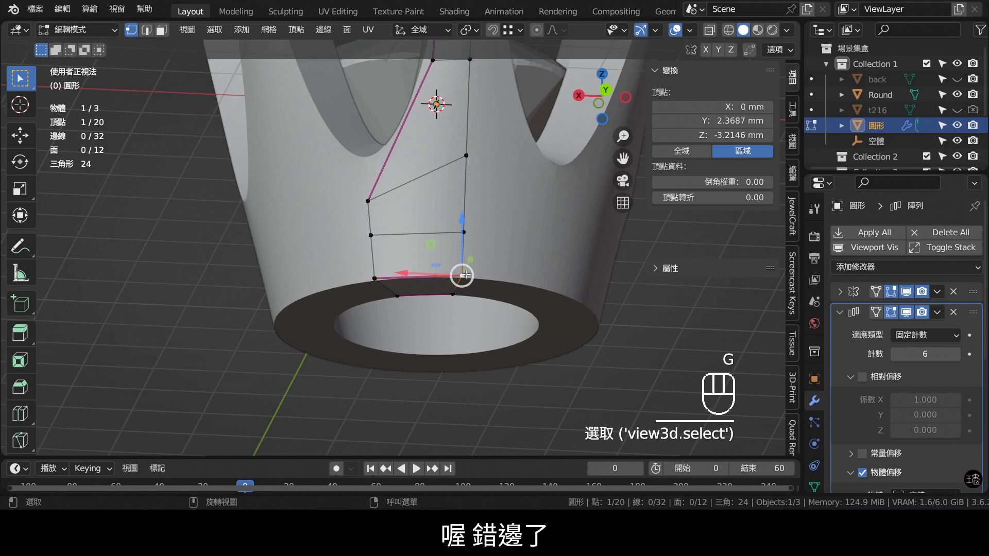
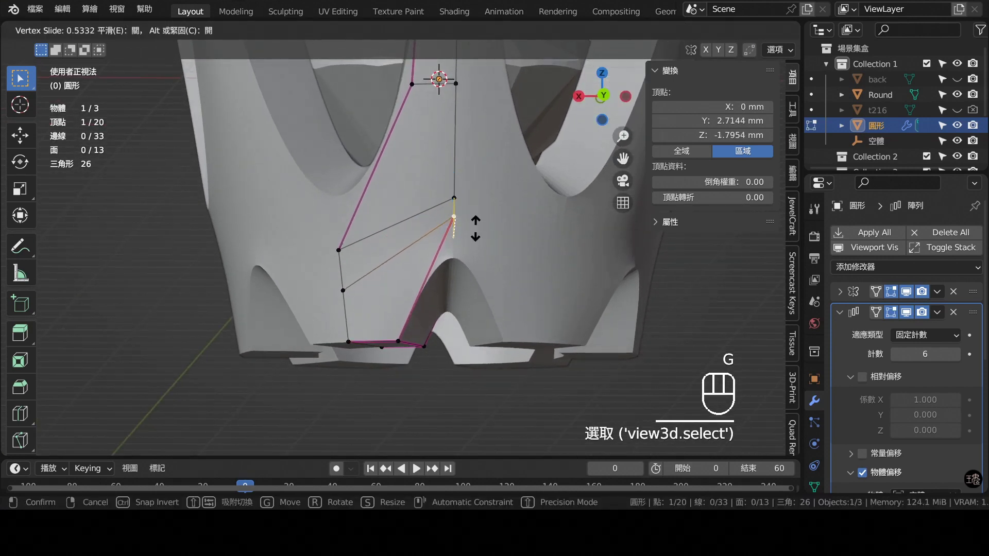
- Add a loop cut across the profile and slide its vertices, unclamped, to round the arches between prongs
key(ctrl+r)
click(437, 271)
key(g)
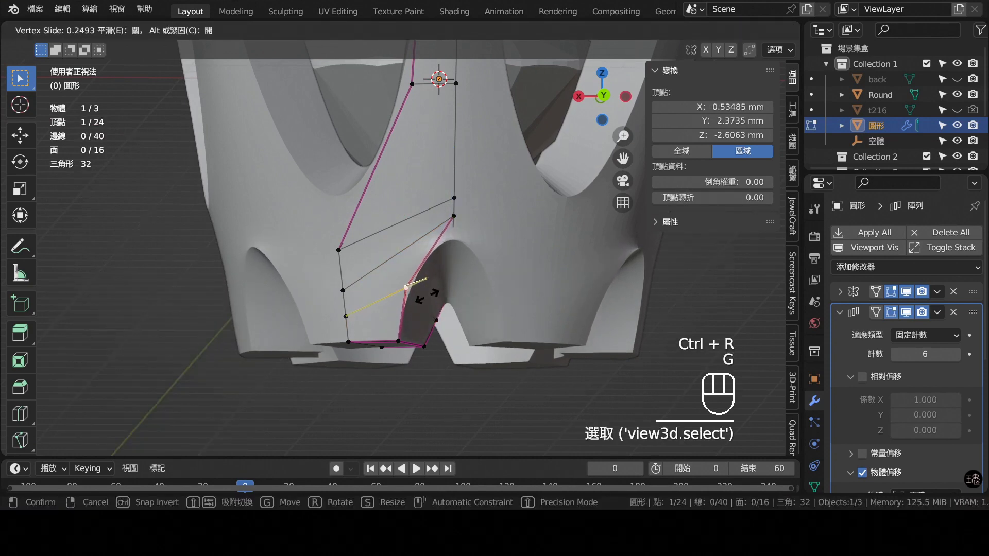
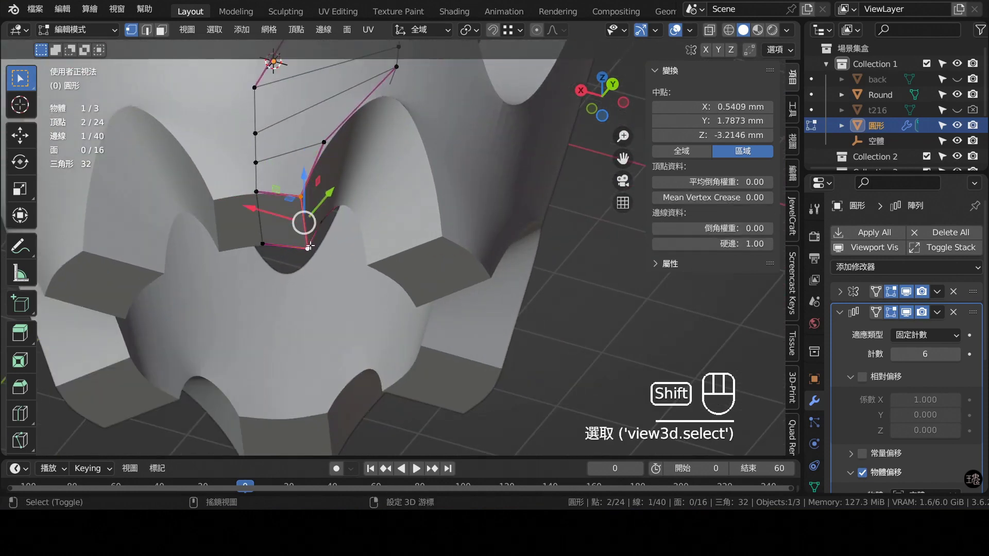
key(g)
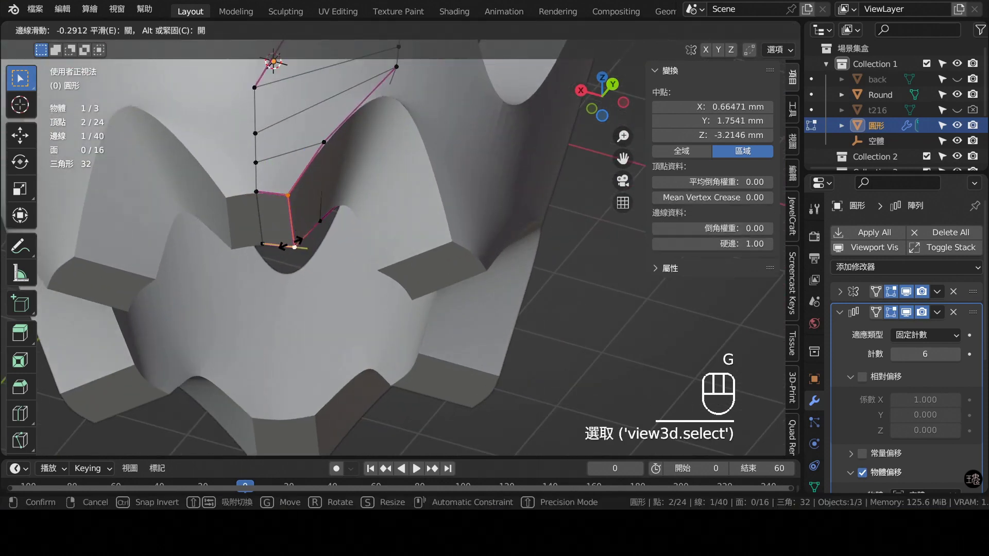
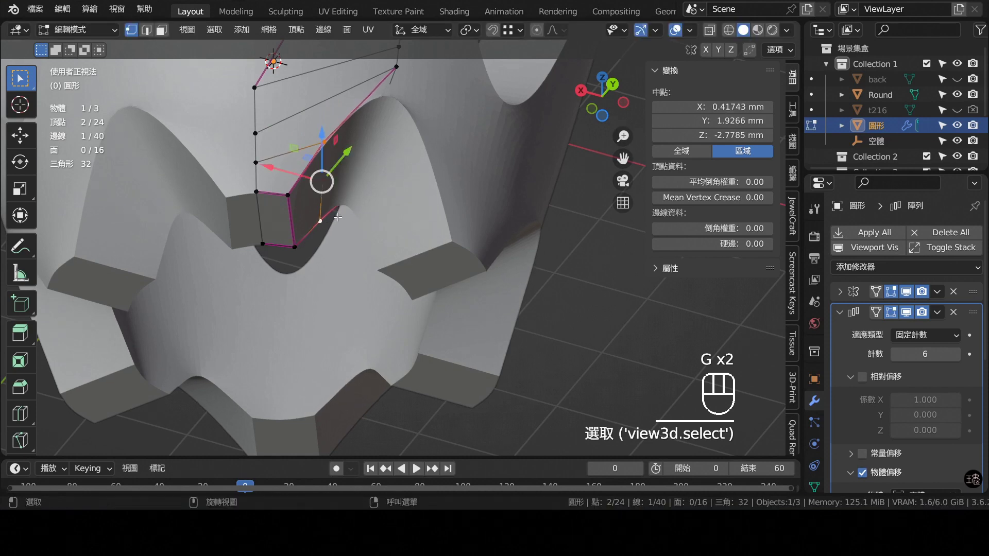
key(g)
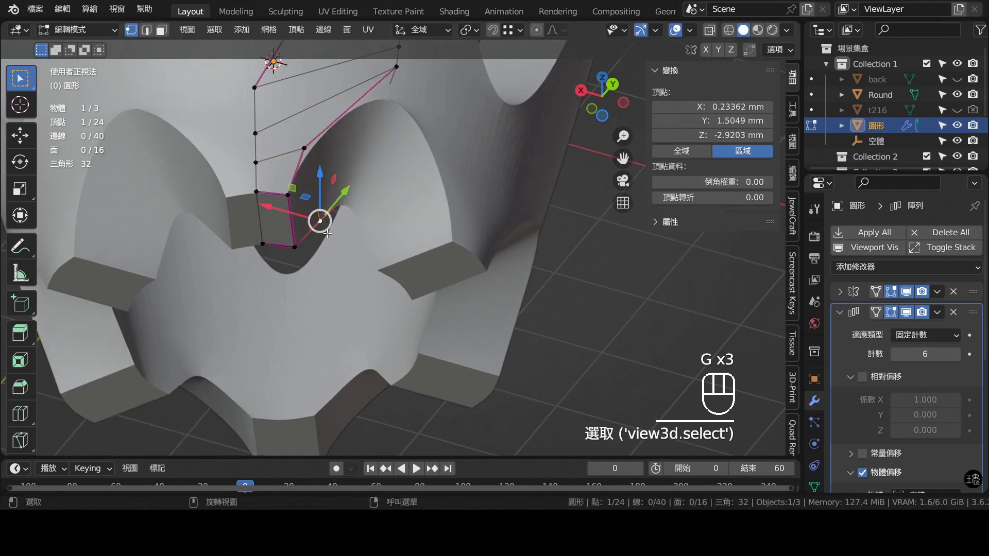
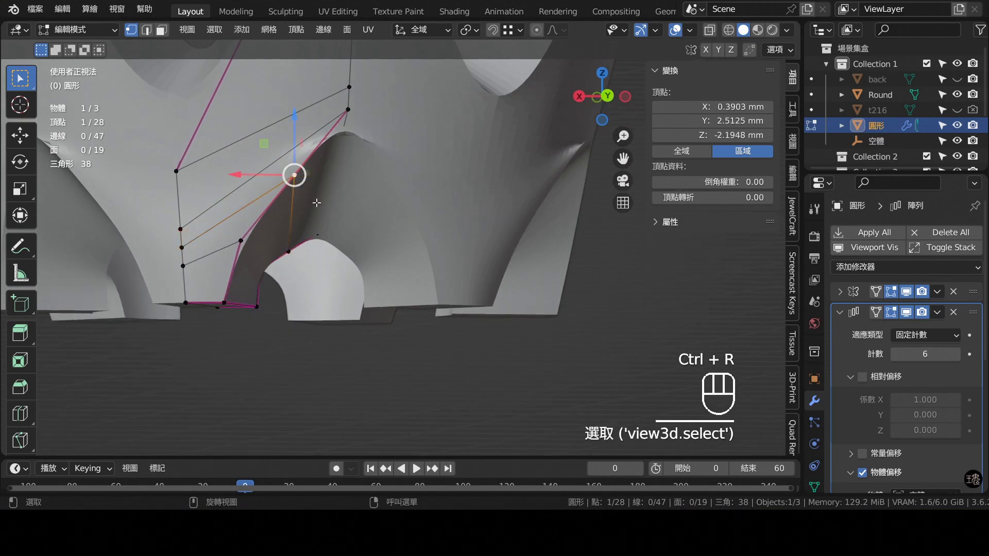
key(g)
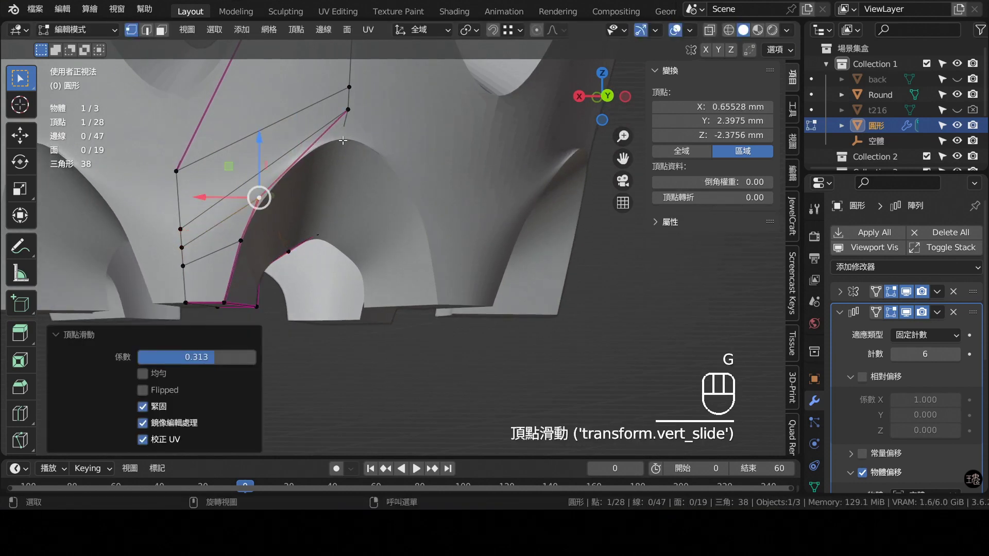
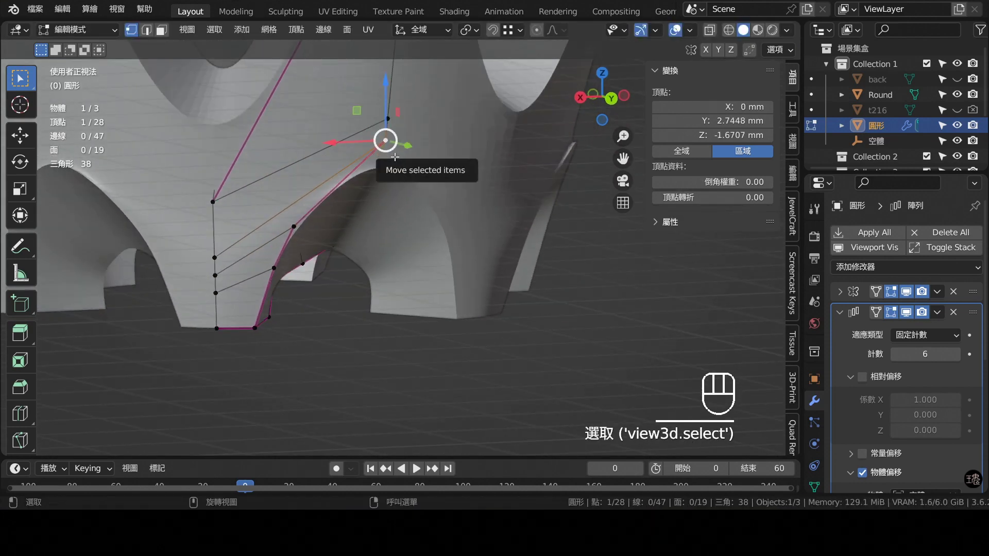
key(g)
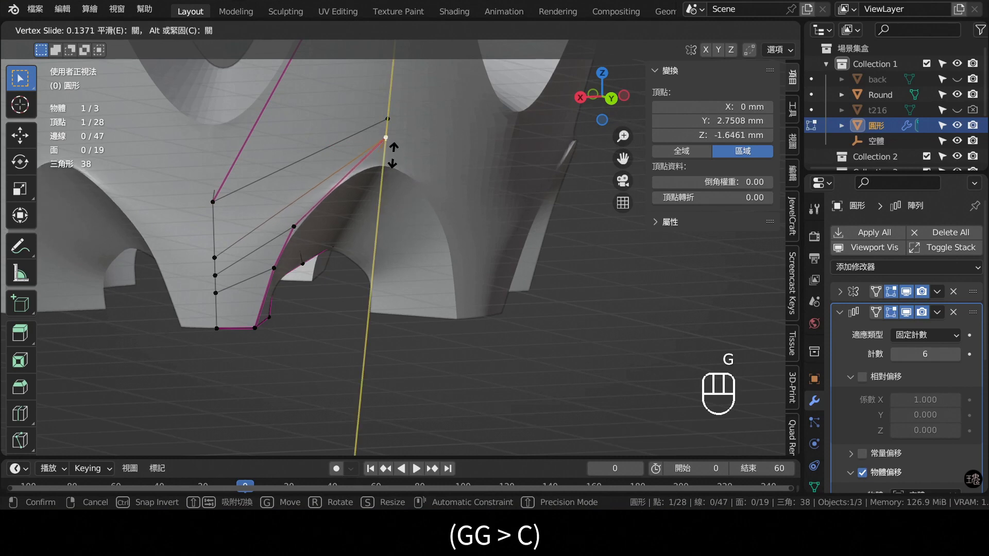
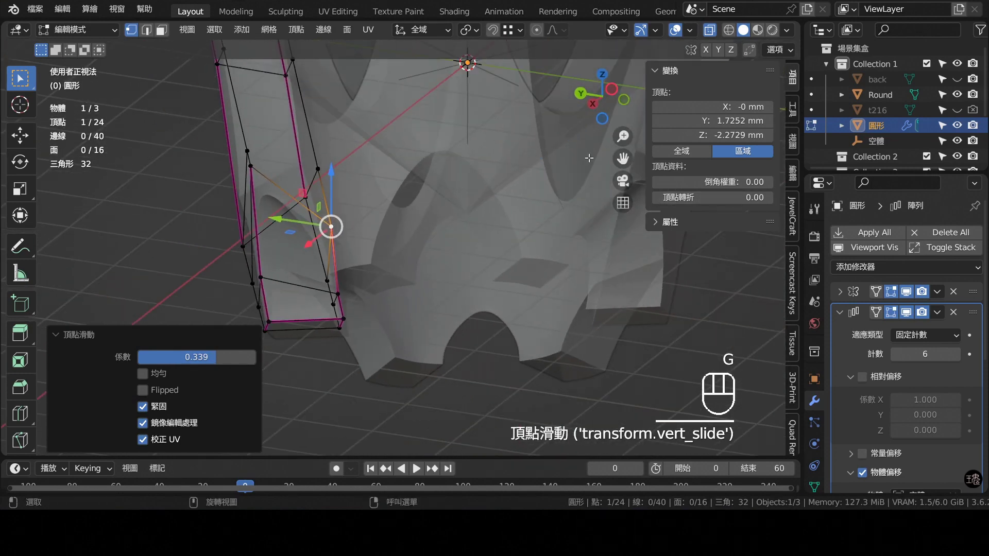
- Leave mesh editing and orbit around the whole prong head to inspect it from the front
click(711, 29)
middle_click(547, 175)
key(Tab)
drag(382, 256, 486, 248)
key(KP_1)
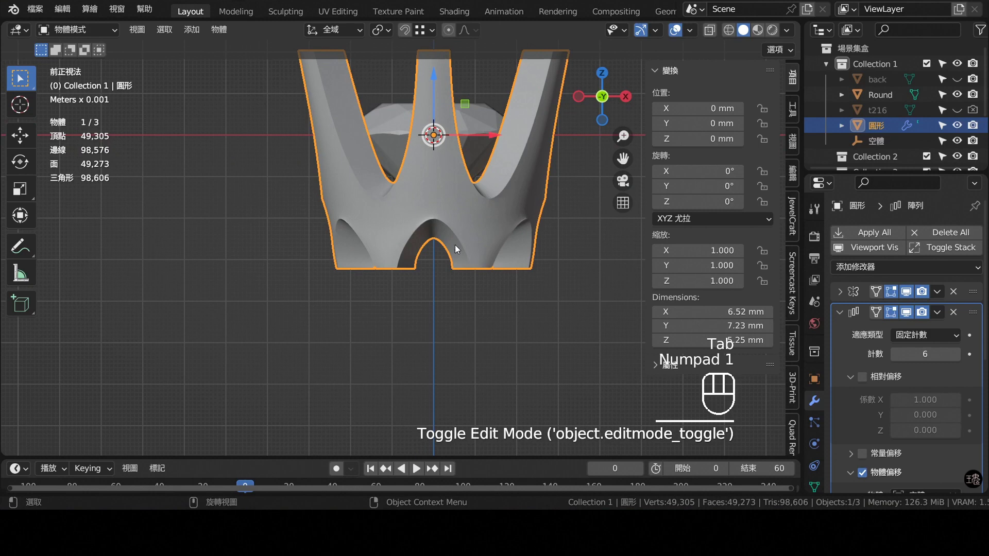
drag(404, 247, 375, 264)
drag(387, 226, 427, 224)
- Re-enter edit mode and view the prong head from directly below
key(Tab)
drag(462, 308, 471, 180)
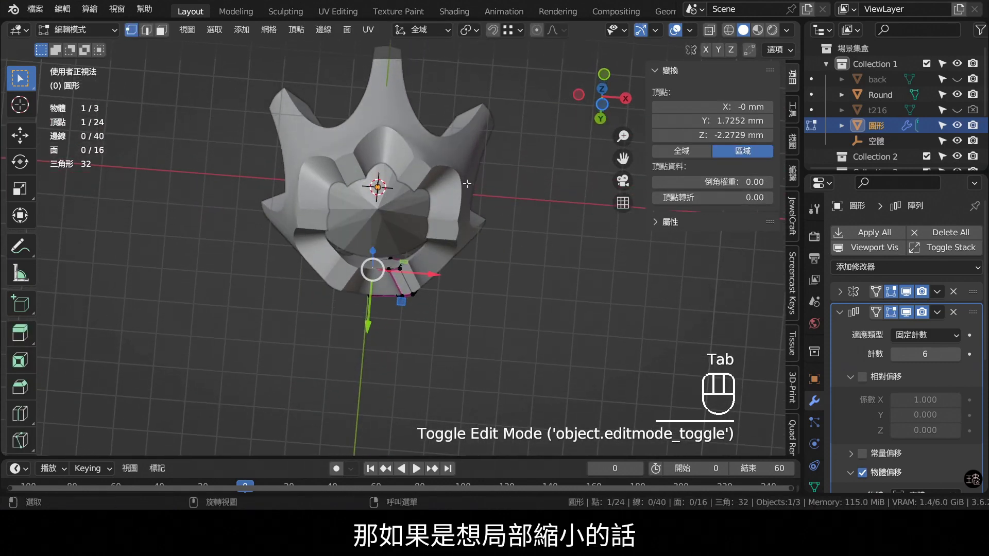
key(ctrl+KP_7)
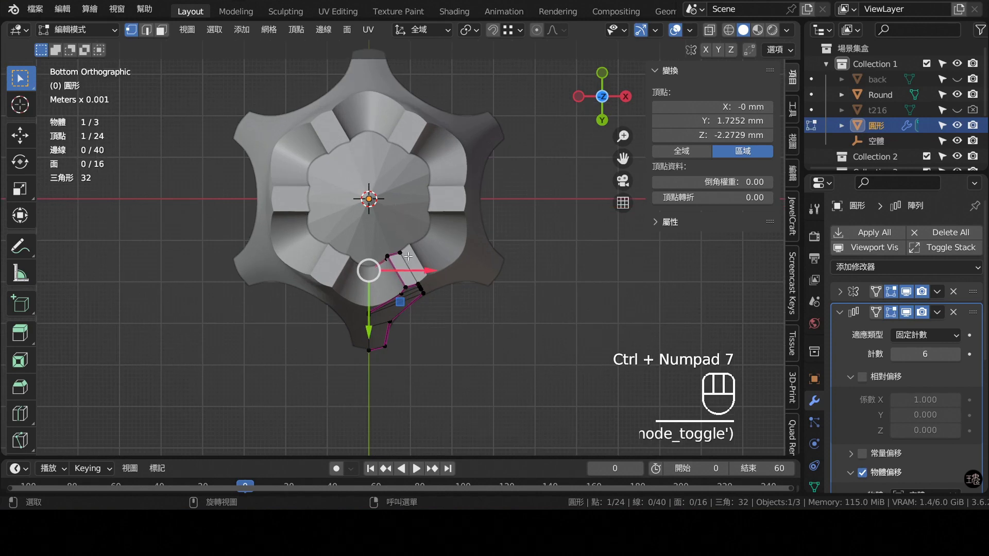
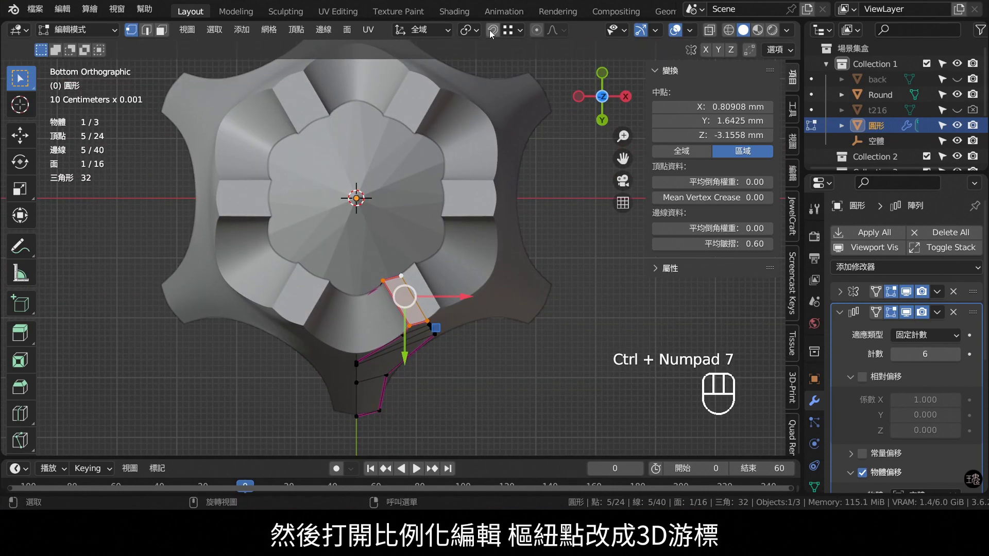
- Set the pivot to the 3D cursor and box-select the lower prong profile vertices
click(541, 37)
drag(476, 35, 493, 115)
drag(482, 168, 477, 144)
drag(485, 190, 504, 241)
- From side view, start scaling the lower profile inward without changing its height
key(KP_1)
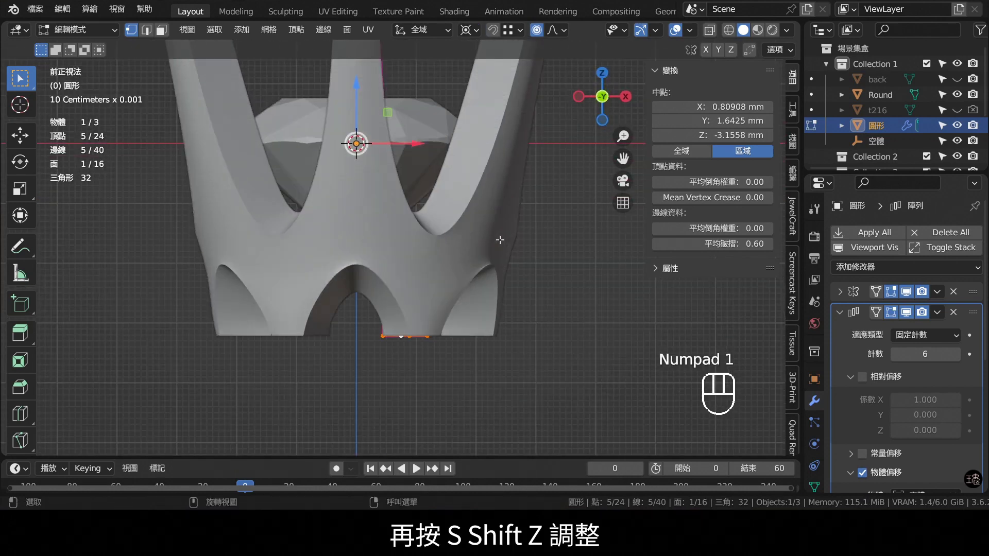
key(KP_3)
key(s)
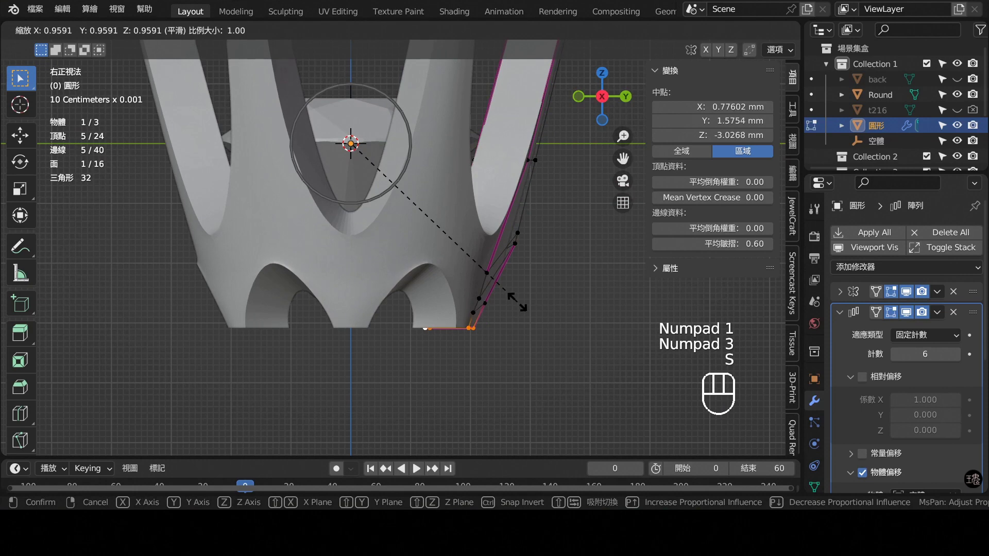
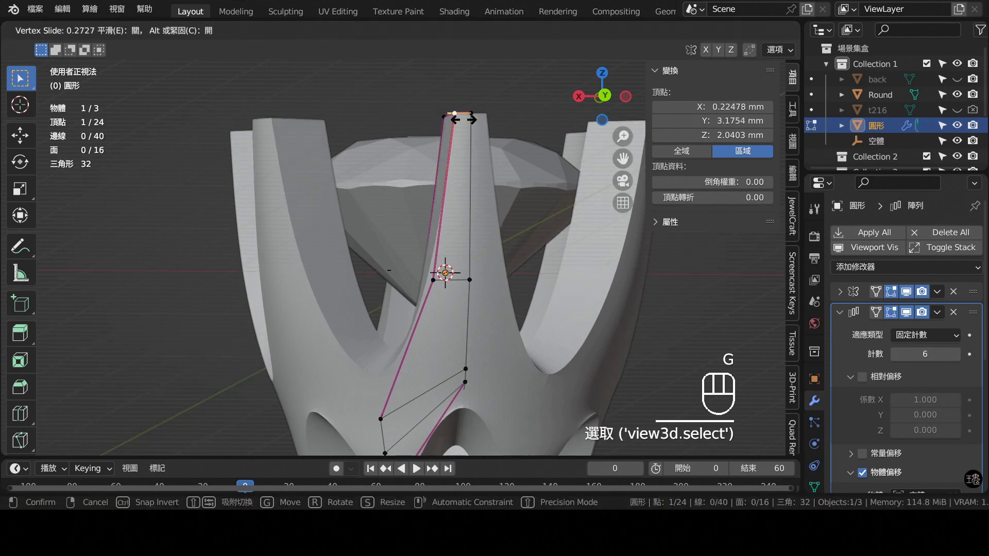
- Vertex-slide the prong's top vertex along its edge by about -0.133 to narrow the tip
key(g)
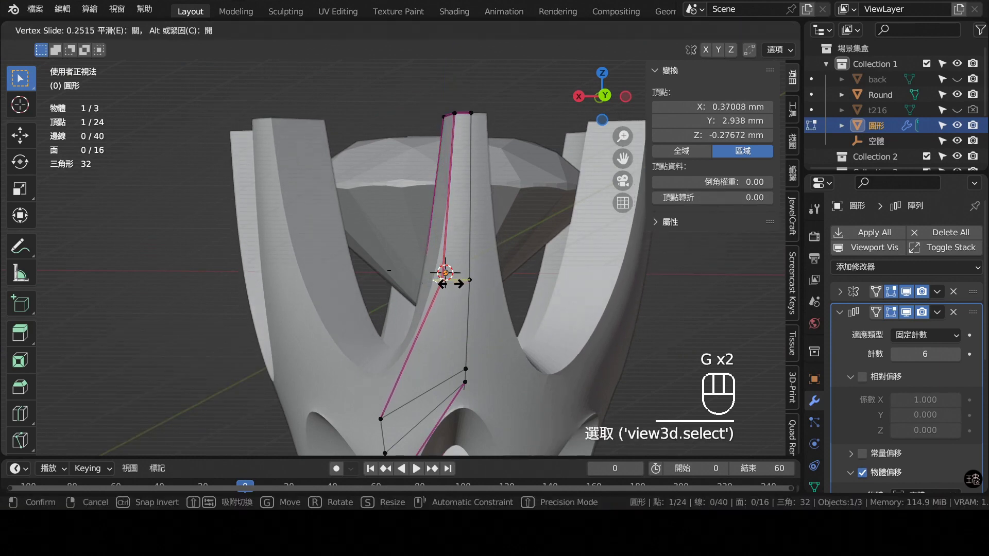
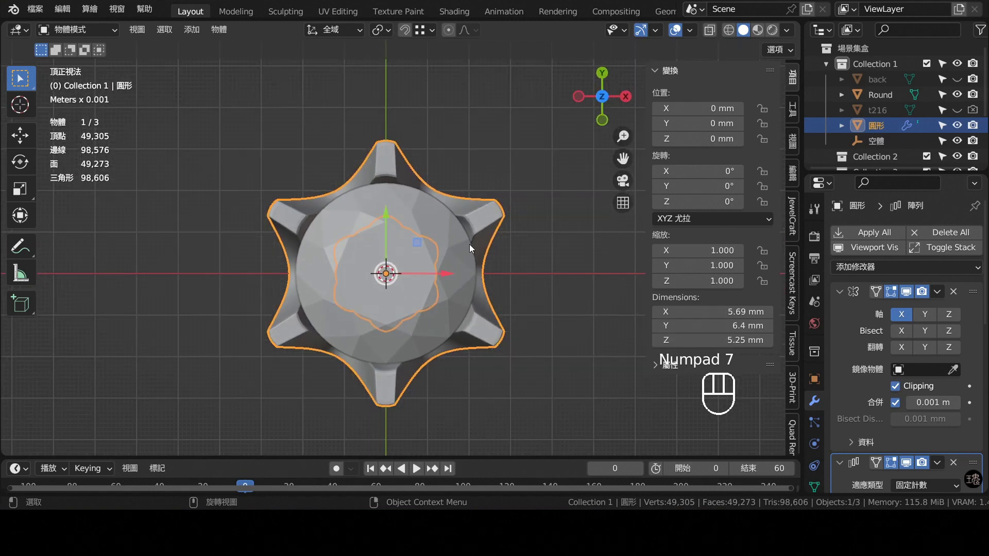
key(KP_1)
key(KP_7)
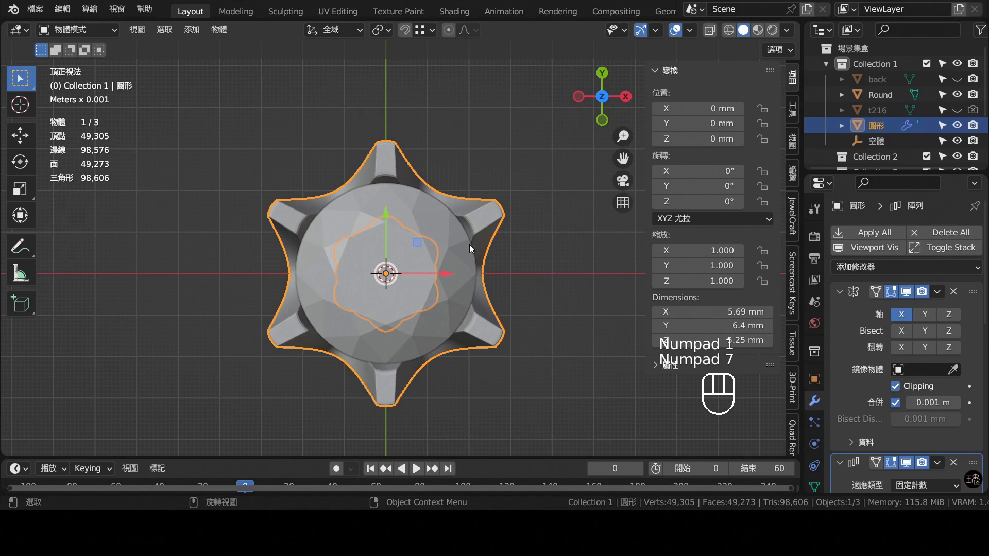
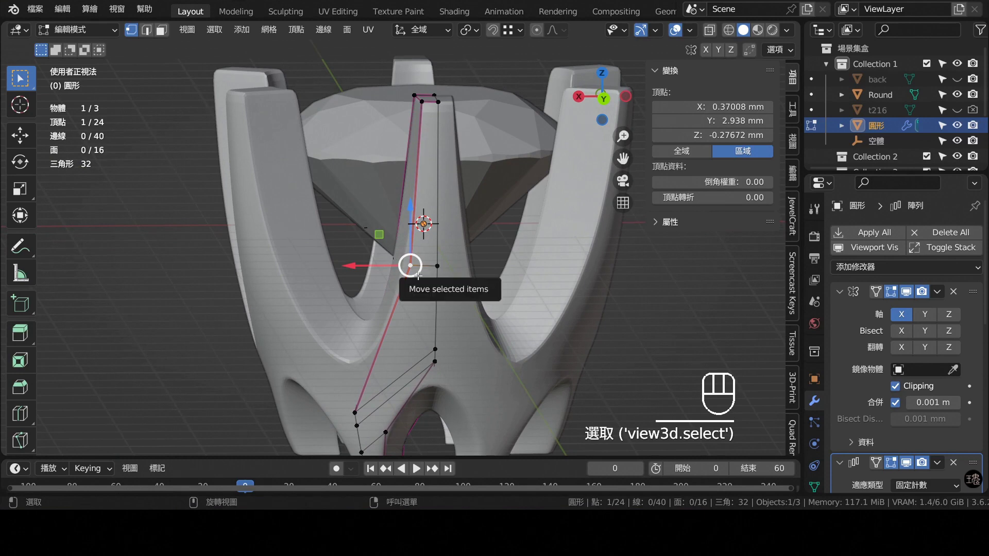
key(g)
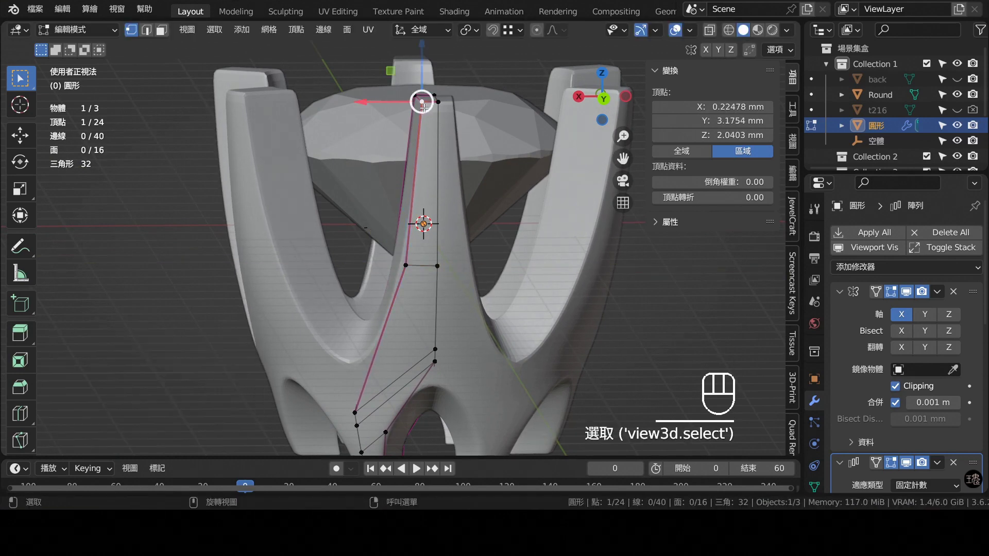
key(g)
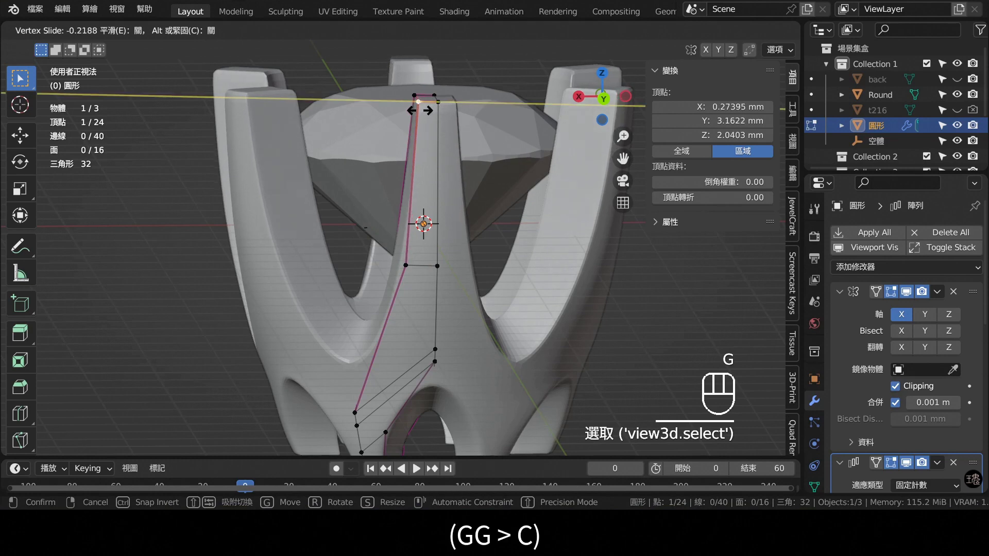
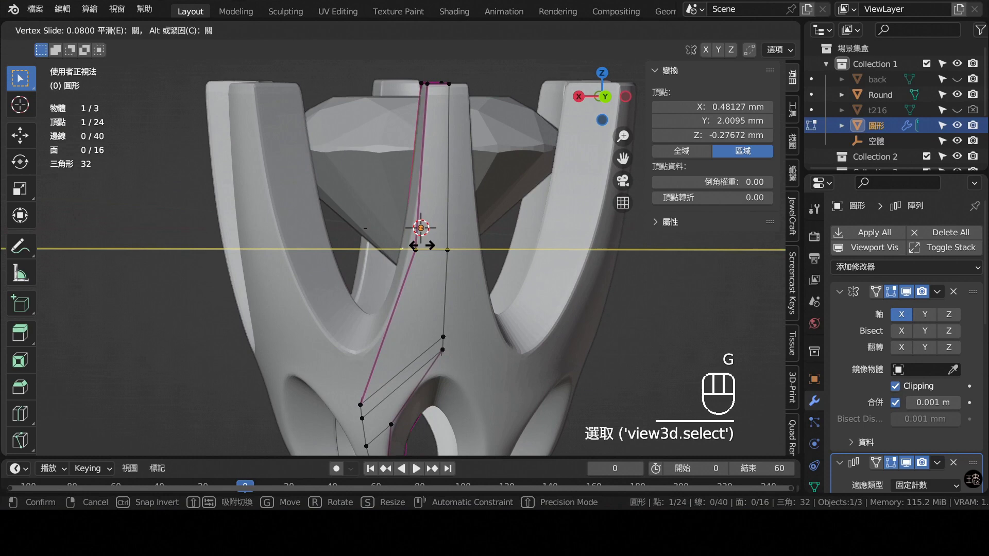
drag(437, 233, 532, 243)
key(Tab)
- Slide another tip vertex along its edge, then switch to side view with X-ray on
drag(520, 259, 460, 260)
key(KP_1)
key(Tab)
click(718, 35)
key(KP_1)
key(KP_3)
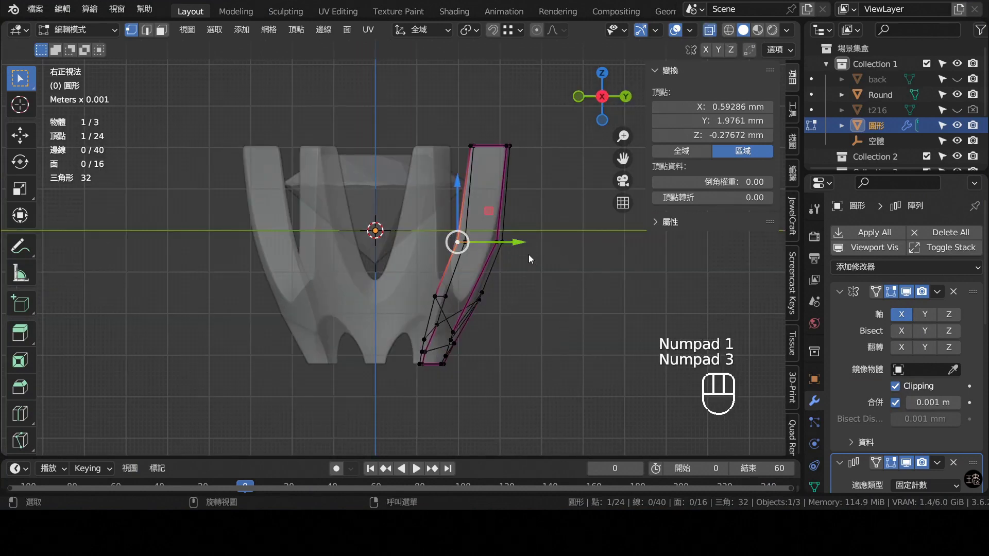
- Select the prong tip vertices and shrink them, narrowing the tip across its width only
click(491, 244)
drag(534, 245, 506, 198)
drag(487, 145, 538, 160)
drag(542, 150, 532, 149)
click(474, 246)
key(s)
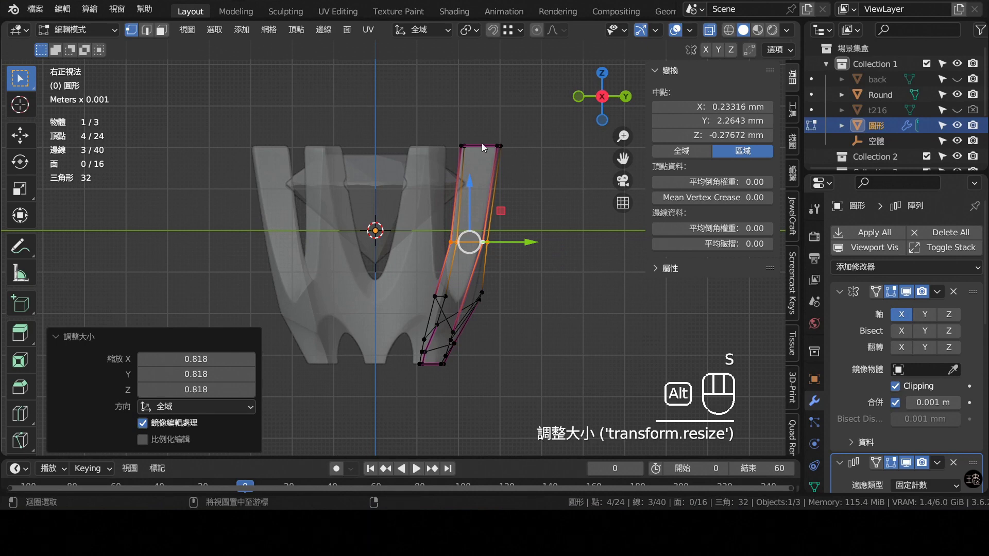
key(s)
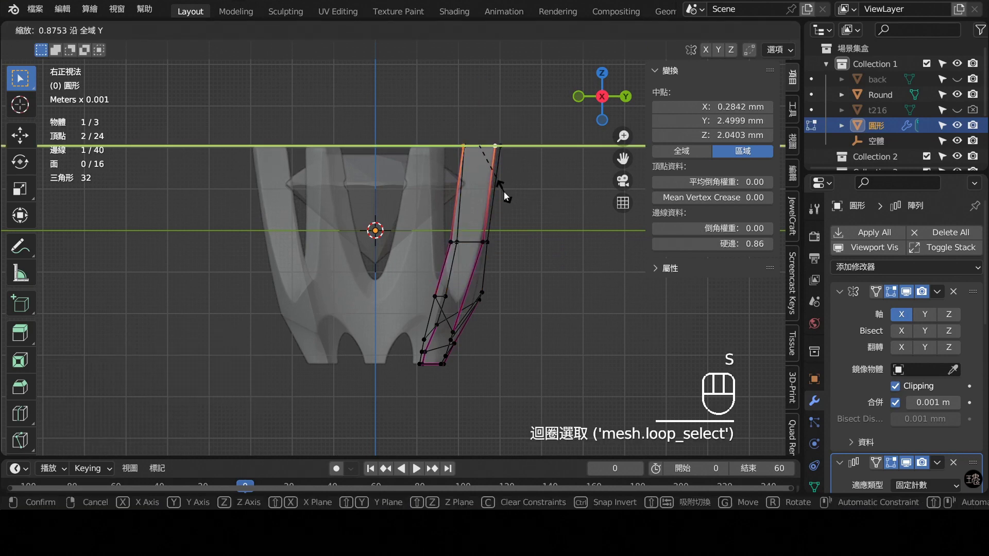
click(475, 243)
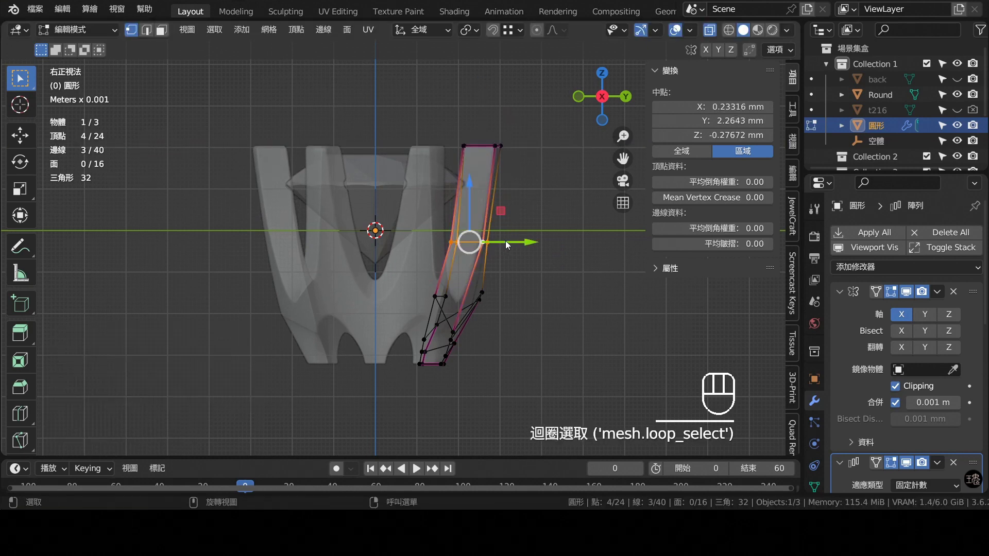
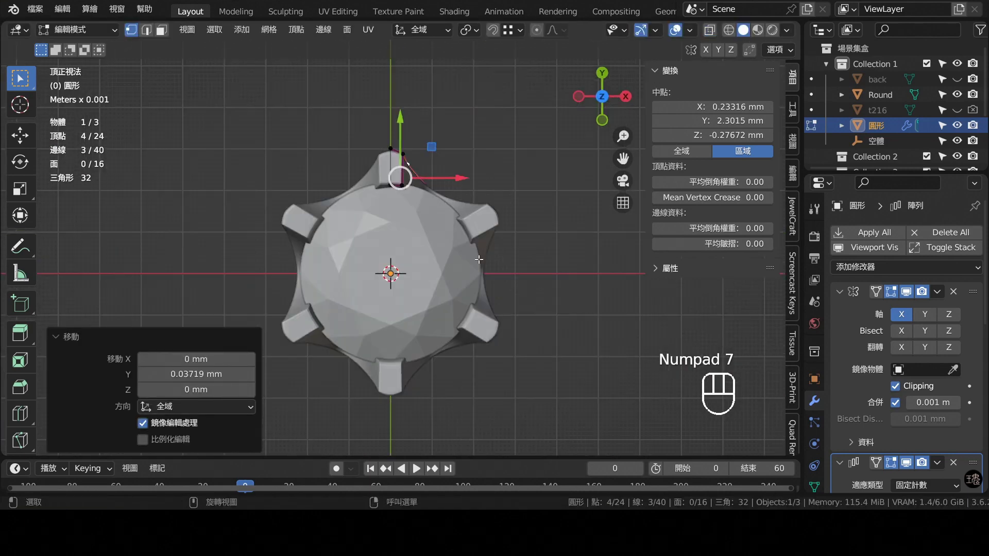
- Scale the middle prong profile to about 0.974 with proportional falloff, keeping its height
key(KP_1)
click(711, 39)
drag(436, 352, 448, 310)
key(KP_1)
key(KP_1)
key(KP_3)
drag(480, 331, 429, 312)
drag(482, 32, 497, 161)
key(s)
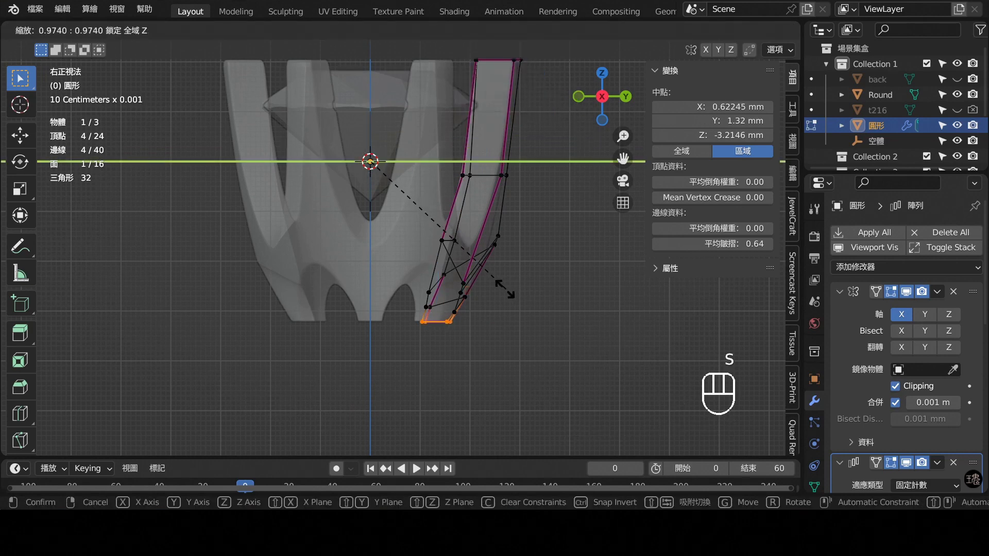
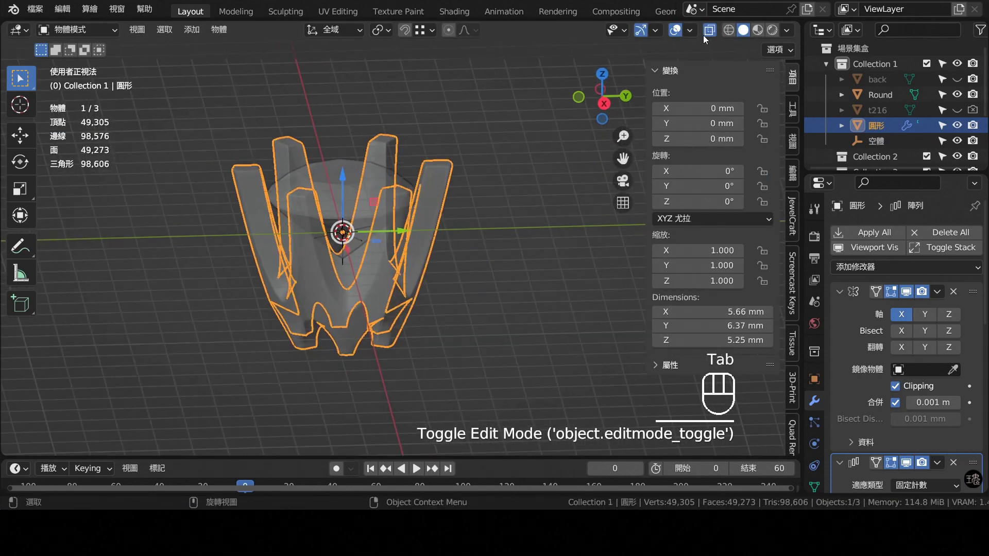
- Turn off X-ray and inspect the finished head from top, front and side views
click(710, 37)
drag(506, 246, 453, 285)
key(KP_7)
key(KP_1)
key(KP_3)
key(KP_7)
key(KP_1)
key(KP_3)
drag(492, 304, 532, 277)
middle_click(521, 270)
middle_click(342, 192)
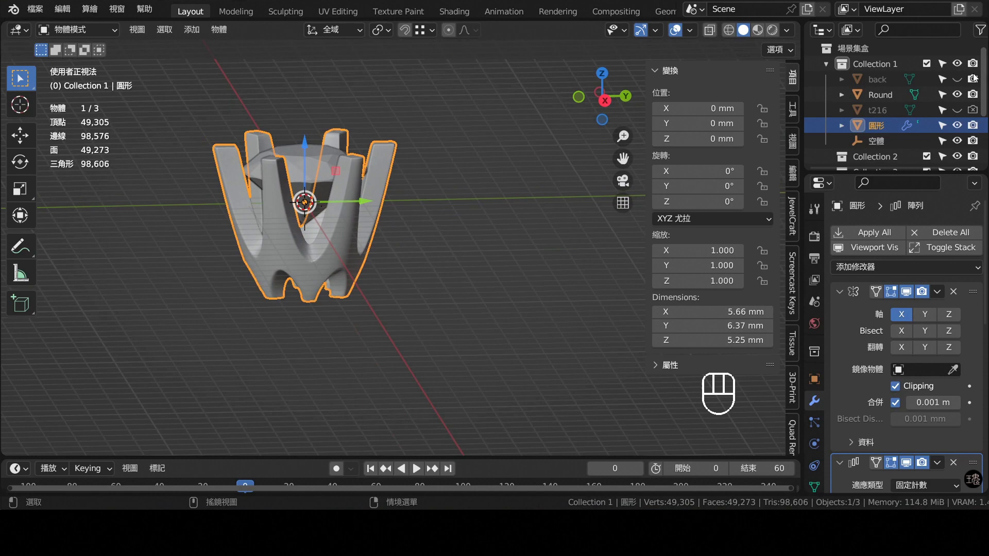
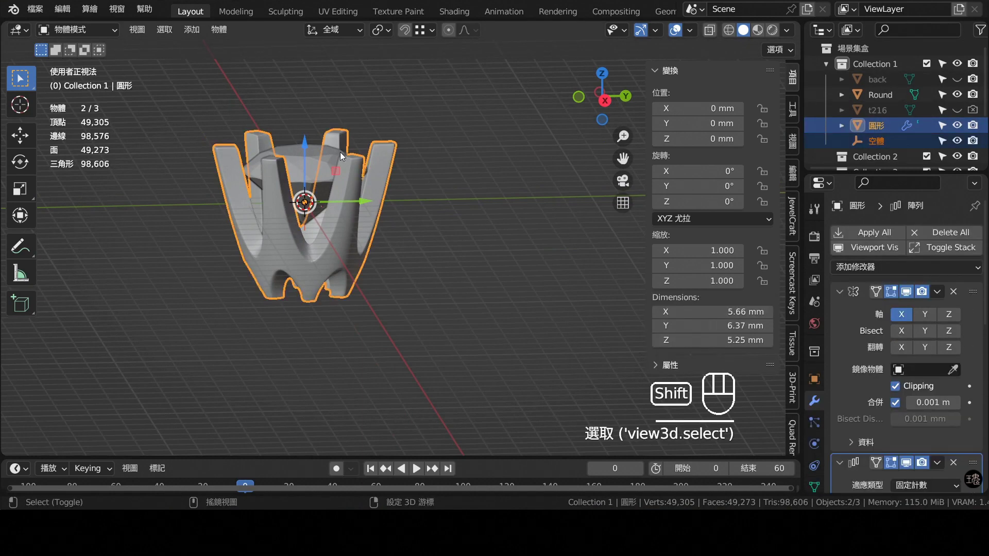
- Parent the prong head and its empty to the Round diamond with Ctrl+P Object, then reselect the head
click(306, 155)
key(ctrl+p)
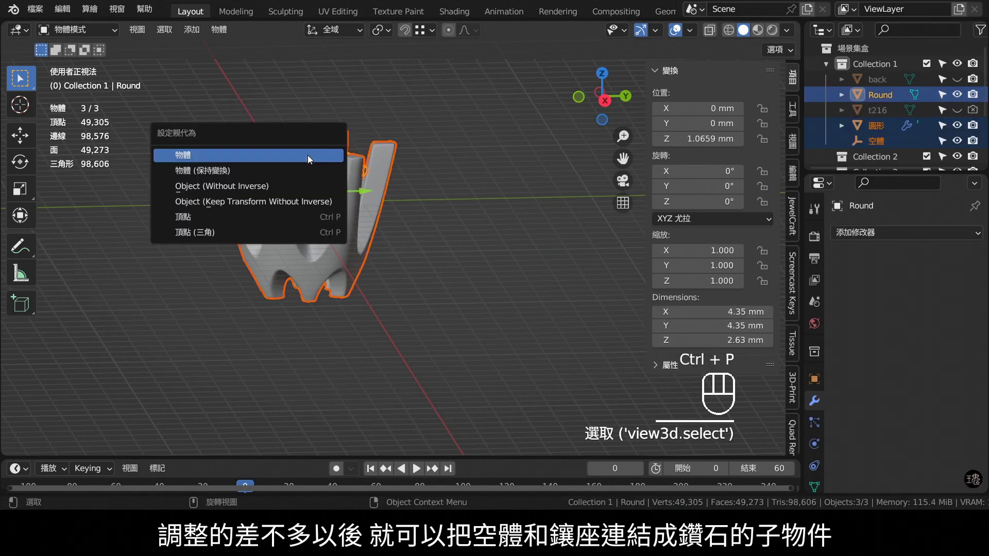
drag(360, 211, 375, 242)
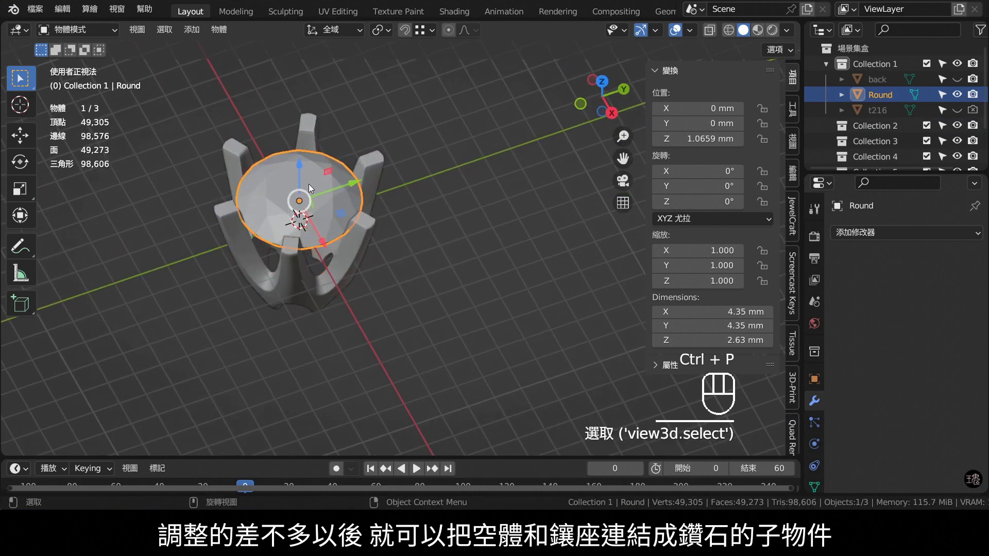
drag(319, 171, 319, 126)
key(KP_1)
middle_click(318, 137)
drag(335, 197, 347, 210)
key(KP_7)
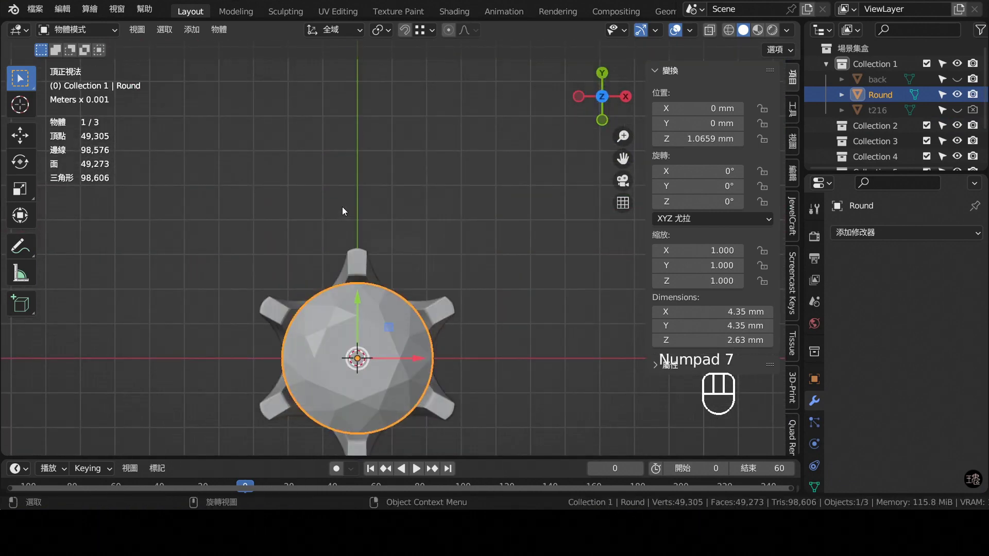
drag(471, 317, 559, 285)
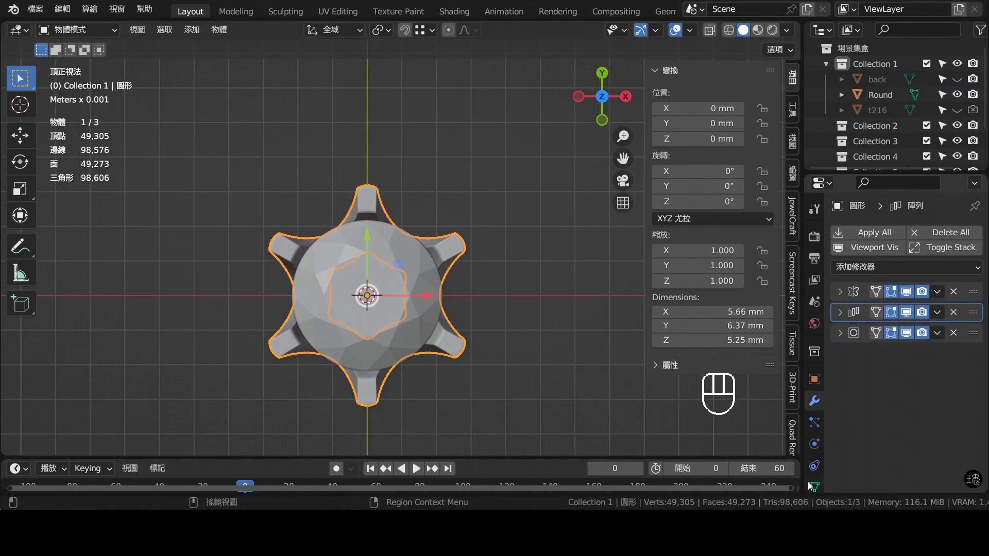
- Add a shape key to the head's mesh data and enter edit mode, viewing a prong from the side
double_click(973, 374)
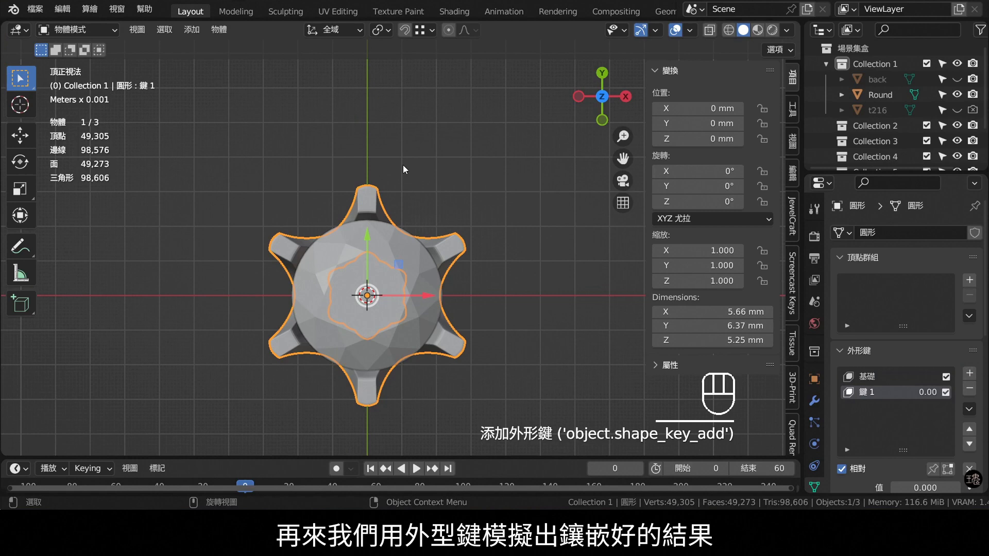
key(Tab)
drag(469, 273, 479, 150)
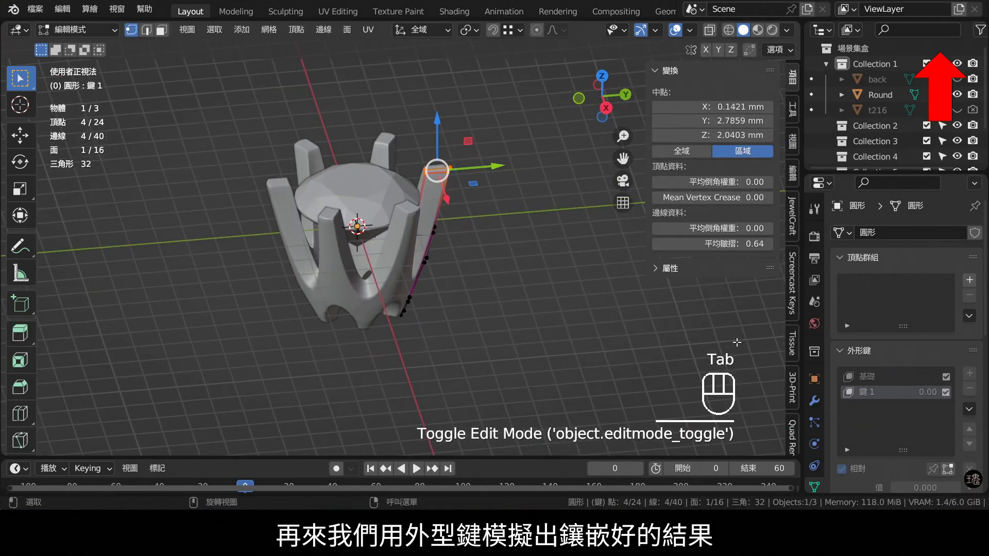
drag(463, 201, 467, 161)
key(KP_1)
key(KP_3)
middle_click(524, 139)
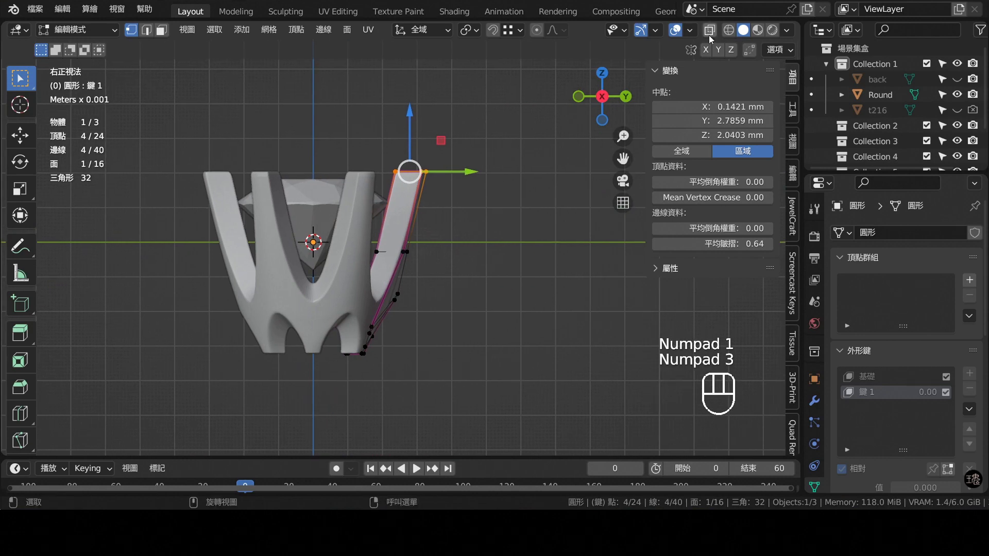
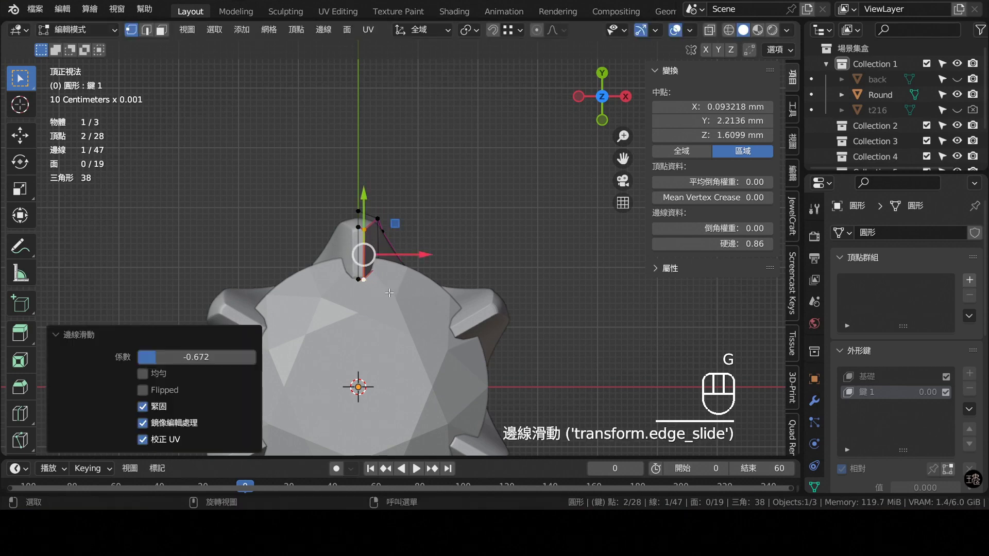
- Lower the Round diamond along Z from about 11.99 mm to 11.71 mm so it sits deeper in the head
key(Tab)
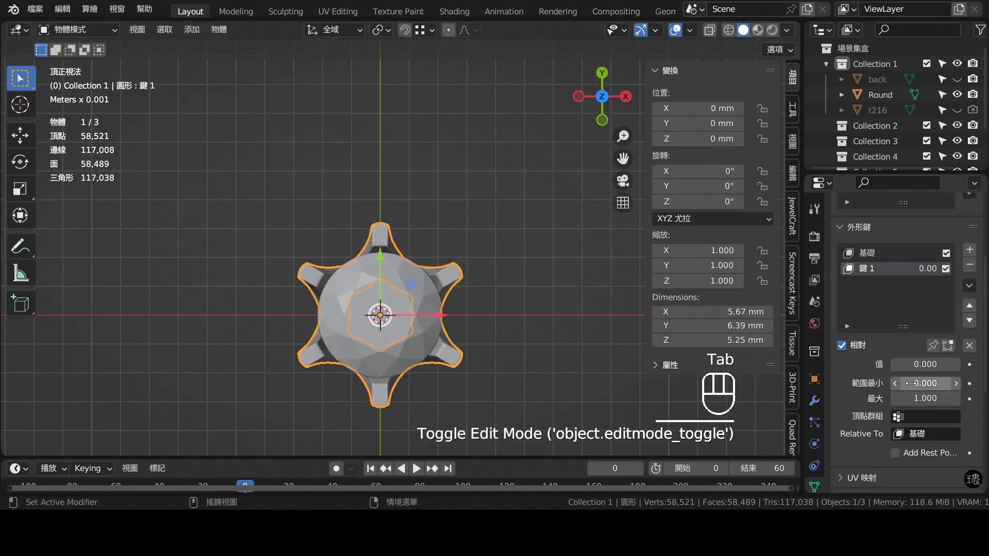
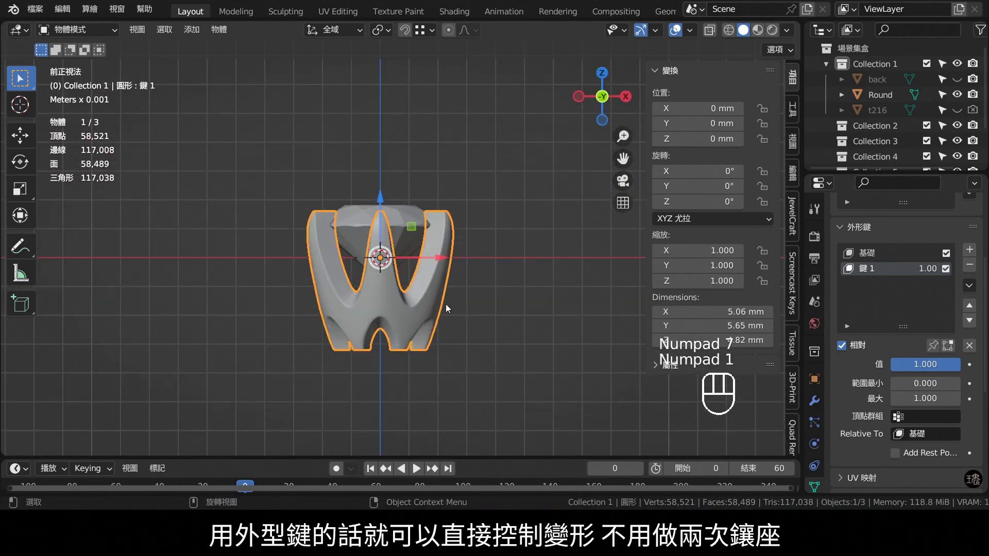
drag(460, 300, 495, 298)
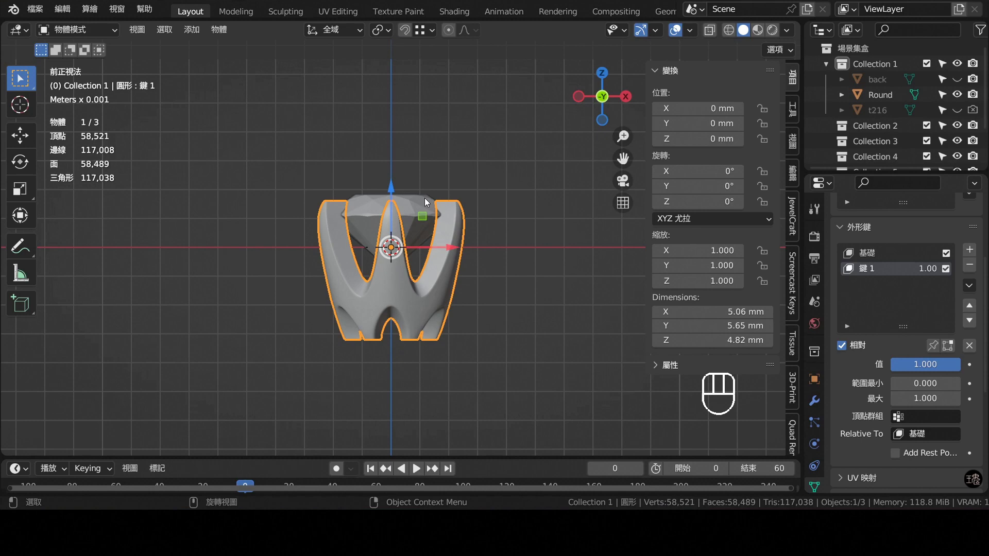
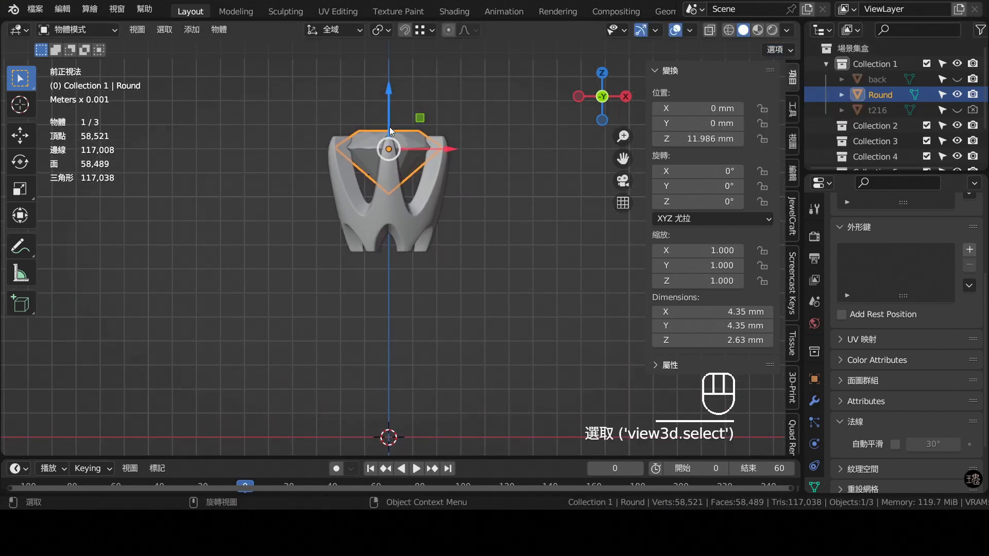
click(392, 95)
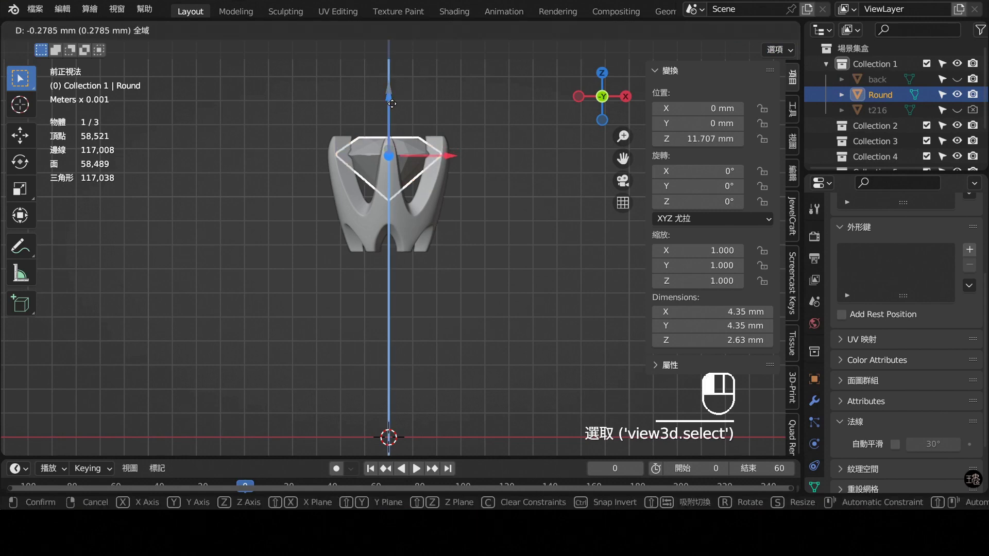
drag(793, 79, 446, 226)
drag(442, 222, 490, 218)
click(491, 217)
middle_click(460, 213)
- Add a subdivided mesh circle and apply its rotation and scale with Ctrl+A
key(shift+a)
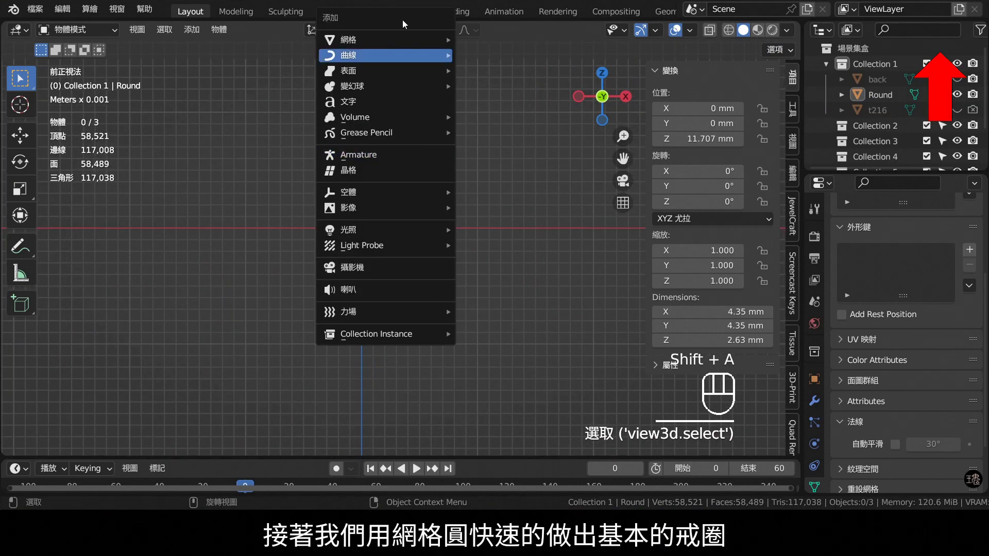
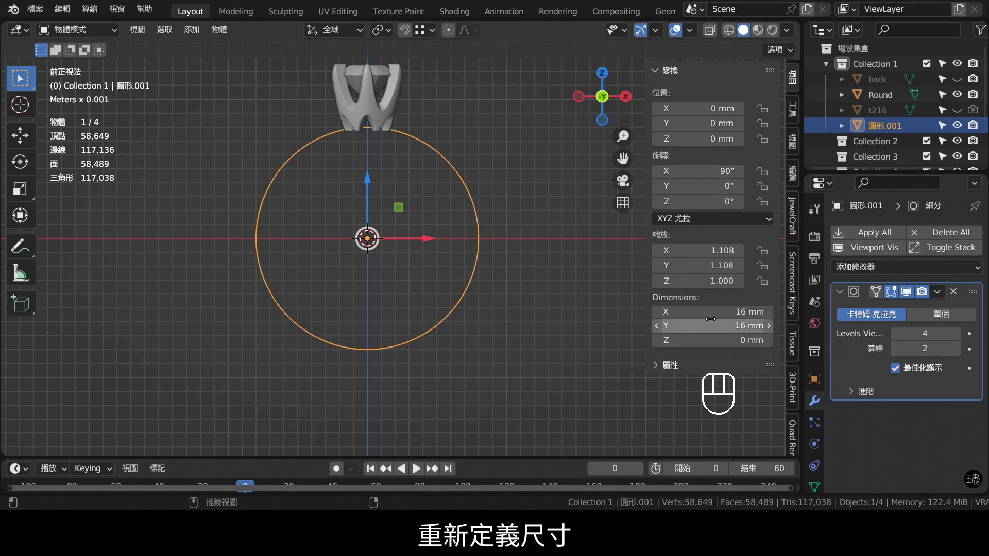
key(ctrl+a)
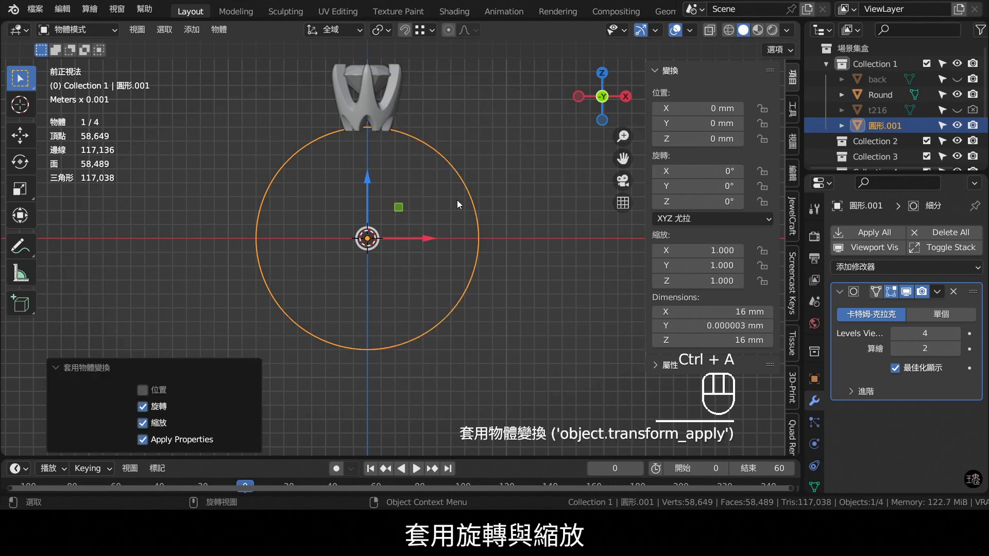
drag(443, 180, 433, 165)
click(428, 154)
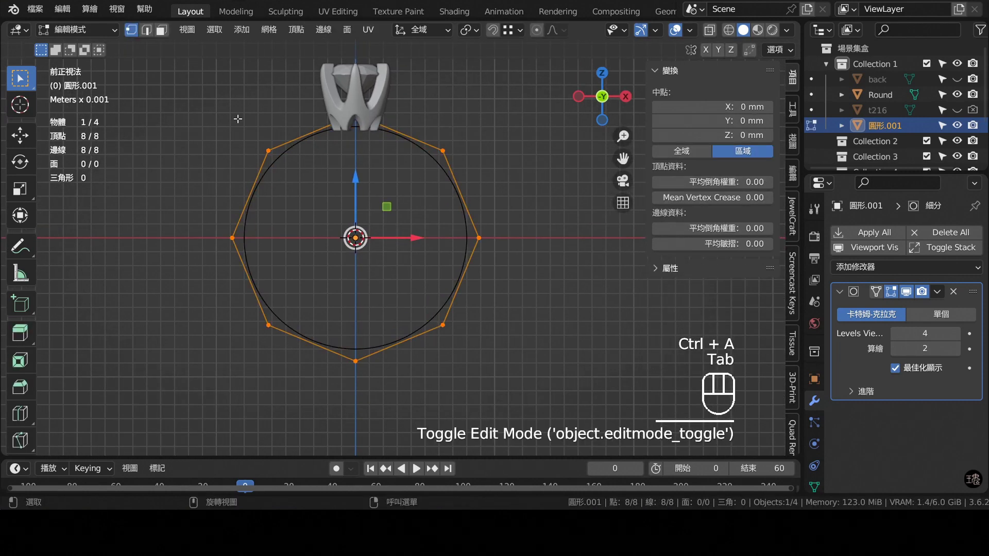
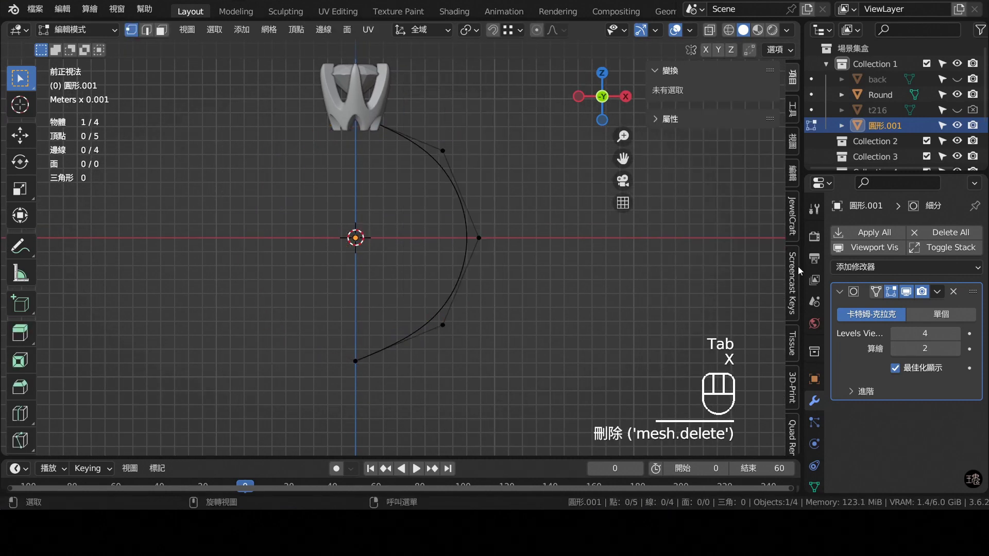
- Delete the left half and add a Mirror modifier placed above the Subdivision modifier
drag(862, 276, 786, 131)
drag(978, 411, 851, 286)
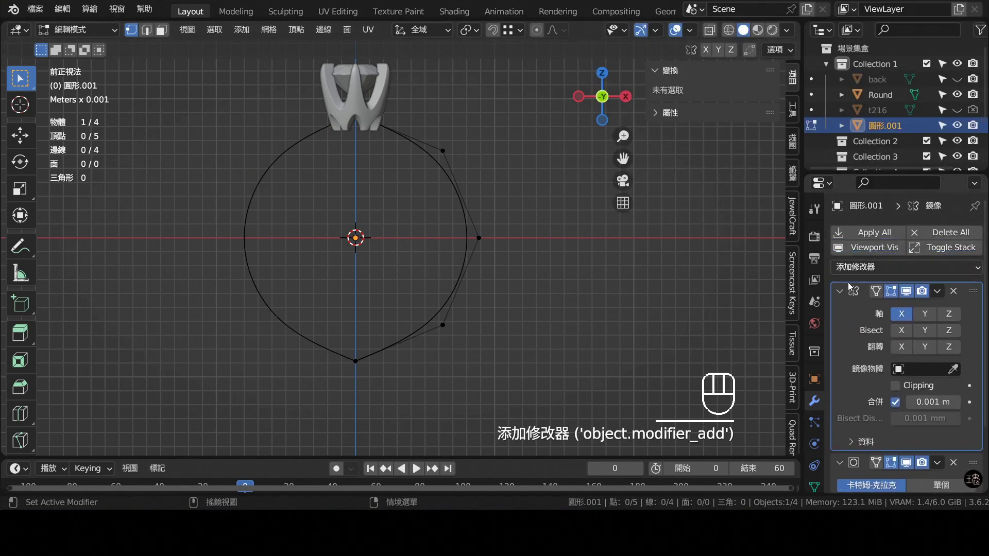
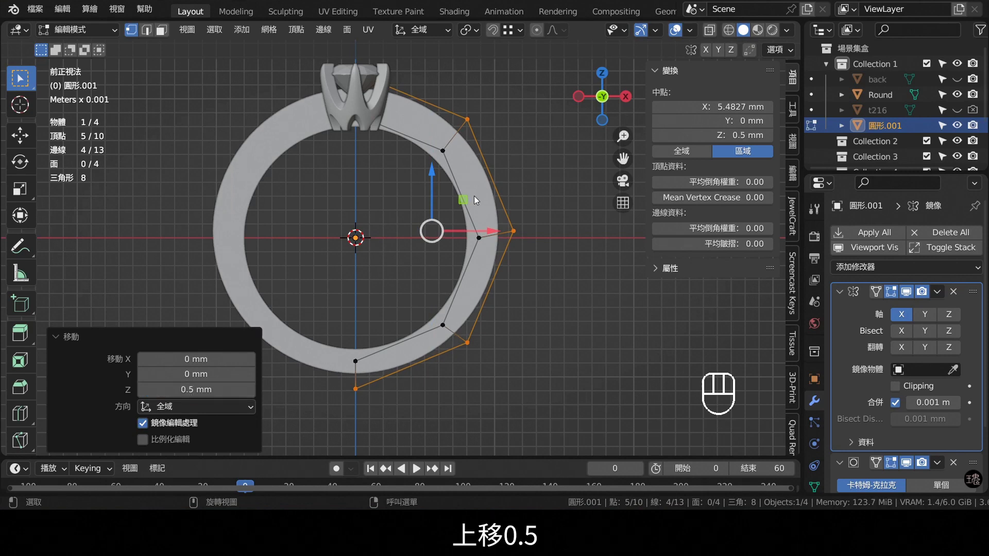
- Extrude the band outline about 7.85 mm across its width and taper it toward the bottom
key(KP_3)
key(a)
drag(432, 235, 449, 239)
middle_click(463, 241)
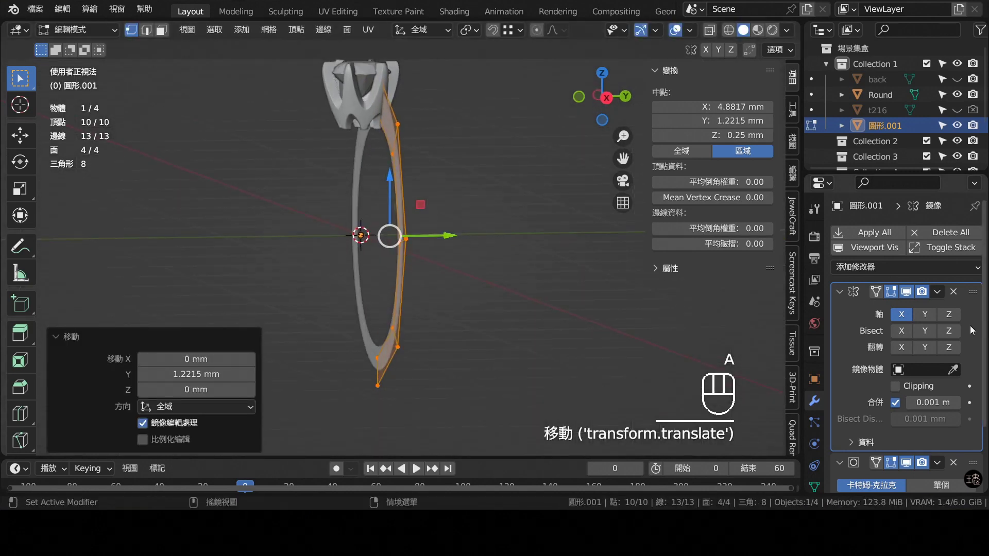
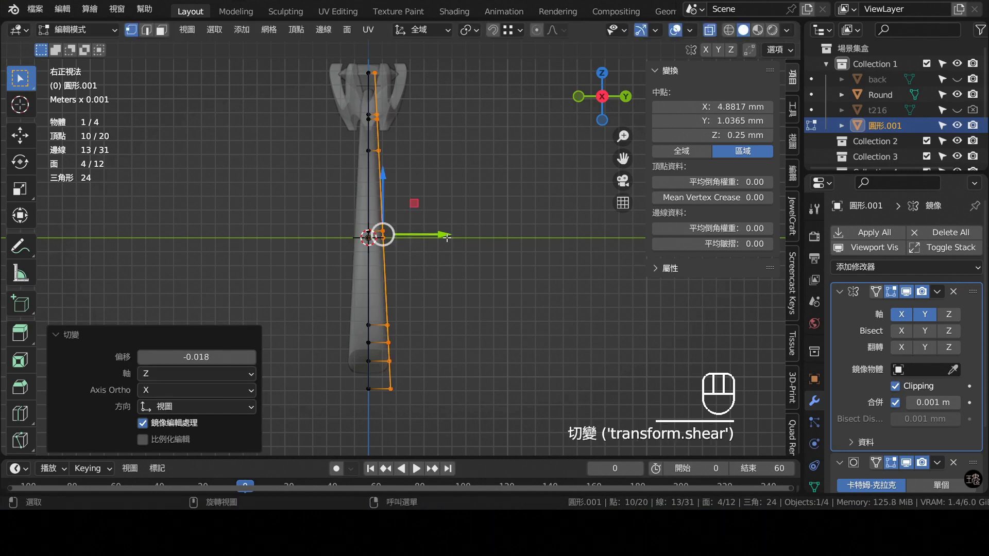
click(445, 234)
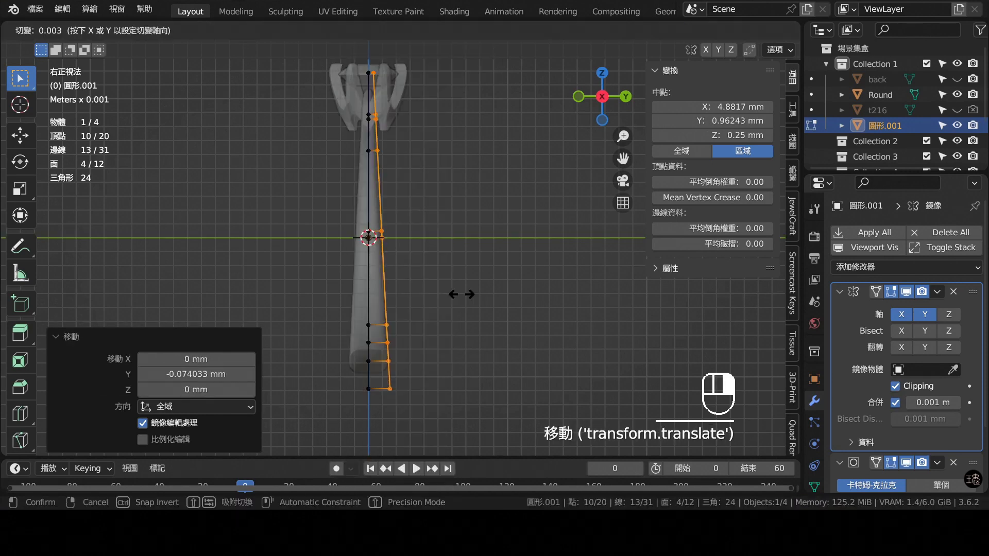
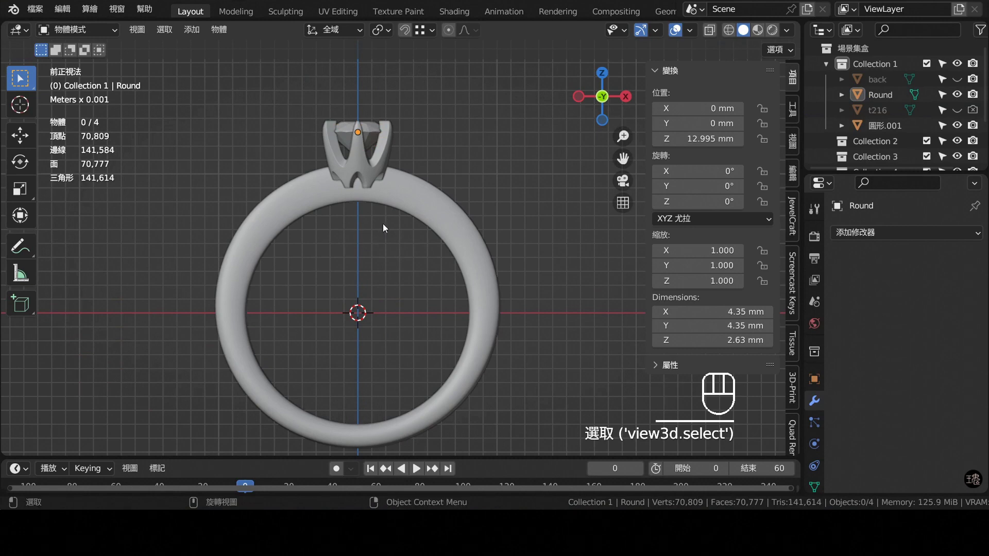
- Add a cube and shape it into a wedge at the top of the band
key(shift+a)
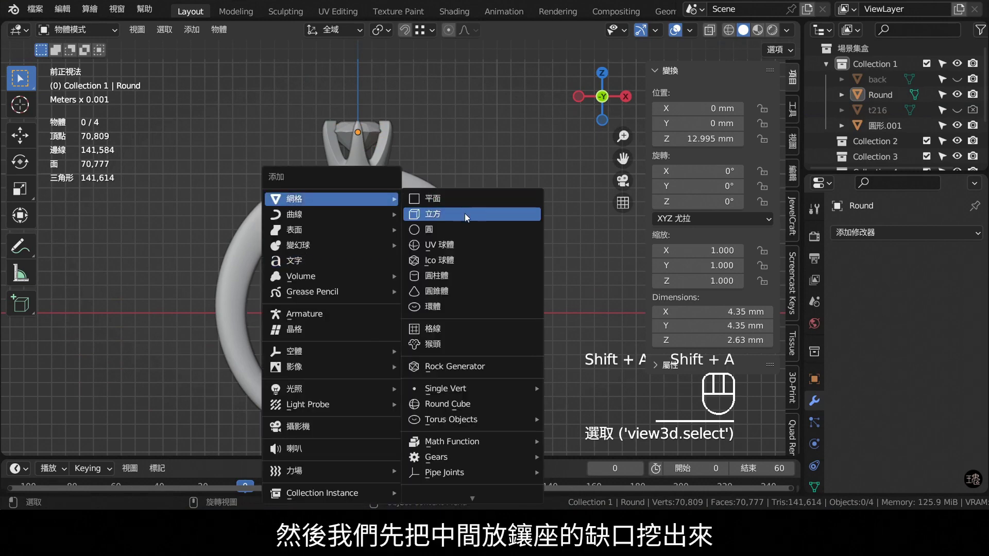
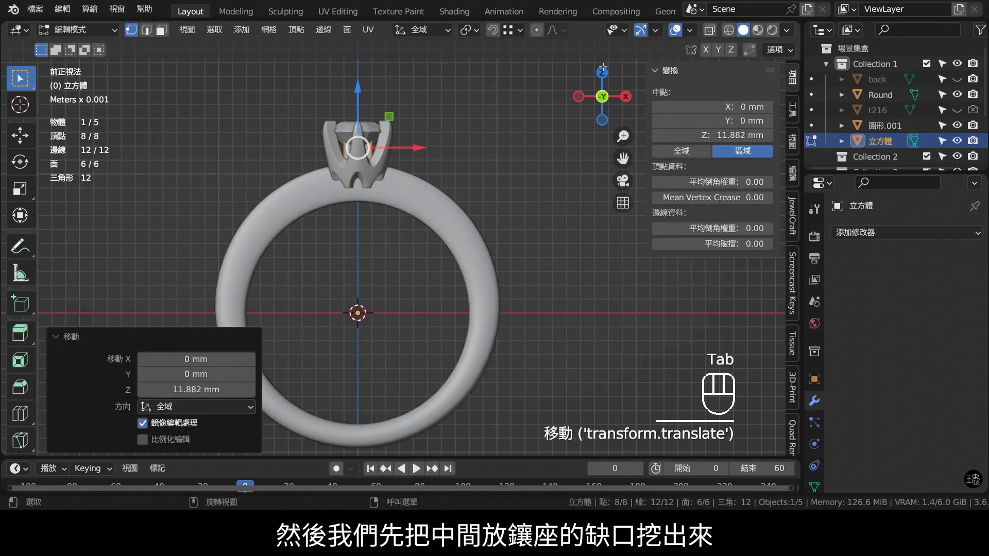
click(714, 29)
drag(328, 149, 439, 200)
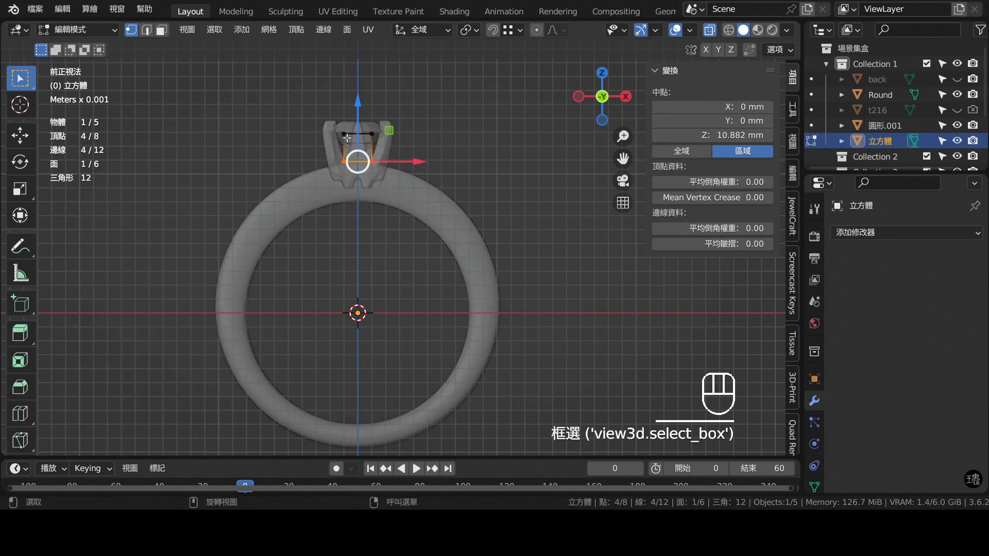
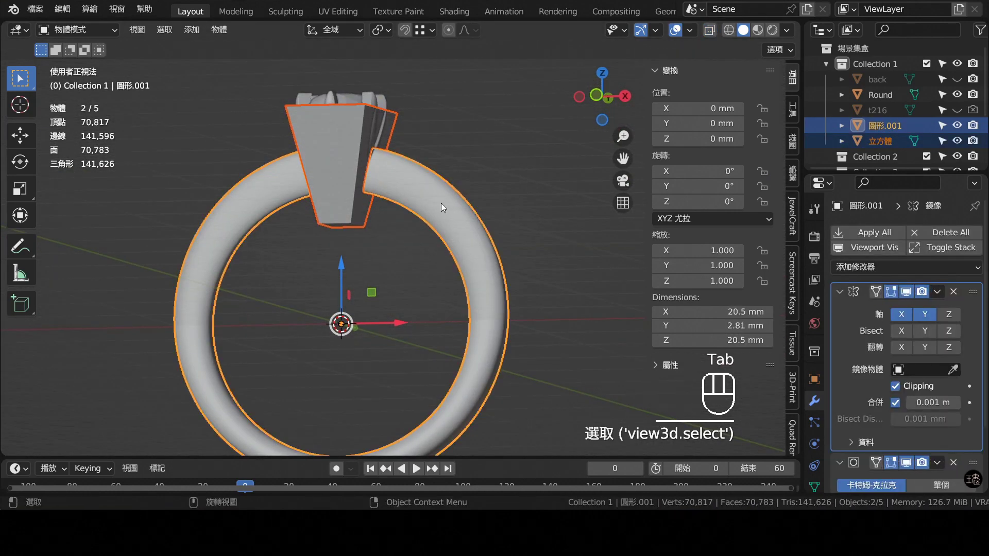
- Cut the wedge out of the band with a BoolTool Auto Boolean Difference and view from above
click(797, 178)
click(743, 196)
middle_click(381, 241)
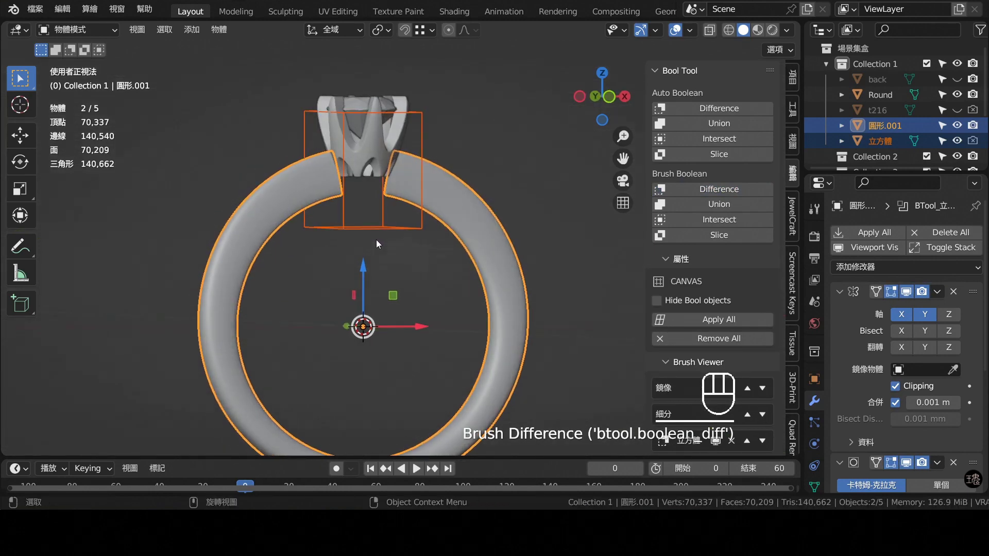
key(KP_1)
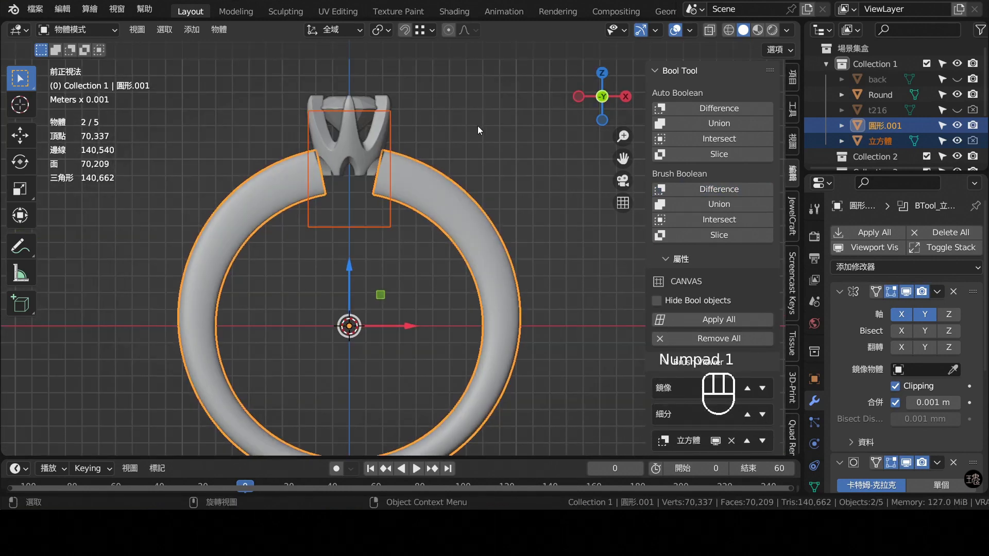
key(KP_7)
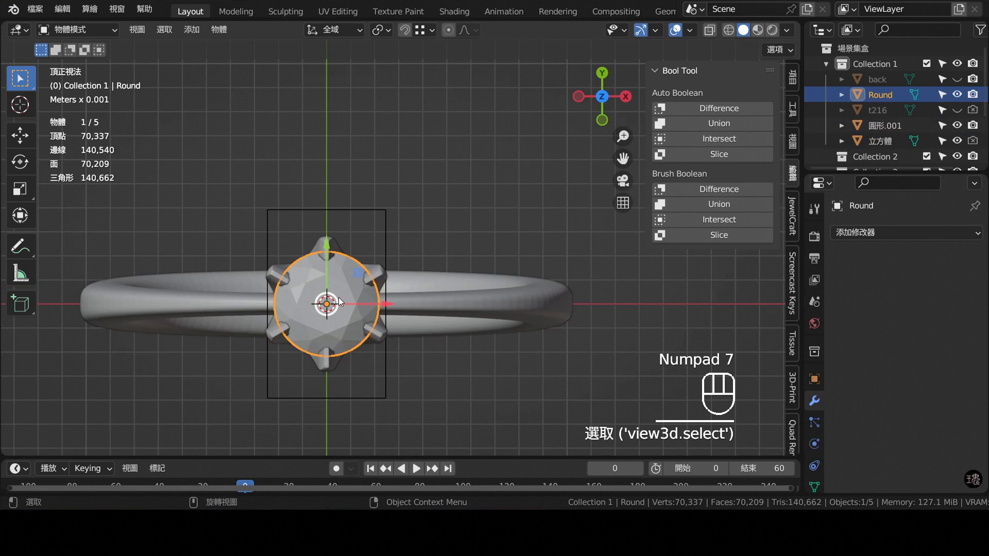
- Rotate the round diamond and its prongs 30 degrees so the prongs align with the band
key(r)
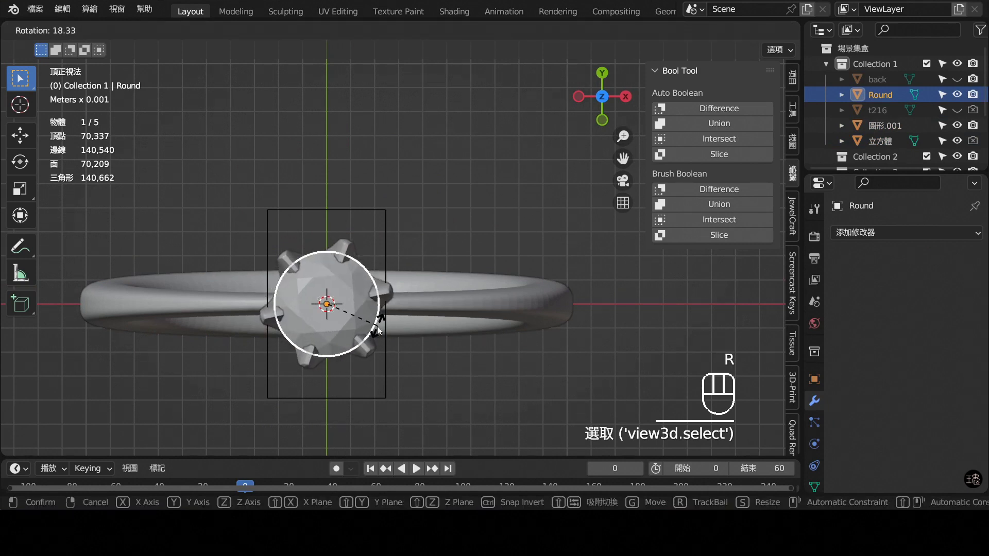
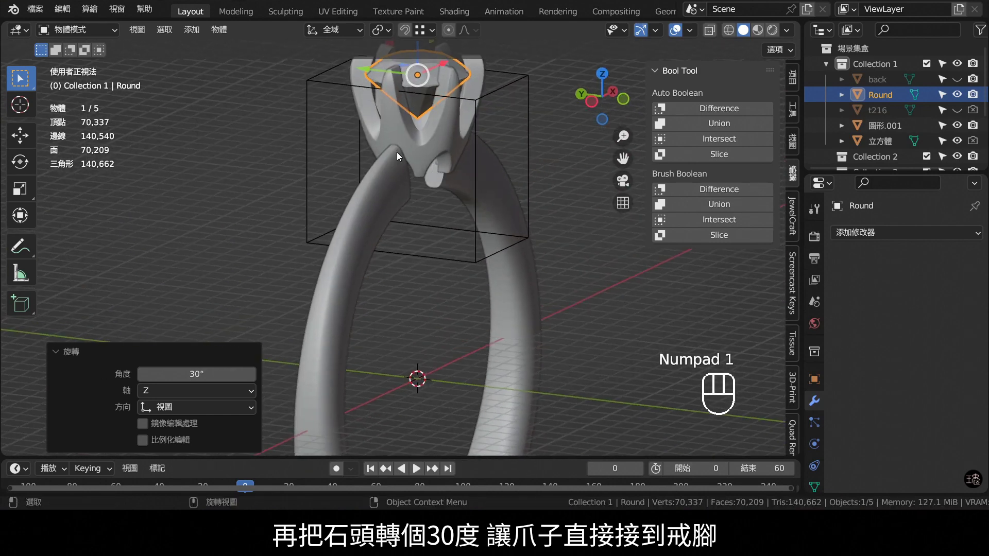
drag(414, 157, 393, 165)
middle_click(363, 156)
- Lower the diamond onto the band along Z, then raise it slightly from the front view
key(KP_1)
drag(400, 160, 358, 162)
click(352, 88)
drag(352, 84, 394, 190)
drag(405, 193, 411, 199)
drag(433, 201, 453, 196)
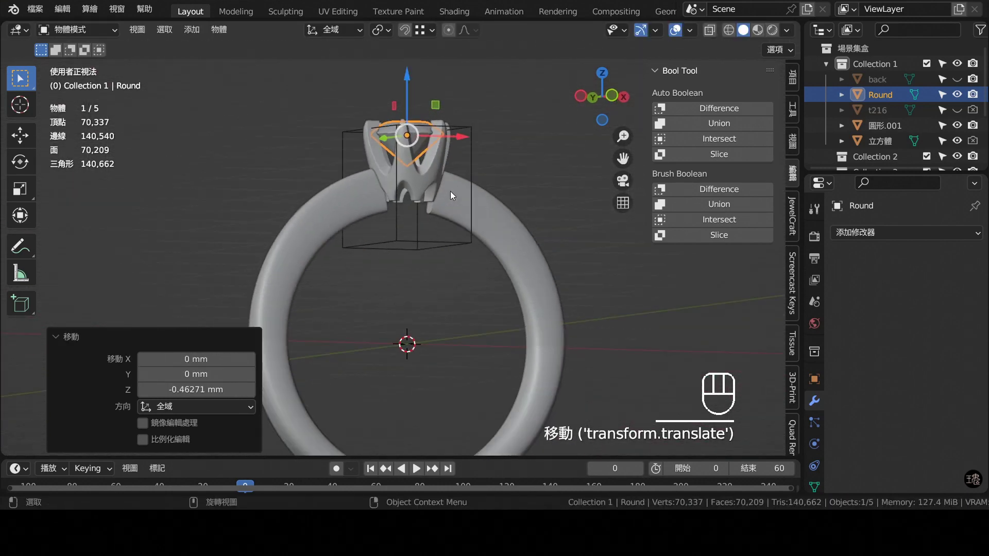
key(KP_1)
drag(396, 79, 467, 193)
key(Tab)
- Select the band and bring its upper section into a front view for editing
drag(478, 207, 545, 170)
drag(500, 182, 456, 200)
click(478, 192)
drag(457, 199, 353, 176)
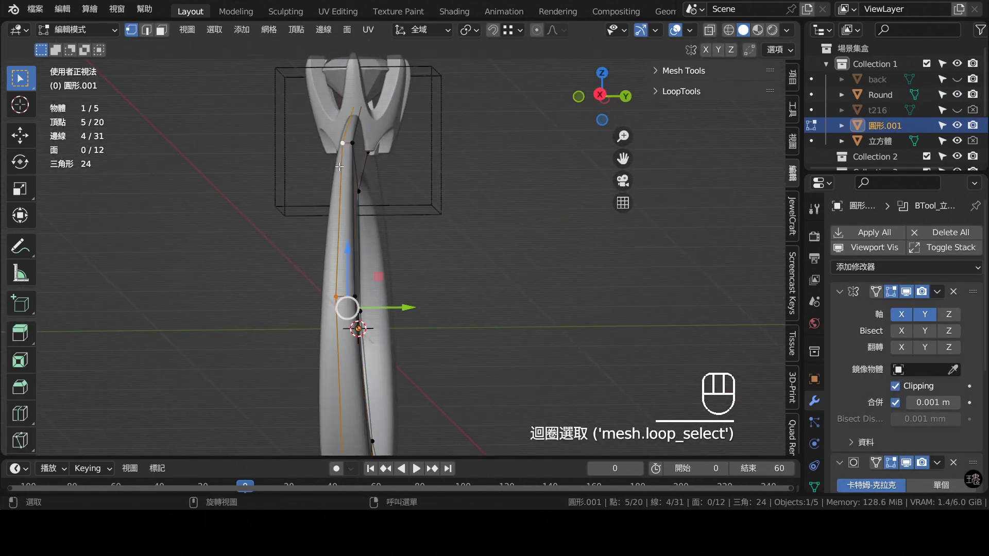
key(KP_1)
middle_click(435, 147)
- Select the band's upper edge loops and move them up 0.2 mm toward the prong head
click(712, 39)
drag(469, 210, 460, 195)
drag(406, 196, 340, 190)
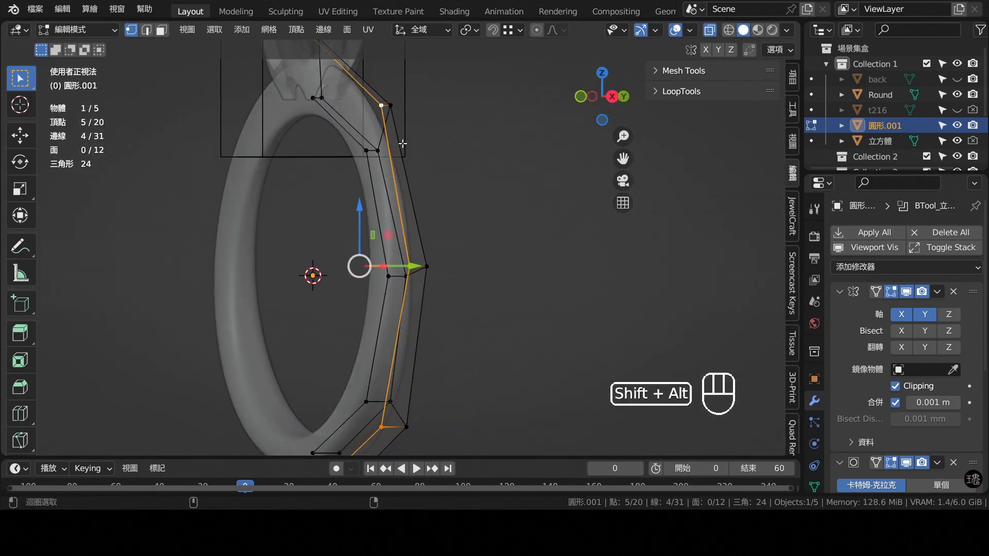
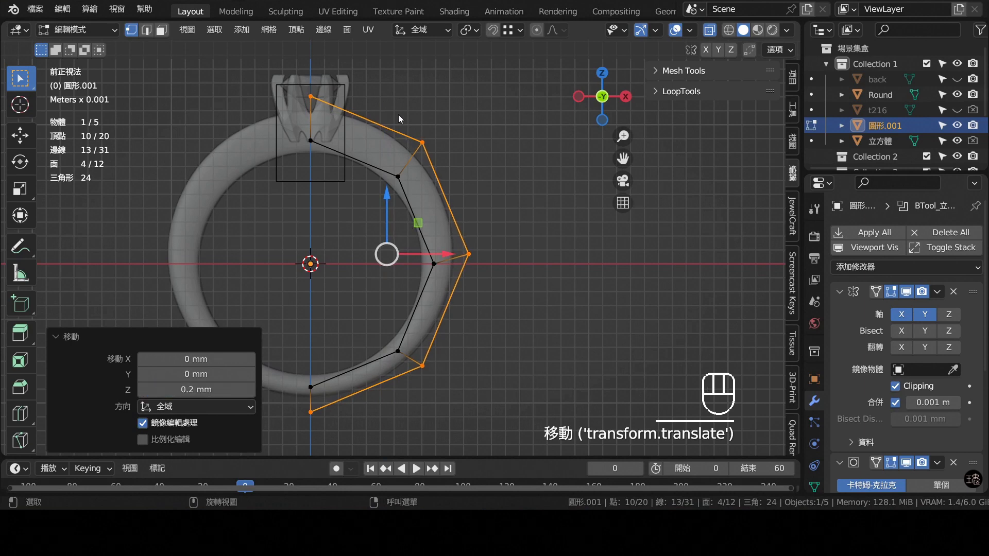
- Select the round diamond and nudge its height along Z, lifting it about 0.154 mm
key(Tab)
middle_click(344, 100)
click(341, 106)
drag(381, 147, 357, 133)
click(359, 104)
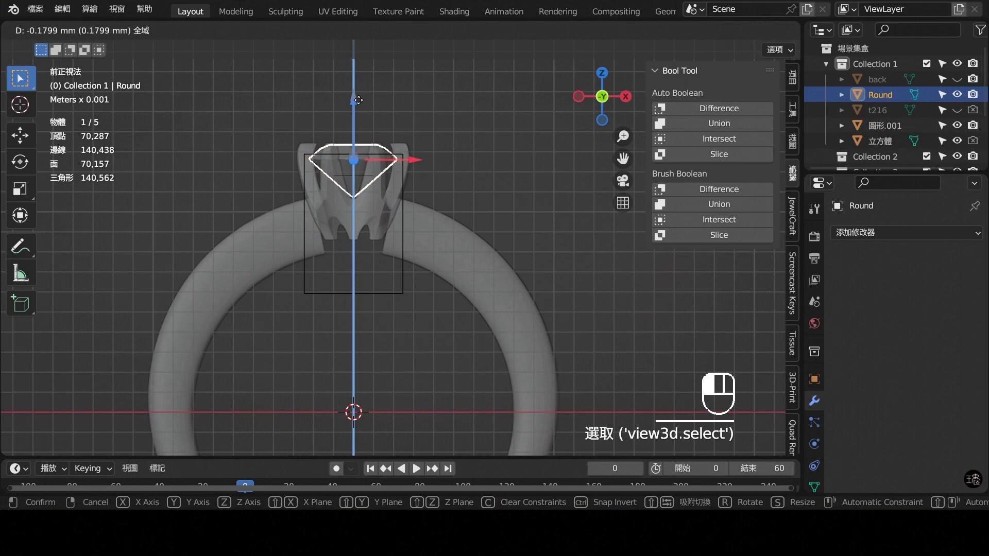
drag(364, 121, 366, 173)
drag(382, 186, 550, 136)
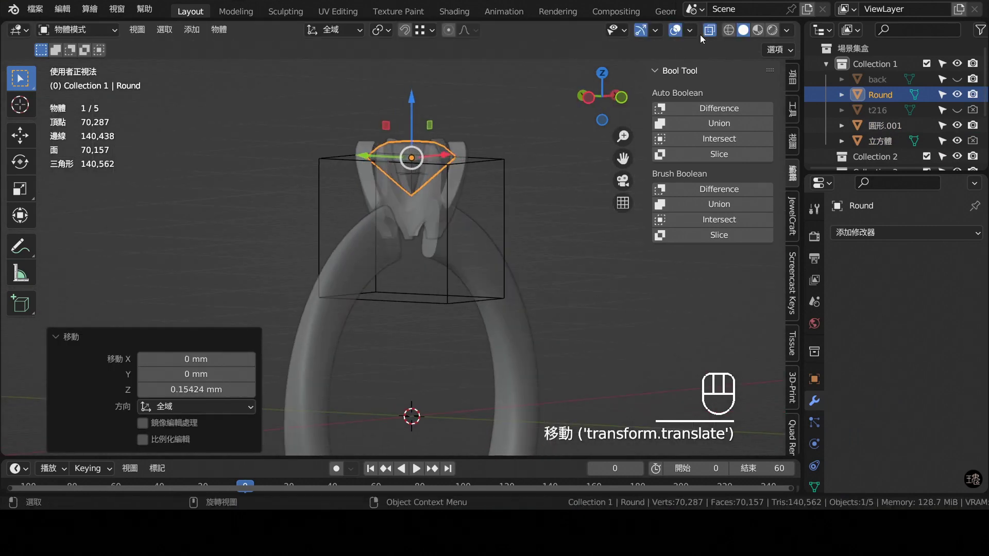
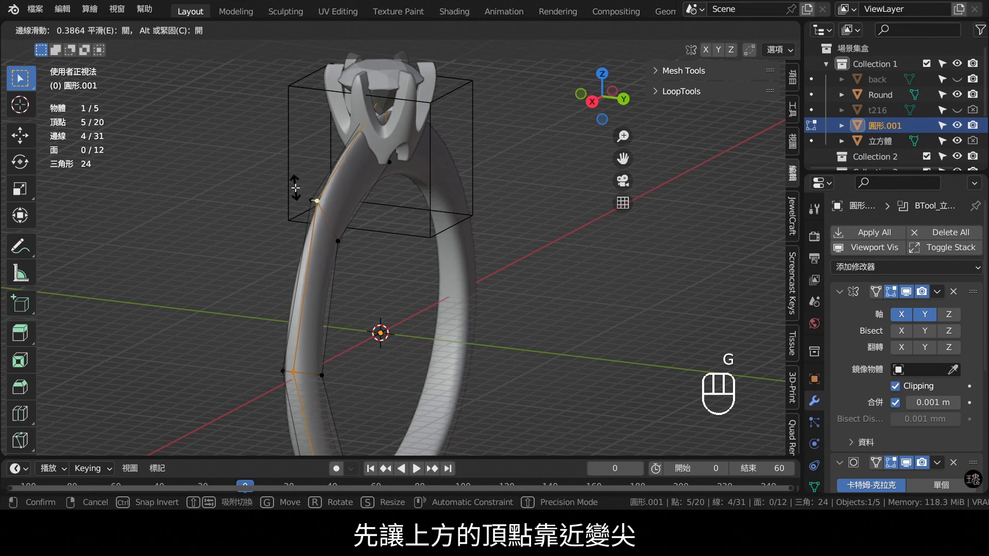
- Slide the band's top profile point toward the head along its edge
drag(356, 183, 370, 113)
drag(362, 140, 354, 141)
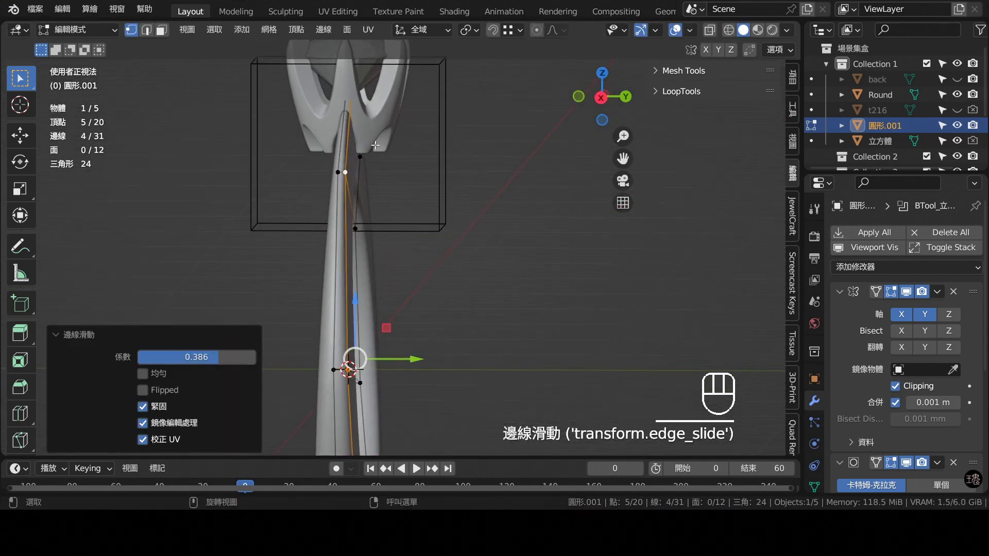
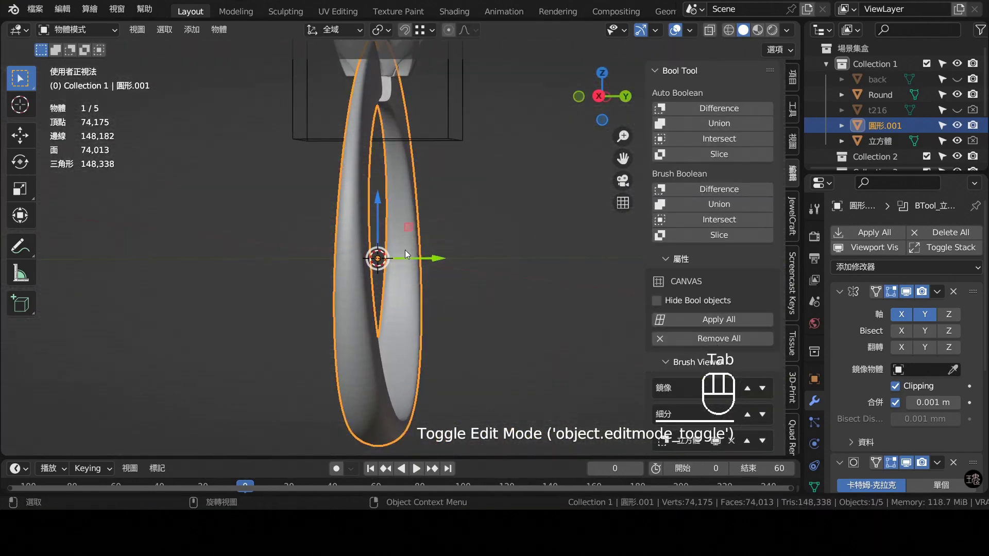
drag(365, 266, 437, 203)
drag(449, 286, 442, 198)
- Enter the band's vertex editing with X-ray and select a profile vertex near the head
key(Tab)
drag(474, 225, 496, 267)
drag(509, 297, 529, 230)
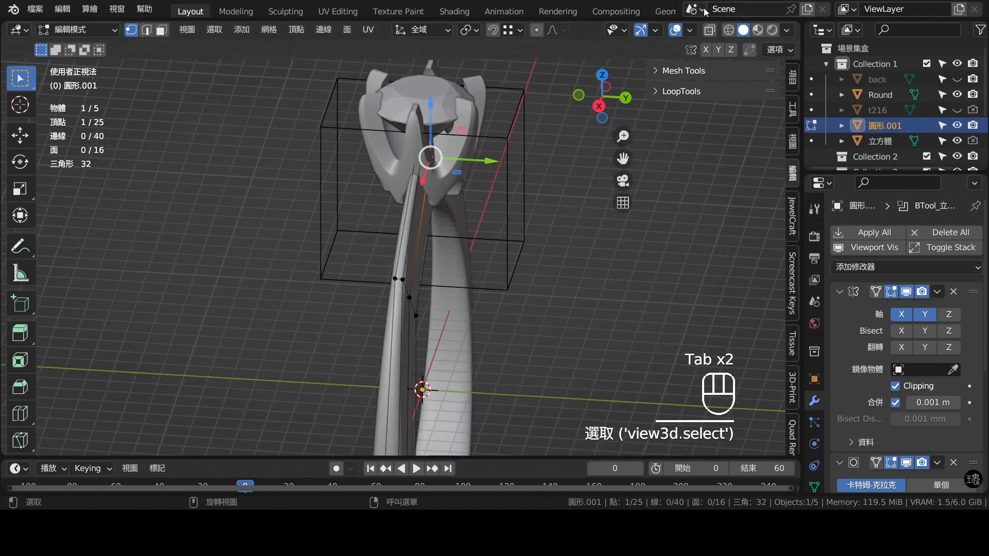
click(717, 32)
middle_click(561, 122)
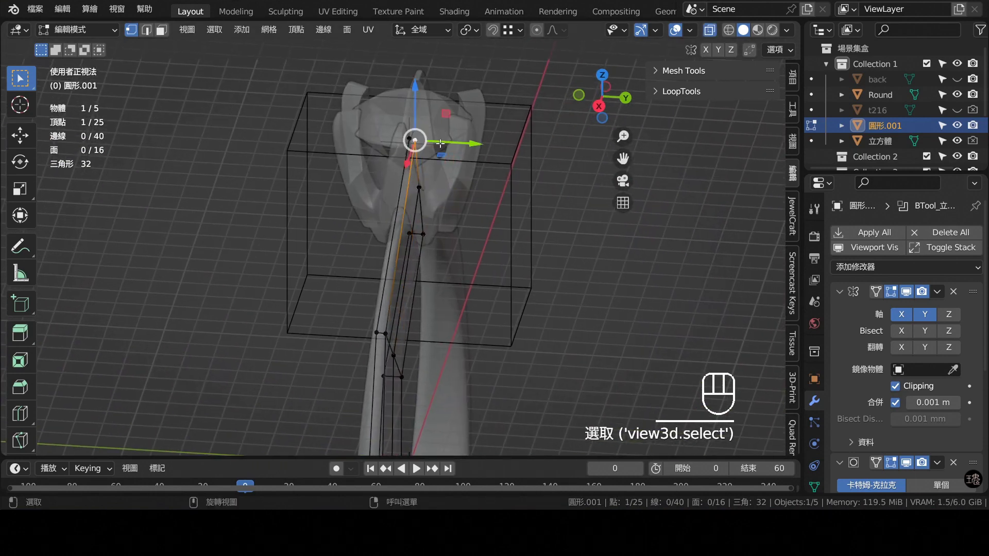
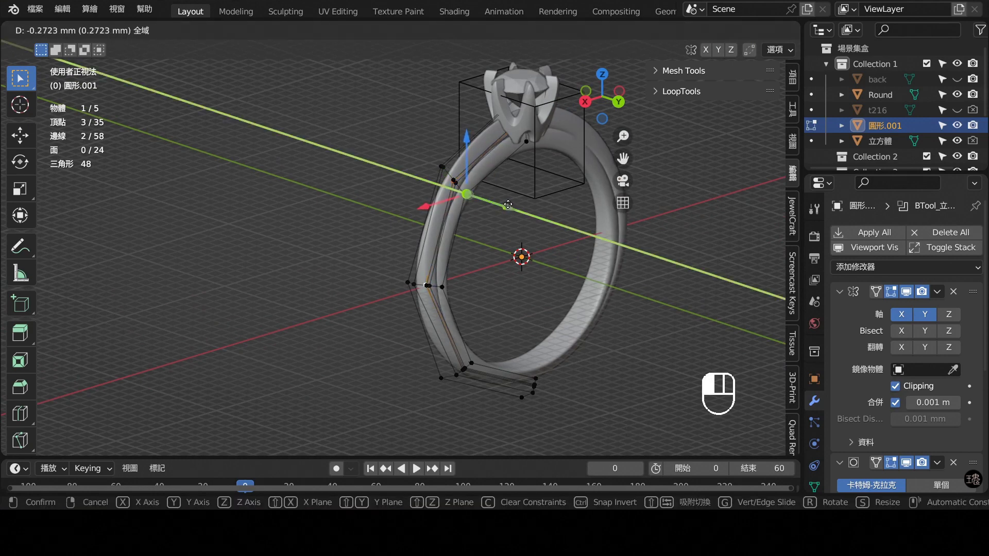
- Vertex-slide the band's profile point along its edge, shifting it about -0.272 mm in Y
drag(512, 199, 501, 176)
drag(555, 237, 550, 330)
drag(541, 310, 535, 260)
drag(552, 272, 512, 172)
drag(549, 170, 562, 163)
drag(570, 170, 545, 186)
drag(516, 198, 518, 228)
drag(528, 239, 556, 286)
drag(560, 293, 542, 276)
drag(565, 213, 540, 163)
drag(536, 204, 528, 282)
middle_click(437, 213)
- Select a lower profile vertex and slide it along its edge to smooth the band's arc
click(360, 177)
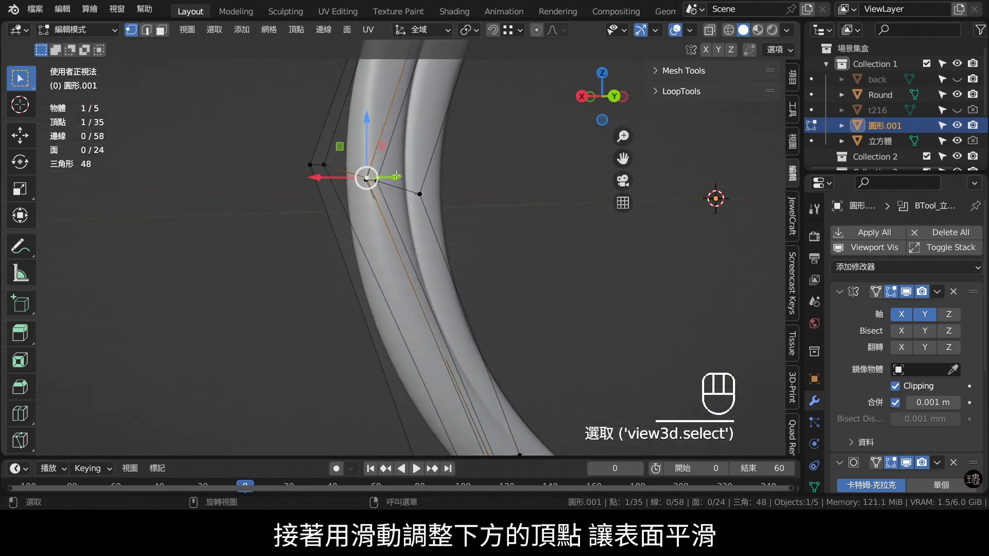
drag(408, 171, 415, 175)
key(ctrl+z)
drag(430, 223, 363, 192)
click(396, 205)
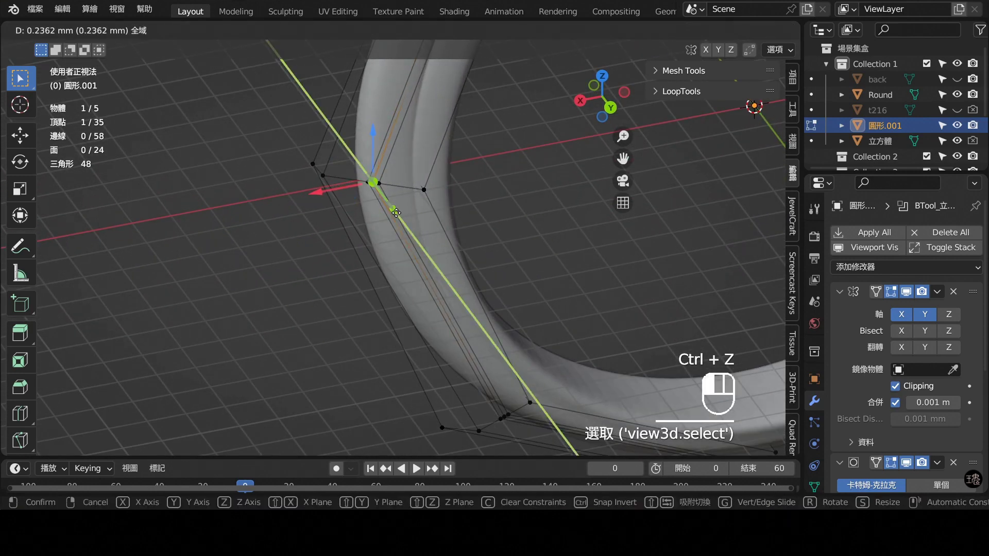
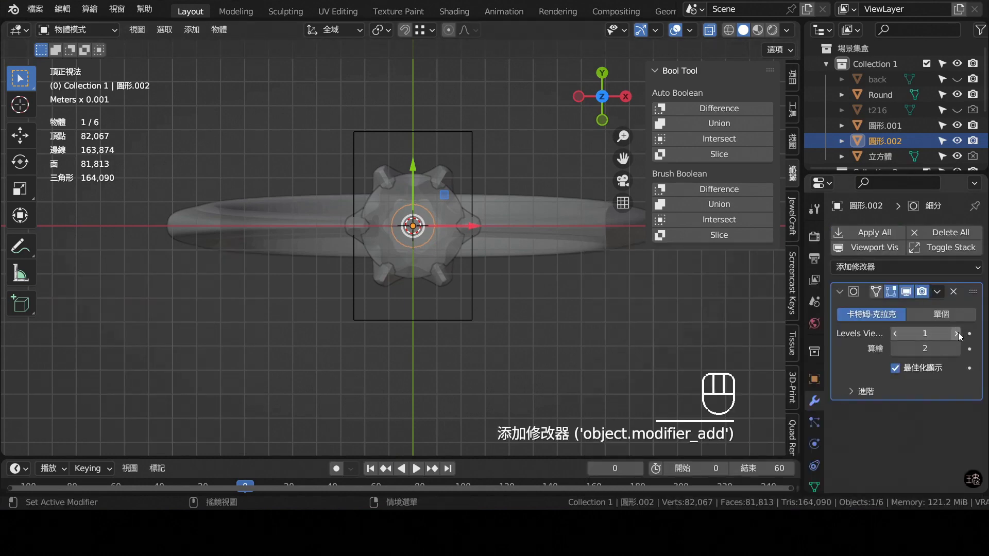
- Shrink the new circle to sit under the head and view it from the side
click(961, 337)
drag(495, 282, 491, 291)
key(Tab)
key(s)
key(s)
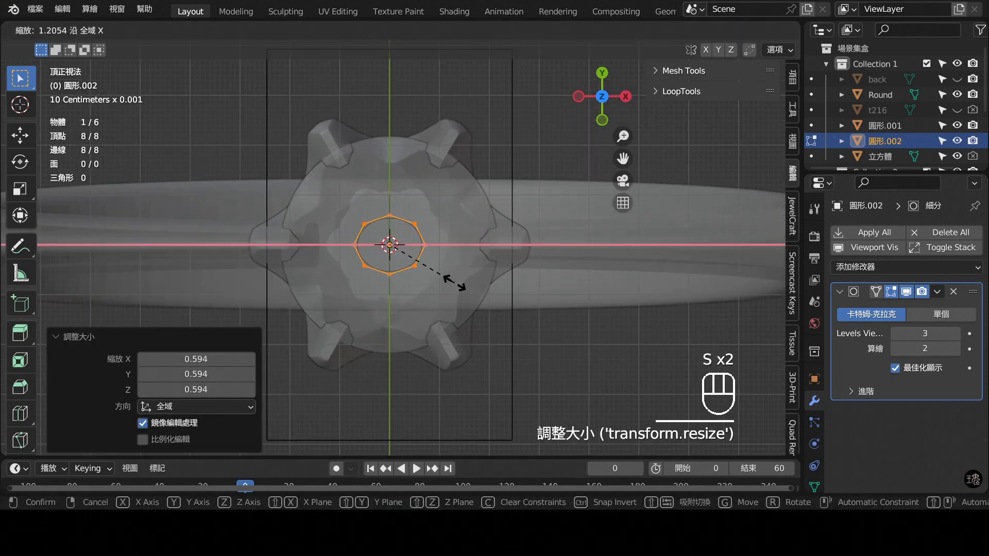
key(KP_1)
key(KP_3)
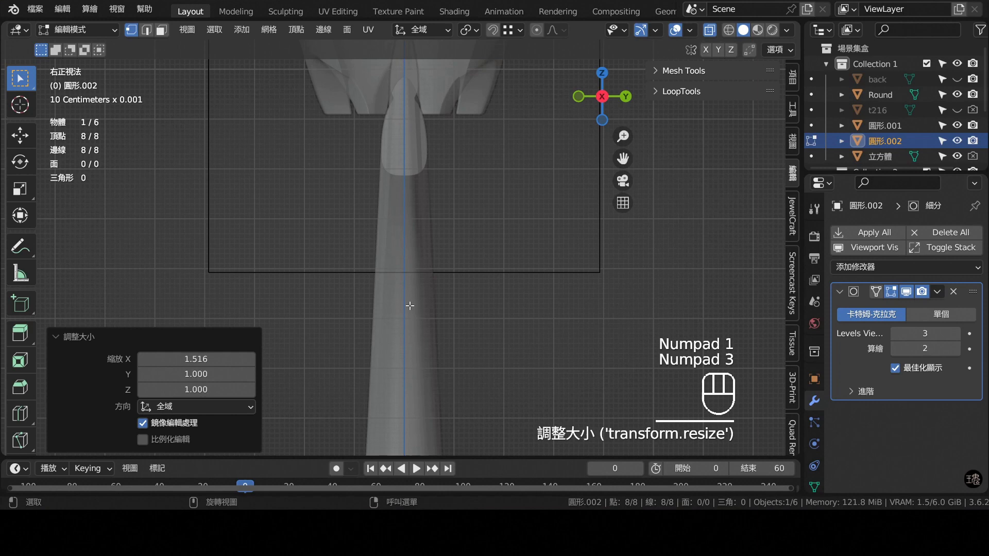
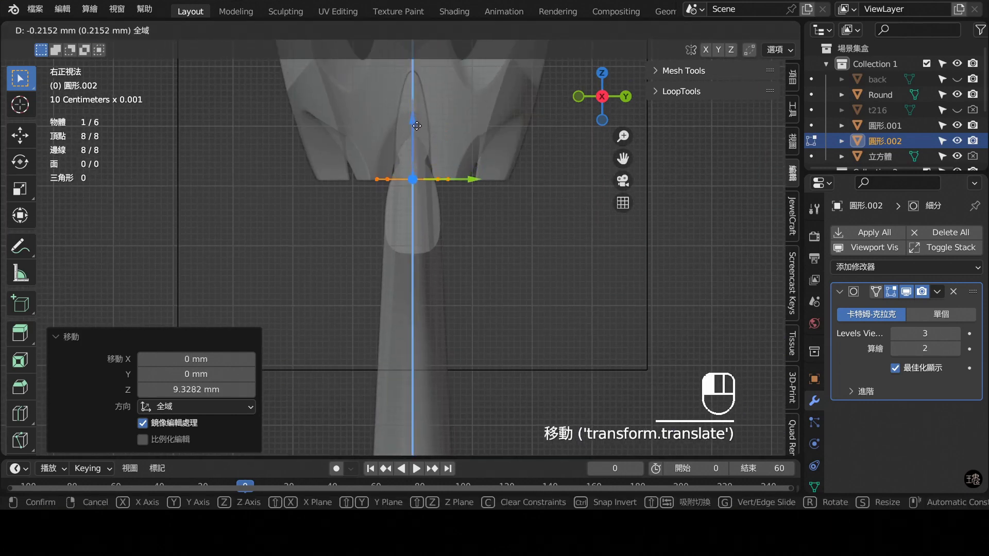
- Raise the circle beneath the prongs, extrude it downward and widen it outward along normals into a collar
key(e)
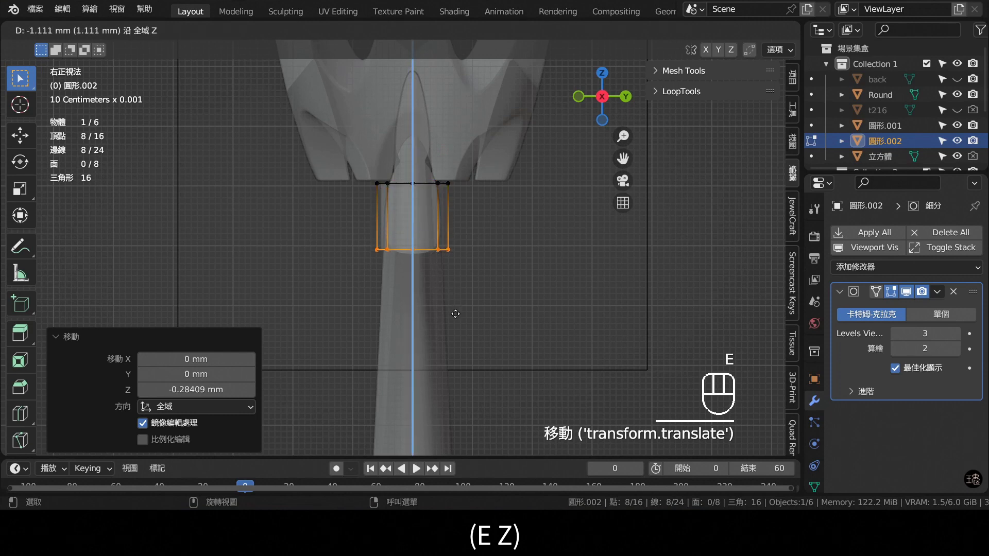
key(s)
key(a)
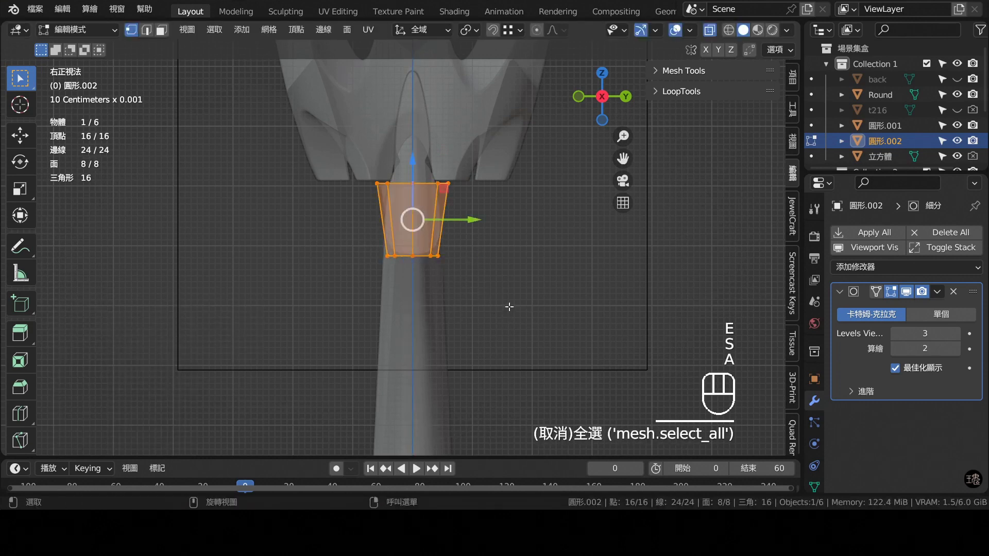
key(alt+e)
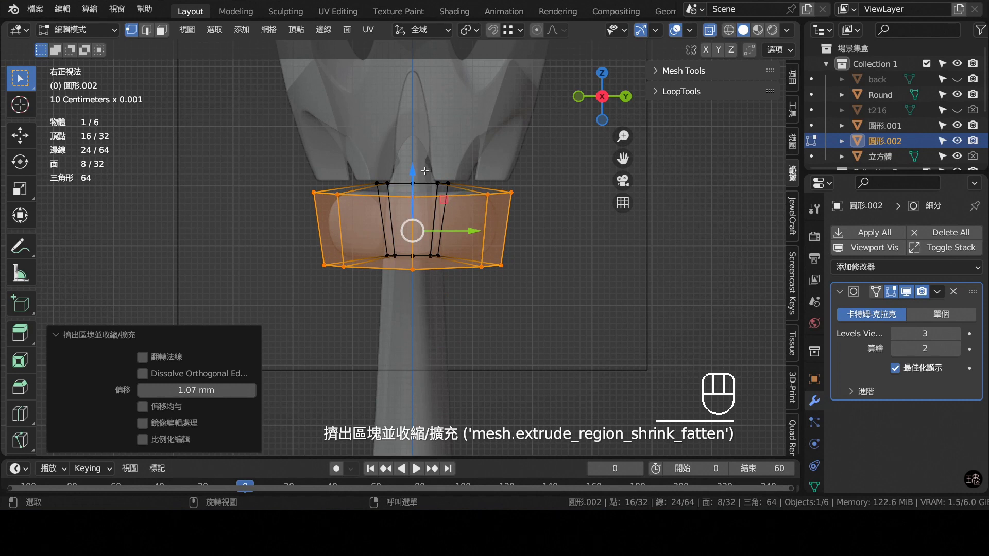
key(ctrl+z)
key(ctrl+z)
key(a)
key(e)
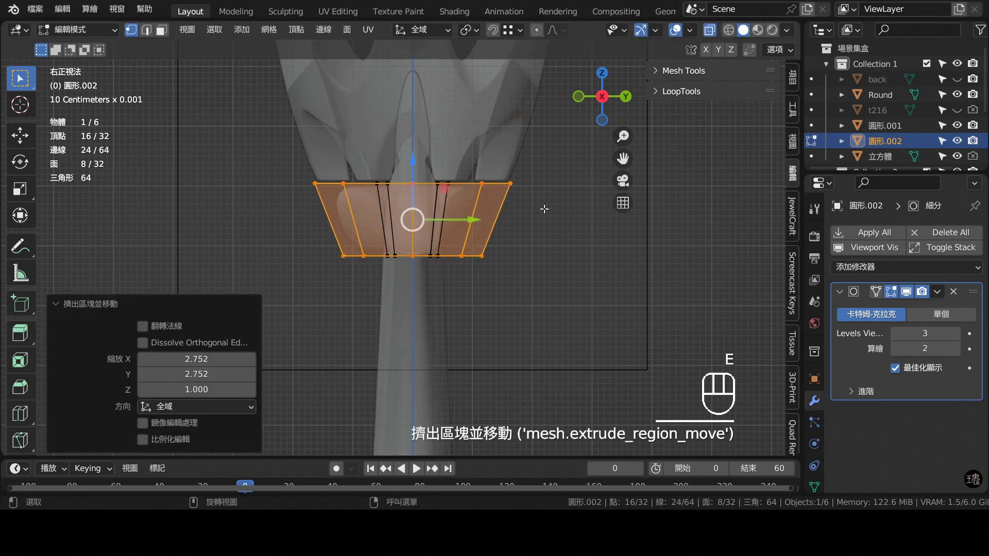
- Add a loop cut to the collar and shrink its bottom loop to flare it
key(ctrl+r)
key(s)
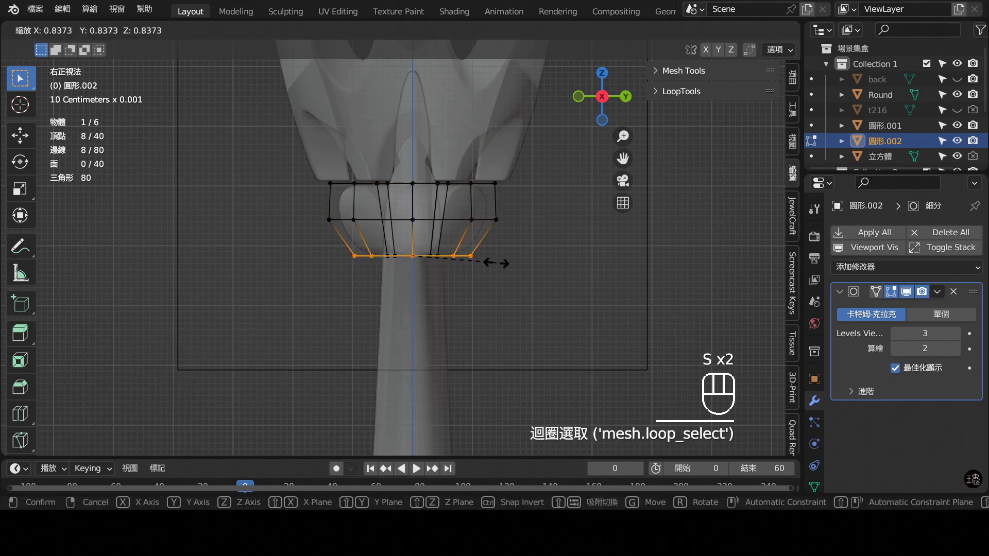
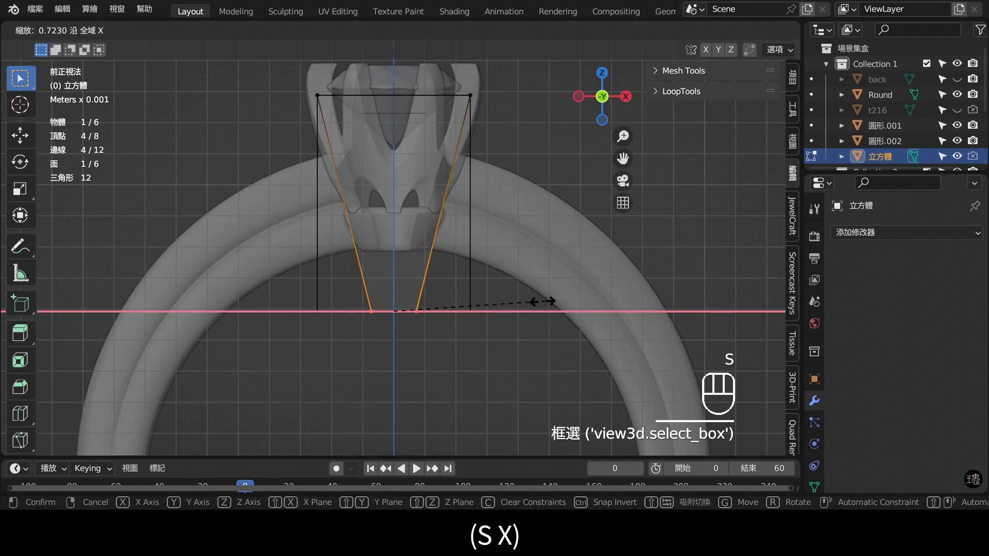
- Finish tapering the cube's bottom and select the collar from a side view
key(s)
key(Tab)
click(714, 30)
drag(408, 228, 272, 204)
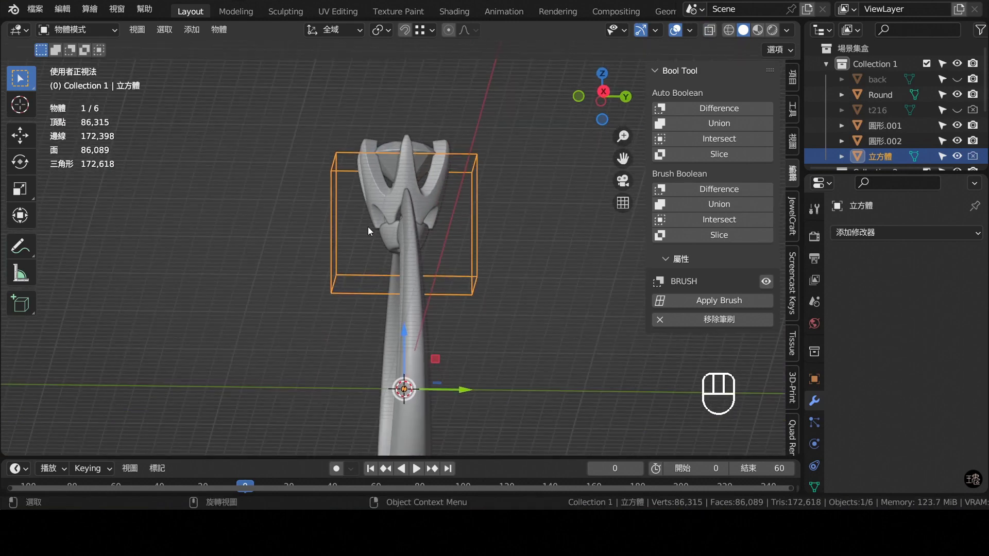
key(KP_1)
key(KP_3)
click(437, 226)
- Resize the whole collar along X and Y so it fits snugly under the prong head
key(Tab)
key(a)
key(s)
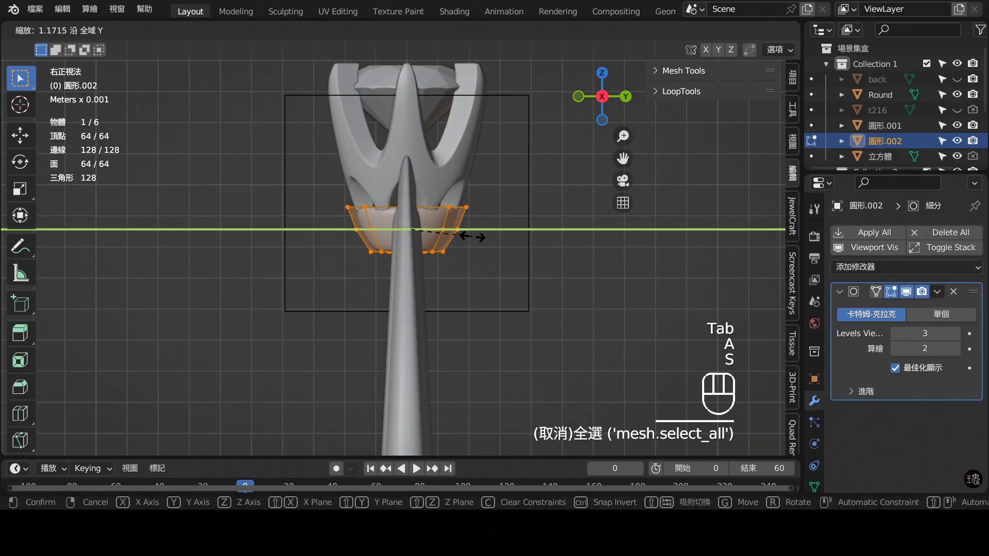
key(s)
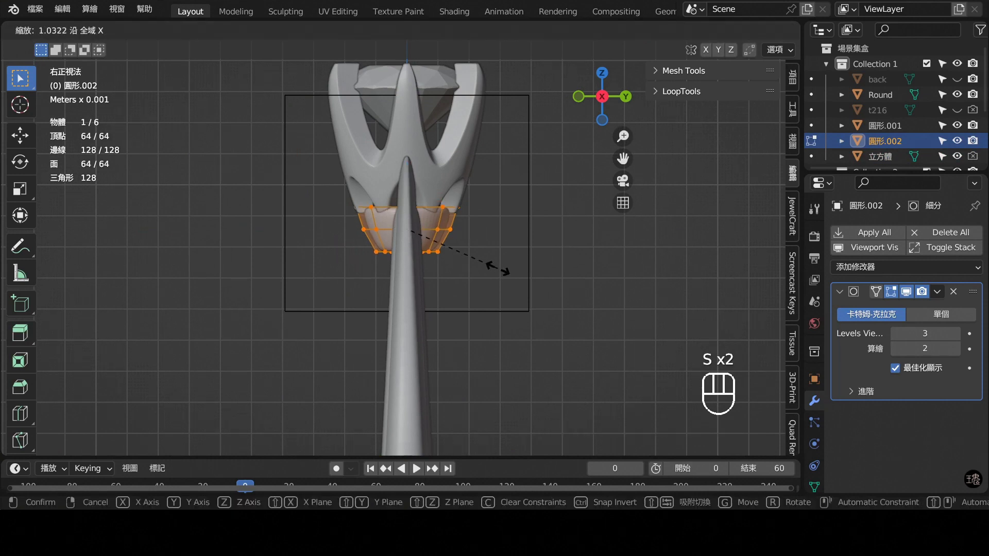
key(s)
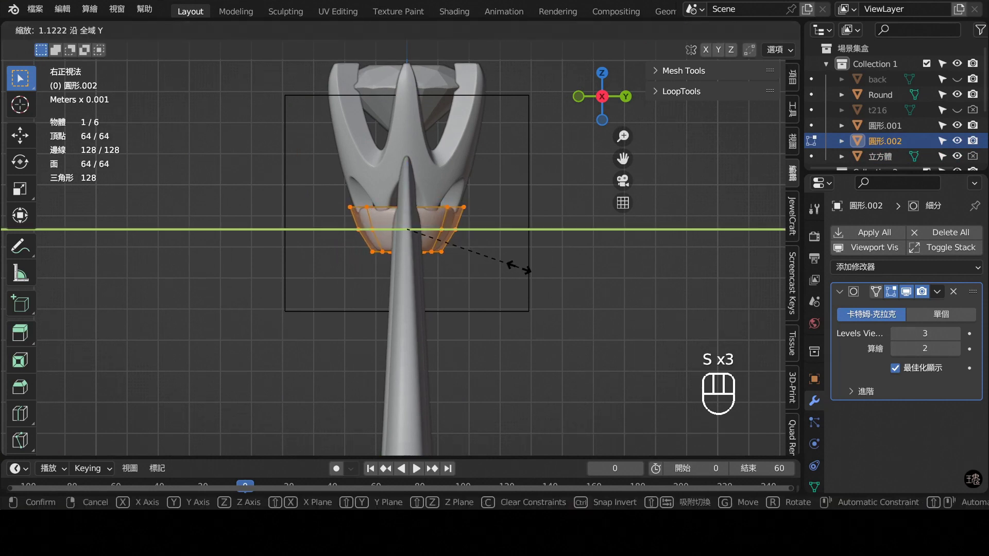
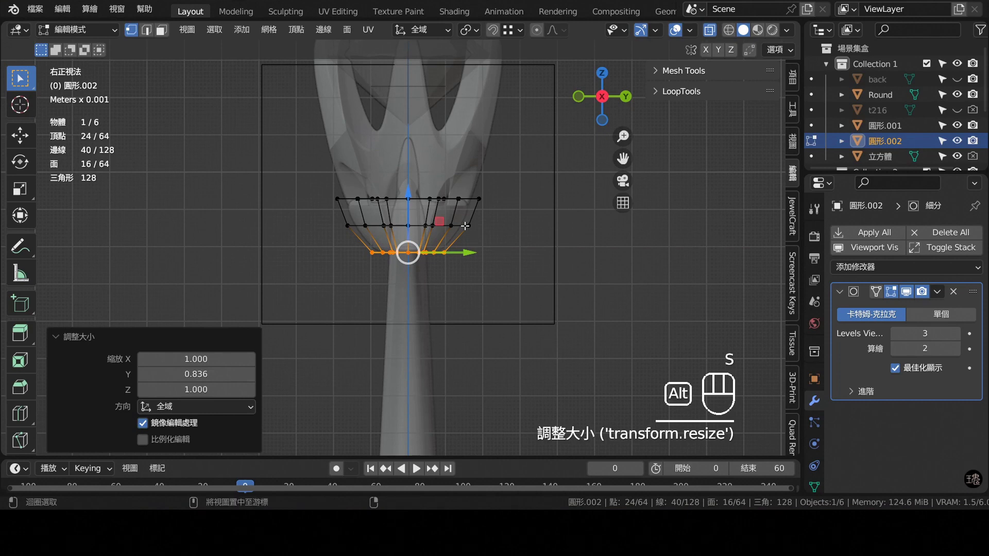
key(s)
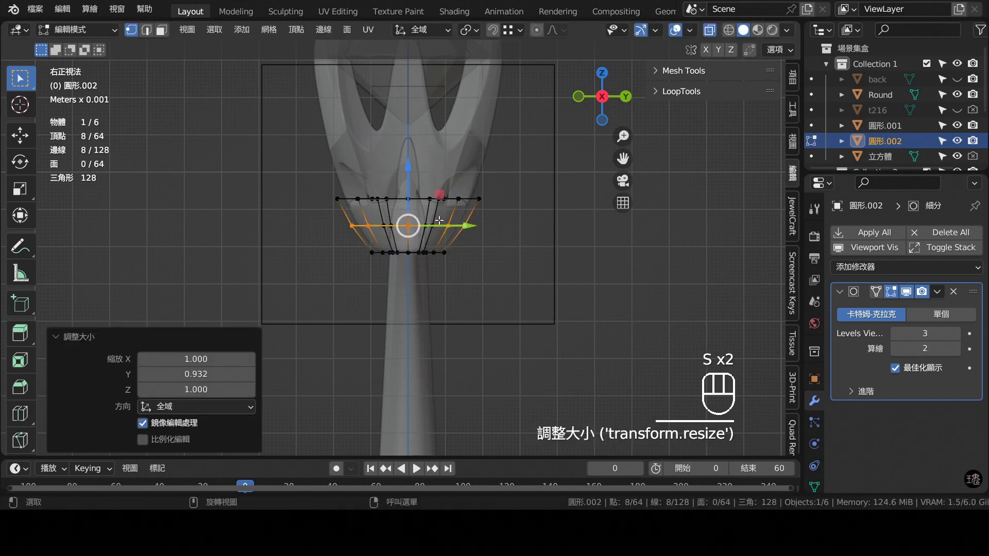
- Resize the collar's middle edge loop along Y, undoing an overdone adjustment
click(516, 207)
key(s)
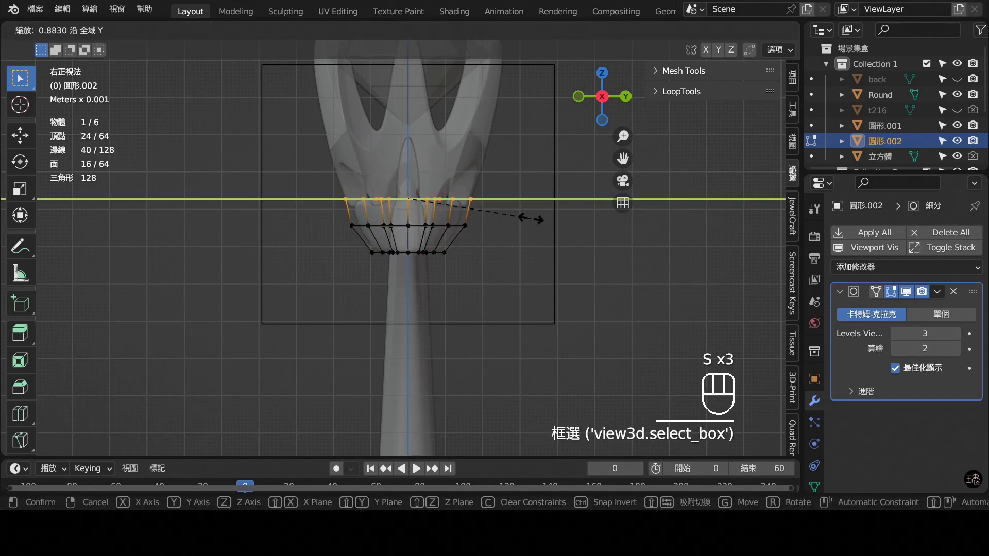
key(Tab)
key(ctrl+z)
key(ctrl+z)
key(Tab)
- Scale down the collar's inner ring of eight vertices to narrow its hole
click(712, 39)
drag(475, 296, 373, 277)
key(Tab)
drag(446, 204, 429, 216)
key(s)
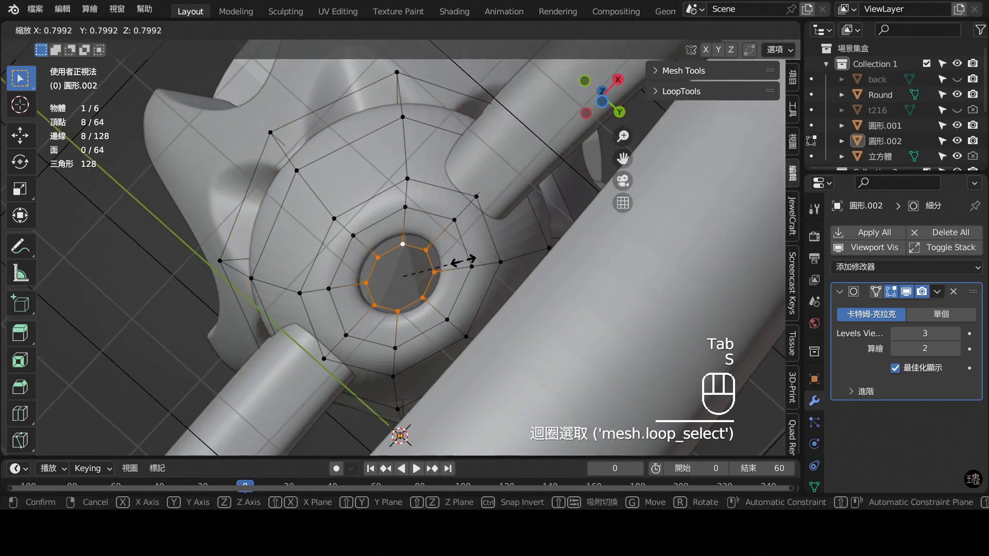
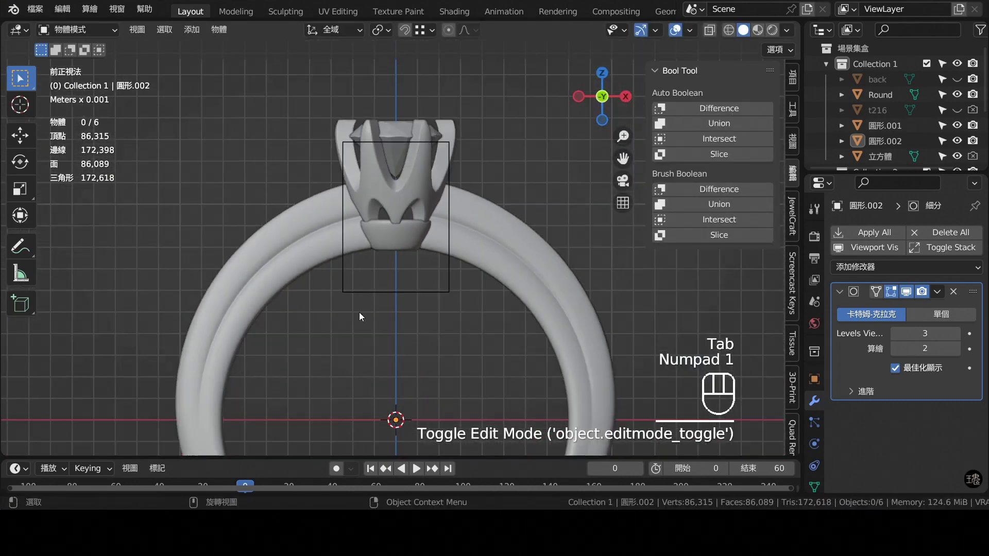
- Recalculate the collar's normals outward with all vertices selected
drag(377, 282, 369, 267)
drag(403, 256, 398, 219)
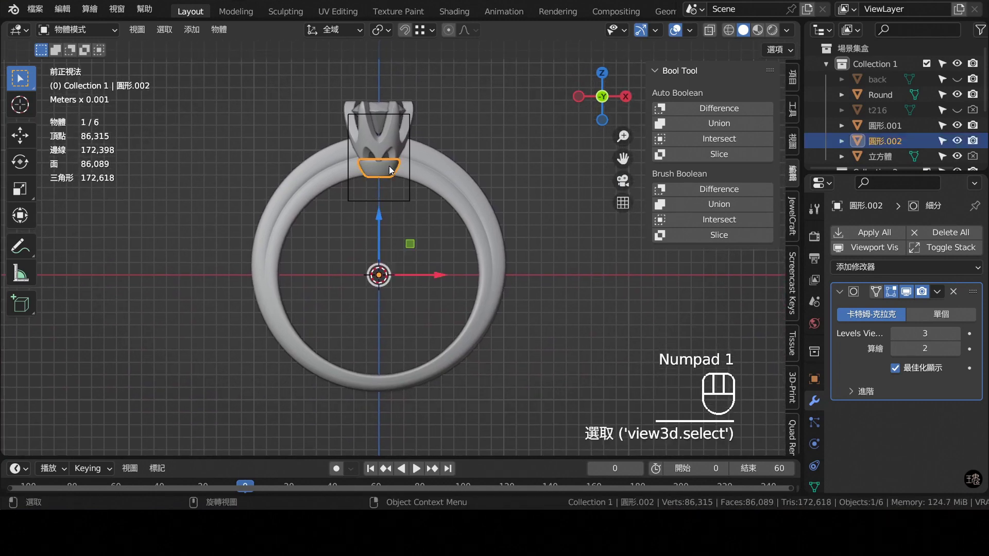
middle_click(420, 236)
click(958, 337)
key(Tab)
key(a)
key(shift+n)
key(Tab)
- Recalculate the prong head's normals outward and zoom in on the head
key(Tab)
key(a)
key(shift+n)
key(Tab)
drag(471, 187, 466, 173)
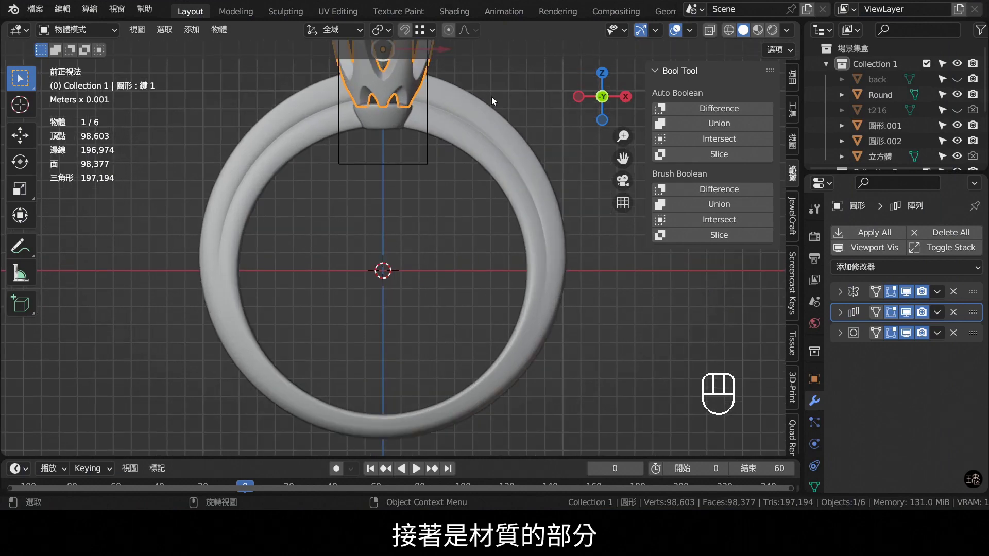
drag(491, 126, 526, 140)
- Shade Smooth the prong head and the collar
right_click(525, 140)
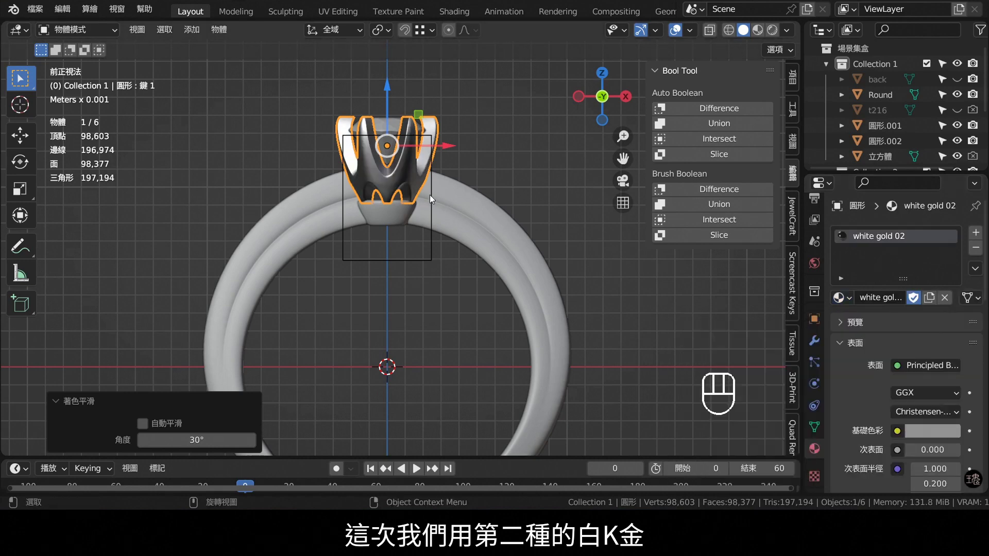
right_click(395, 212)
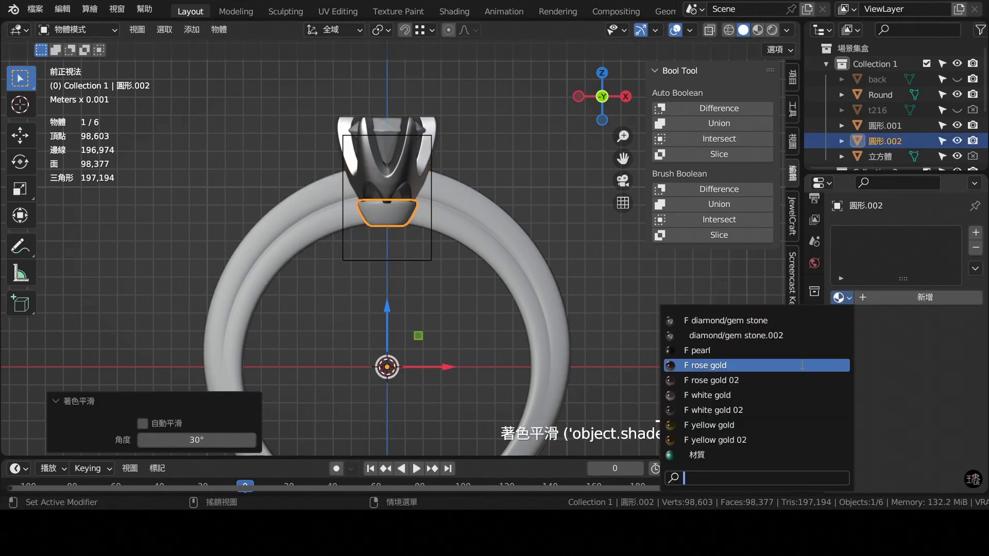
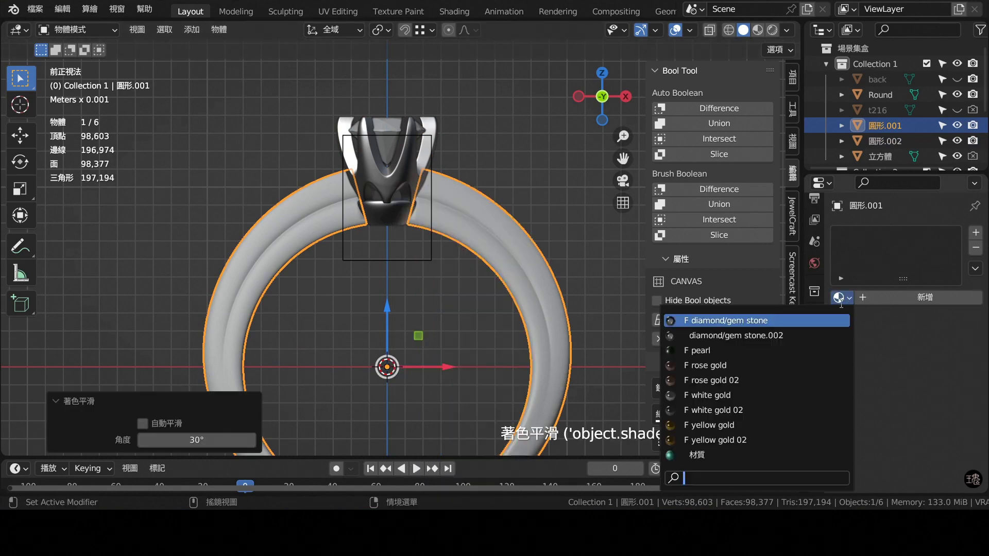
middle_click(431, 192)
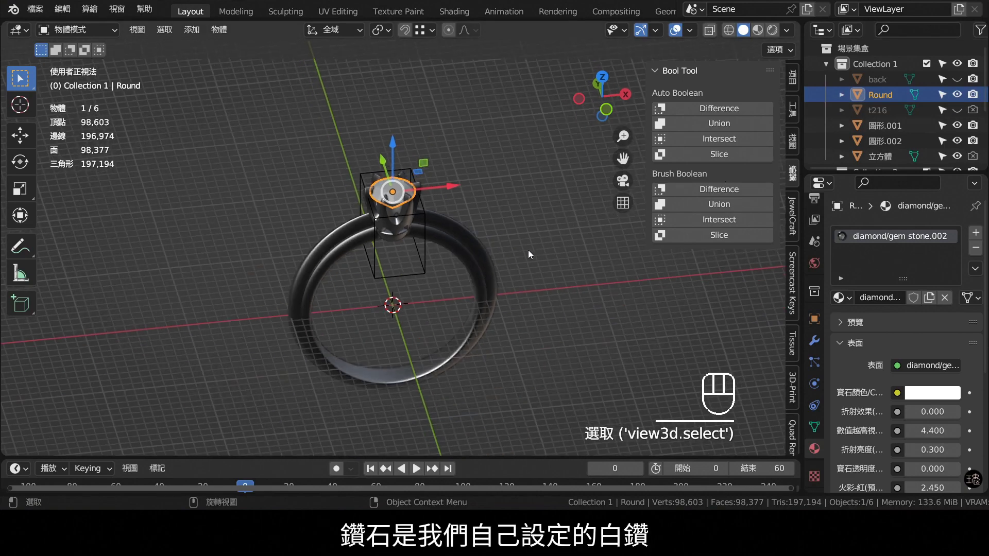